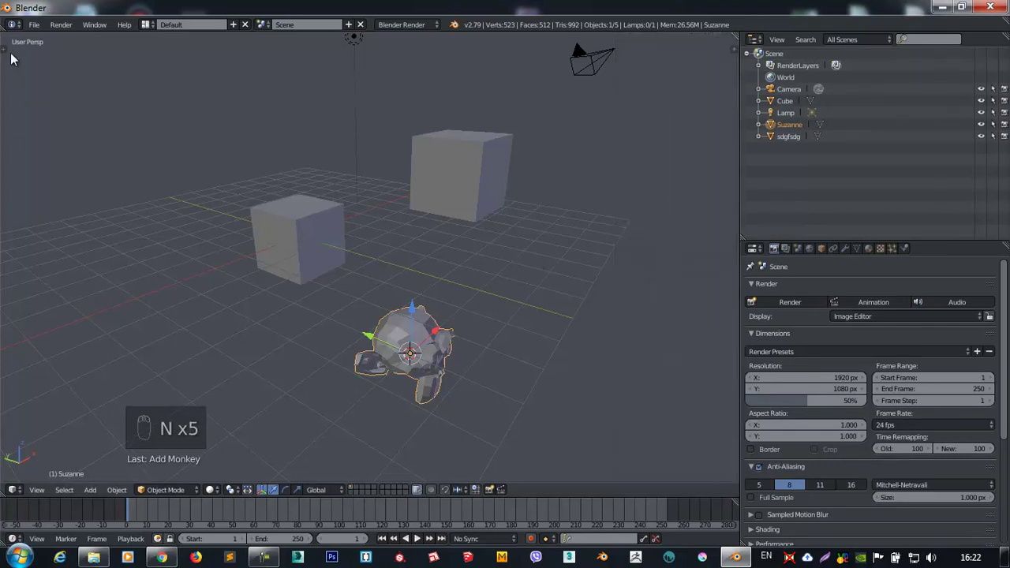
Toggle the Tool Shelf, show the Properties side panel and orbit around the scene.
key("t")
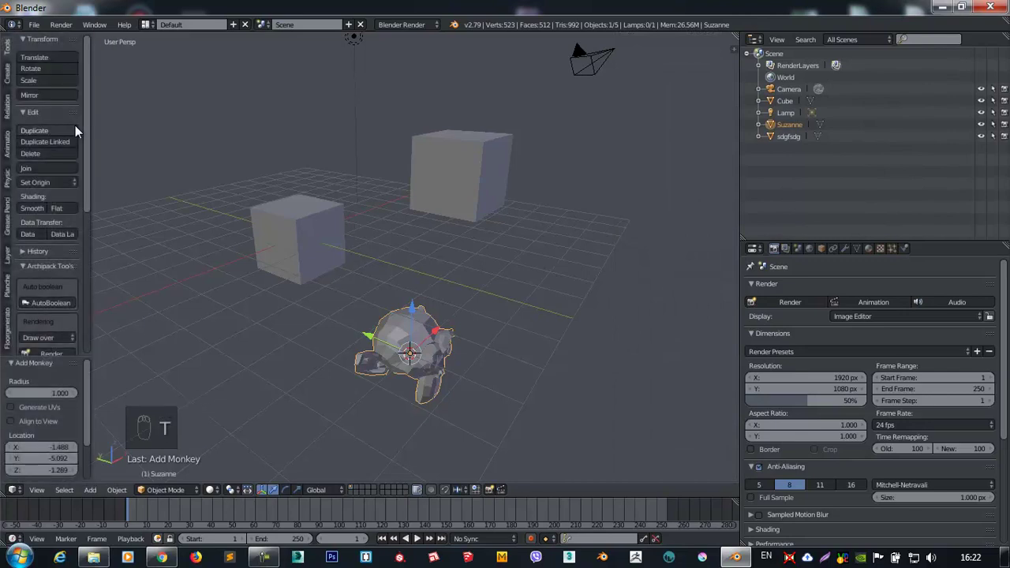
key("t")
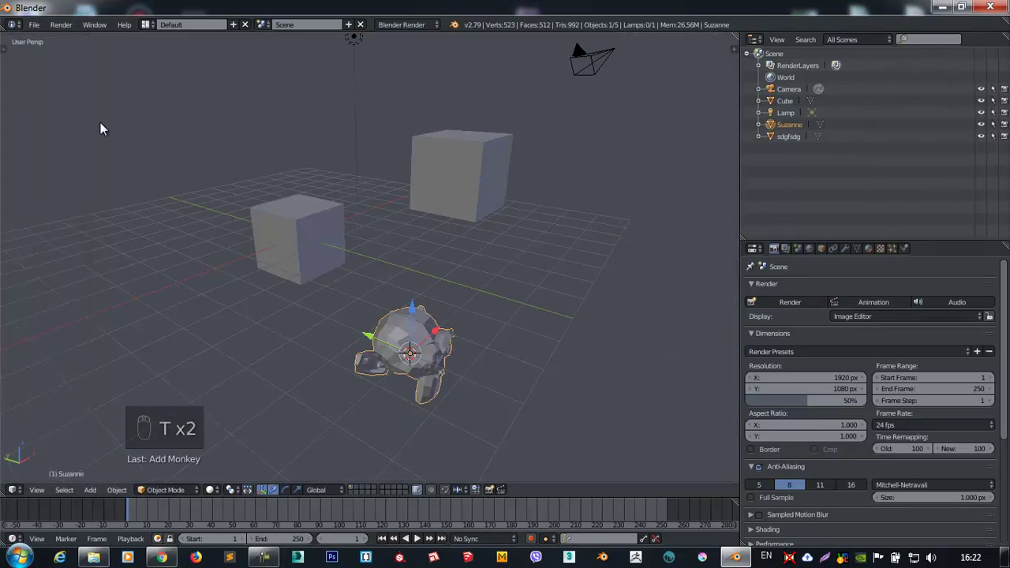
key("n")
left_click_drag(253, 268, 477, 112)
left_click_drag(433, 117, 403, 168)
middle_click(400, 166)
left_click_drag(401, 163, 393, 154)
left_click_drag(392, 154, 27, 455)
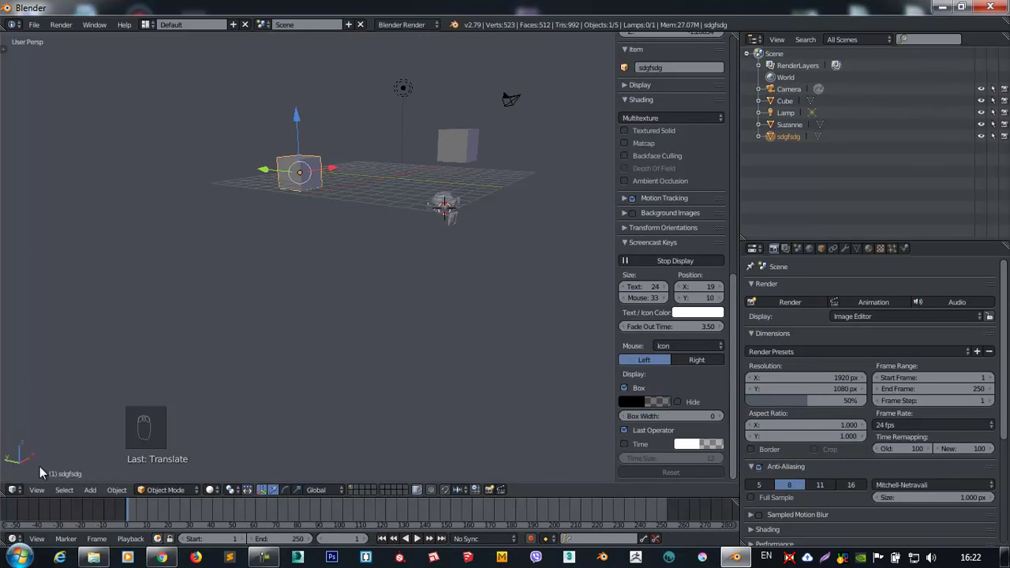
Orbit and pan the viewport, then bring the side panel to sdgfsdg's Transform values.
left_click_drag(11, 46, 288, 208)
key("r")
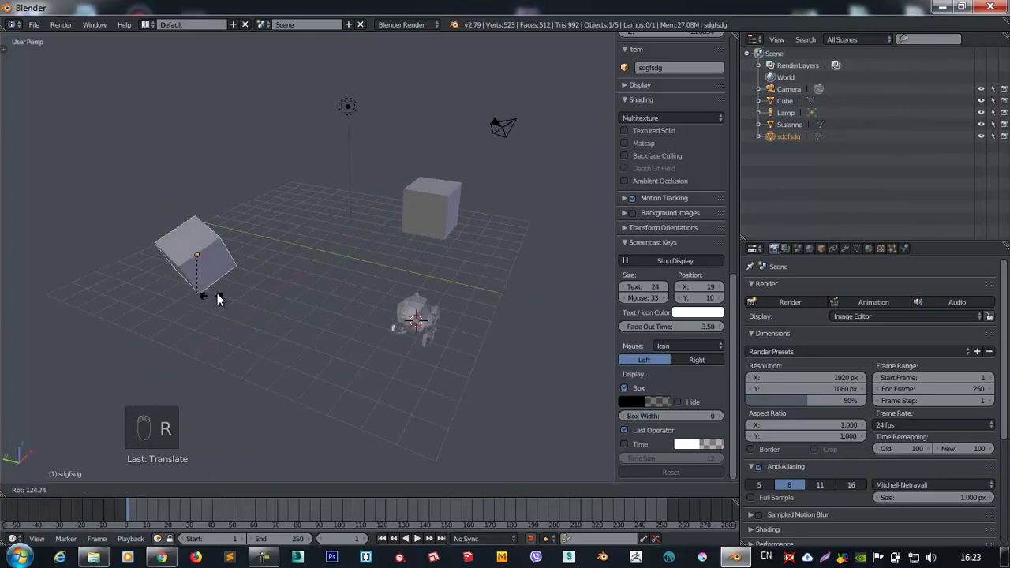
left_click_drag(221, 246, 319, 497)
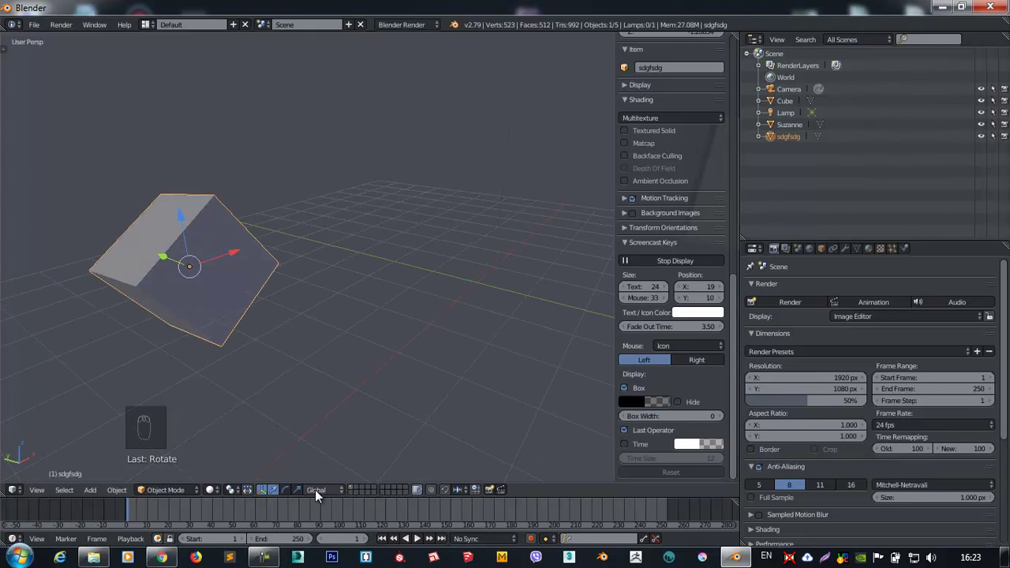
left_click_drag(322, 497, 325, 470)
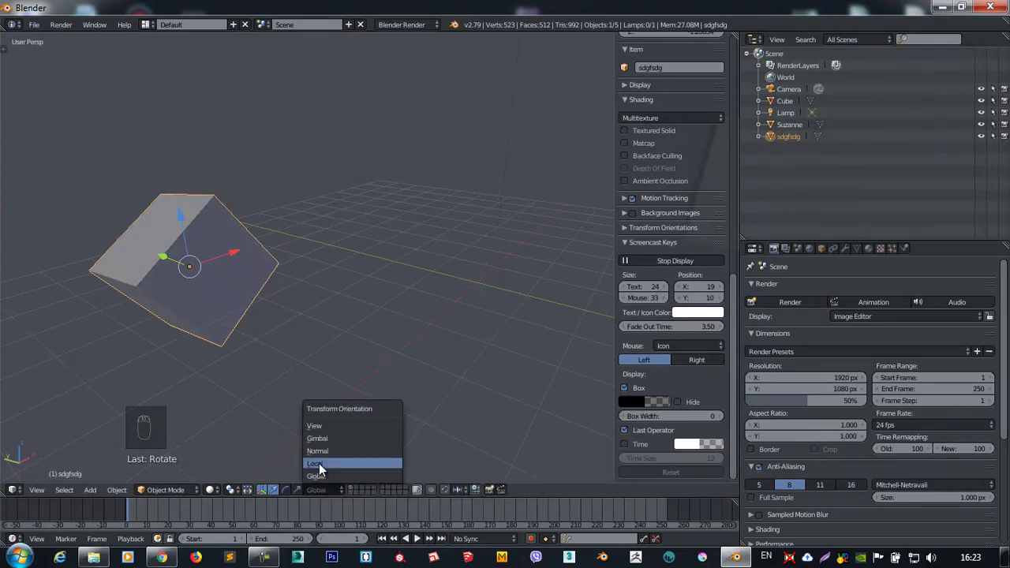
left_click_drag(174, 306, 128, 266)
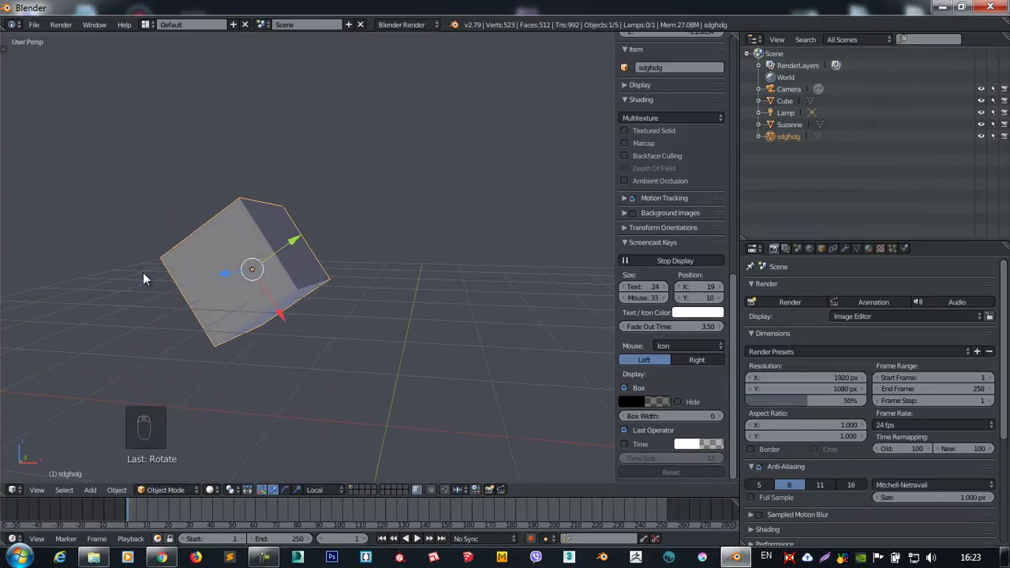
left_click_drag(327, 499, 427, 325)
middle_click(360, 297)
middle_click(407, 263)
left_click_drag(226, 177, 676, 92)
Set sdgfsdg's location to -0.69, 2.77, -0.44 in the Transform fields.
left_click_drag(676, 92, 658, 70)
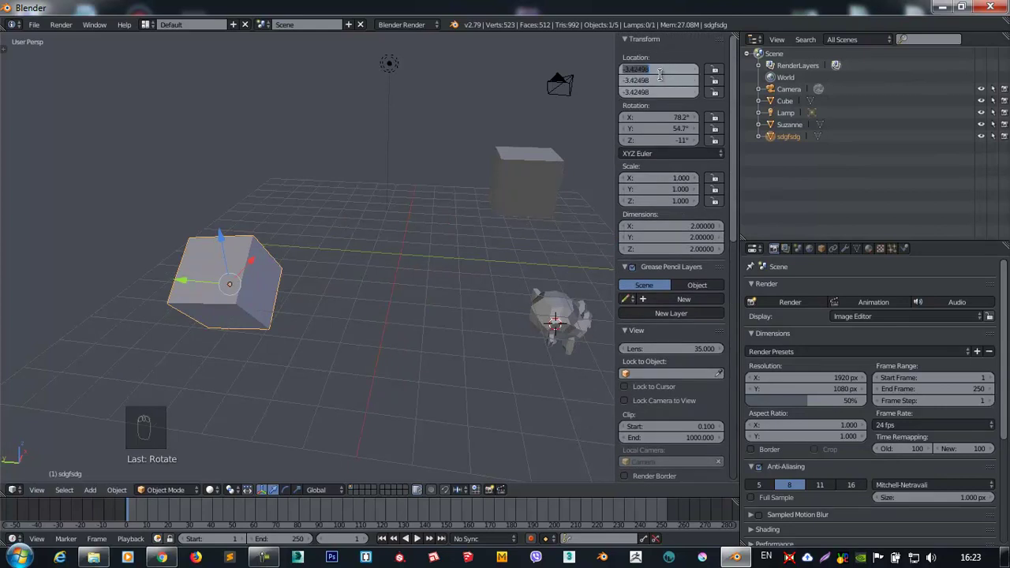
left_click_drag(367, 282, 683, 67)
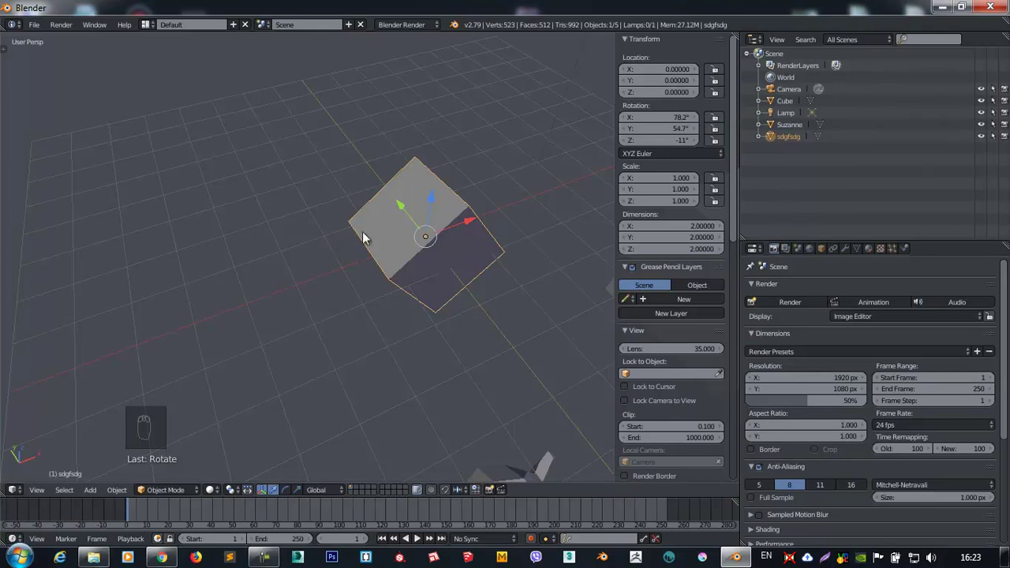
left_click_drag(495, 253, 67, 312)
left_click_drag(67, 313, 665, 62)
left_click_drag(670, 57, 657, 47)
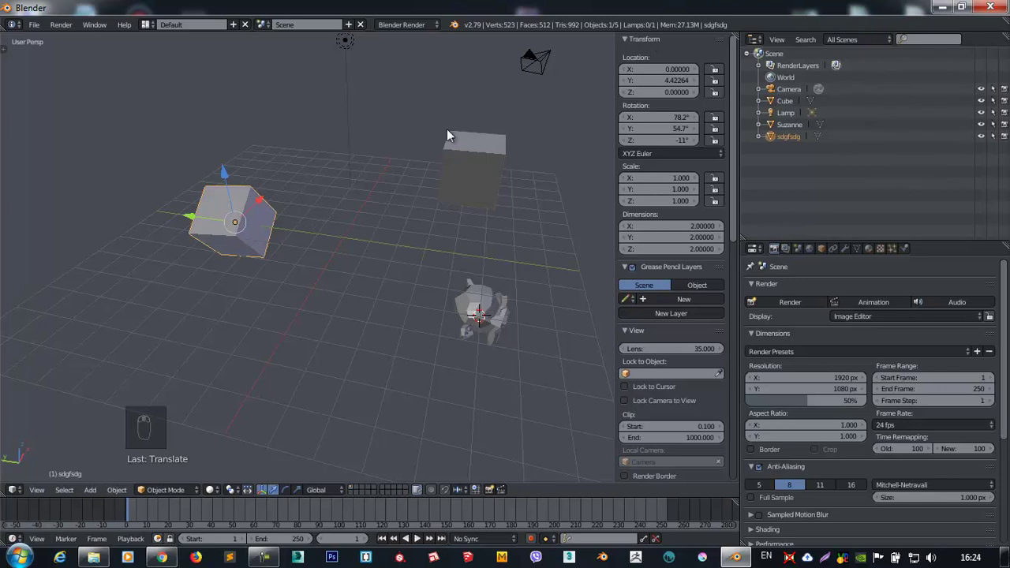
Set rotation 78.2°, 59.3°, 24.6° and scale 2.66 × 2.11 × 1.52, then show the Object properties.
left_click_drag(675, 67, 643, 90)
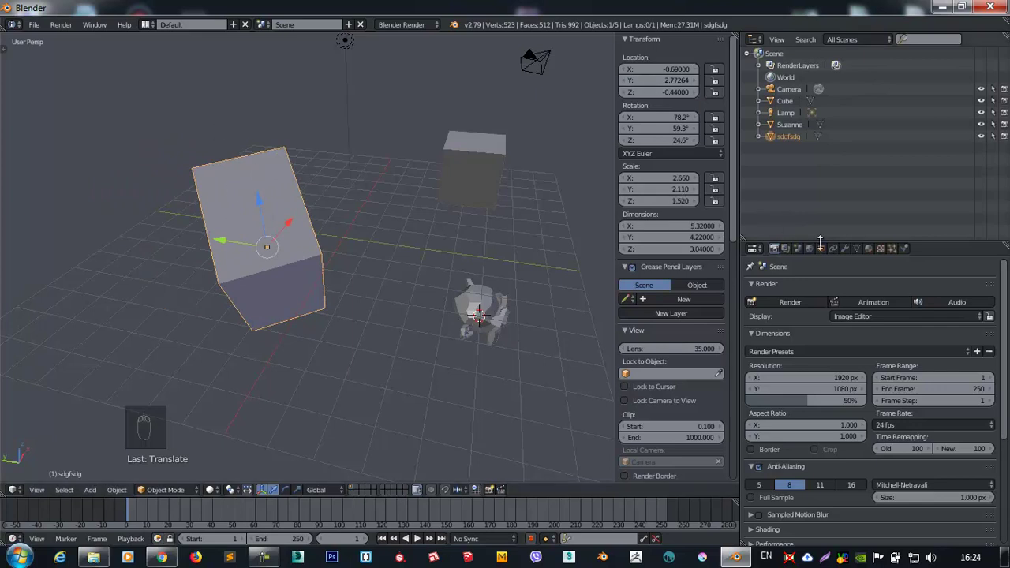
left_click_drag(827, 255, 945, 327)
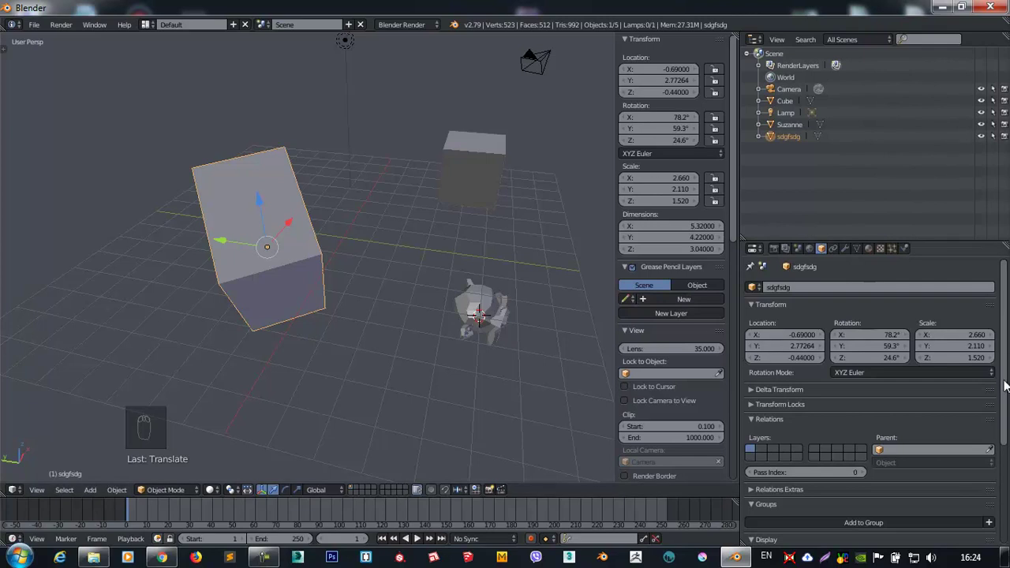
Zero sdgfsdg's X, Y and Z location so it sits at the world origin.
left_click_drag(321, 216, 314, 207)
left_click_drag(363, 188, 358, 243)
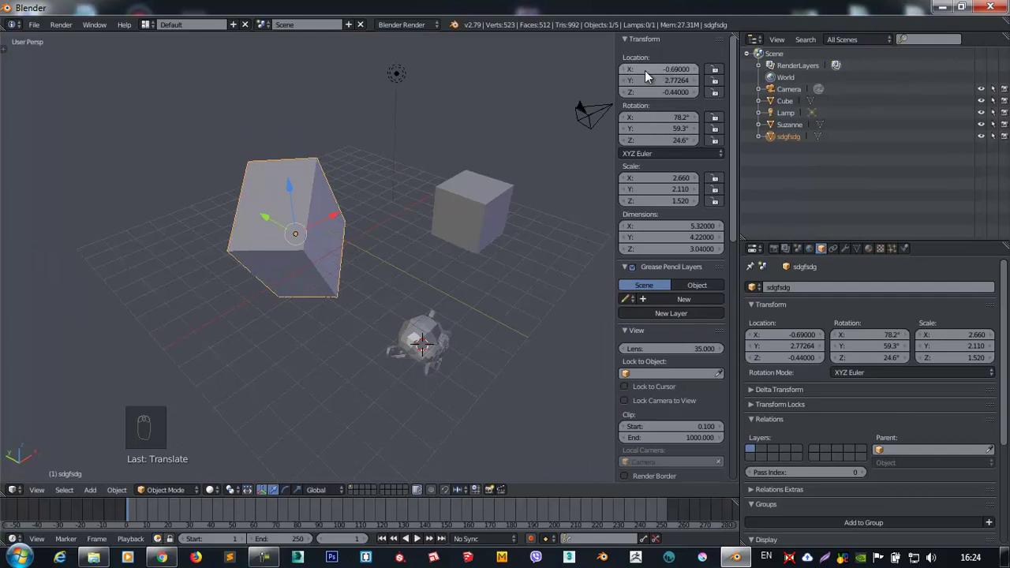
left_click_drag(656, 74, 663, 74)
left_click_drag(664, 75, 650, 104)
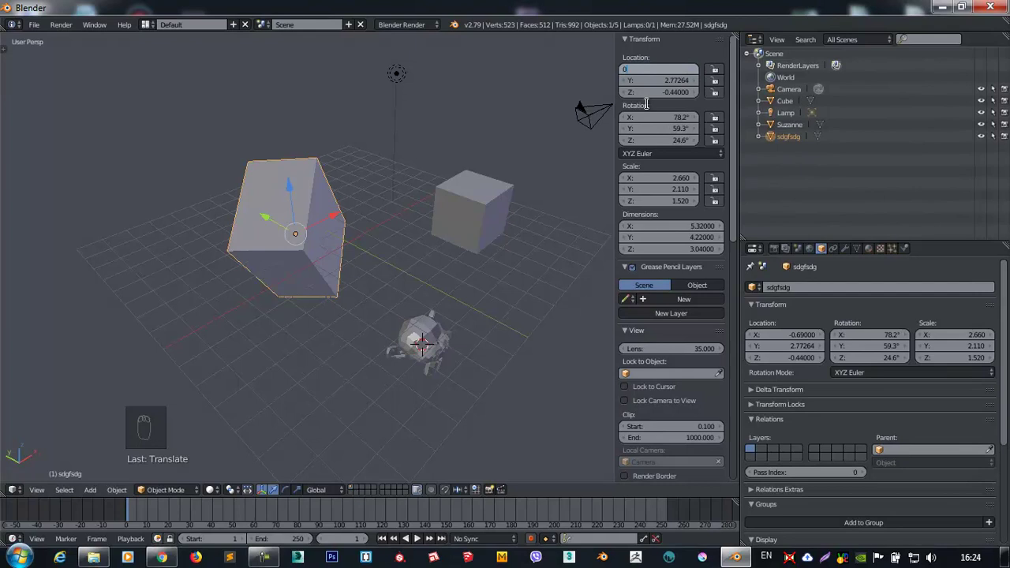
left_click_drag(447, 213, 369, 283)
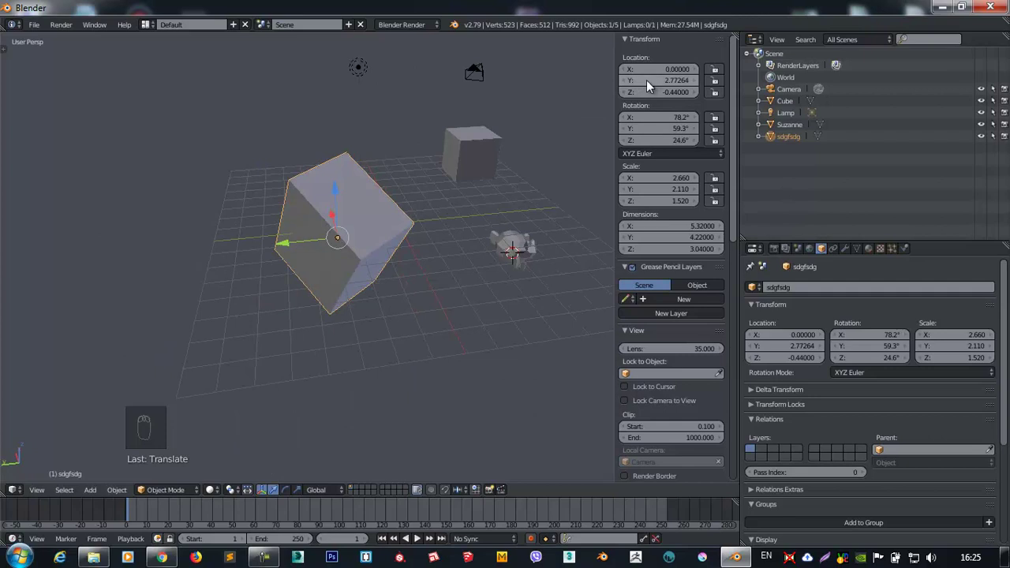
left_click_drag(653, 90, 972, 33)
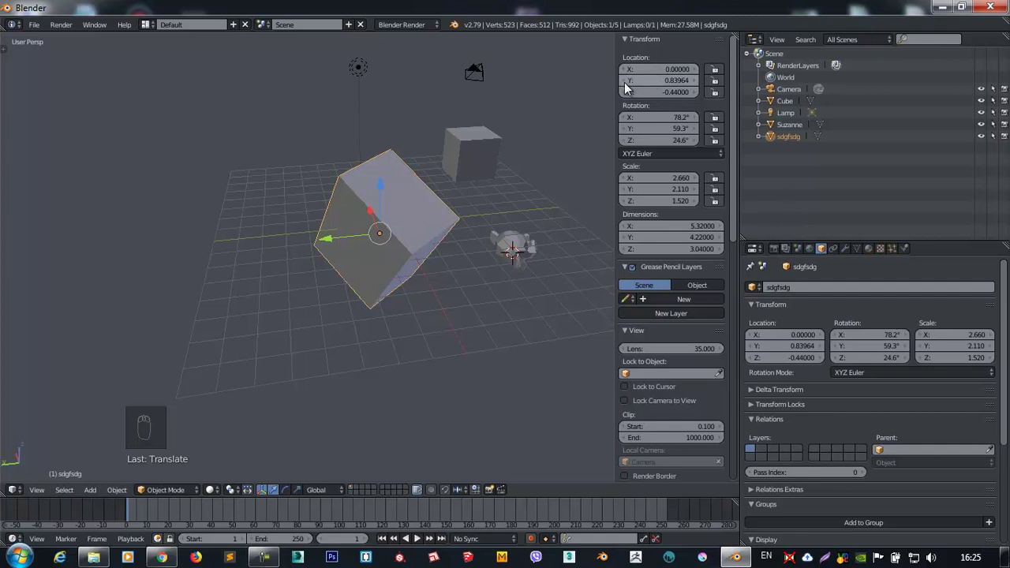
left_click_drag(629, 88, 671, 90)
left_click_drag(671, 90, 668, 83)
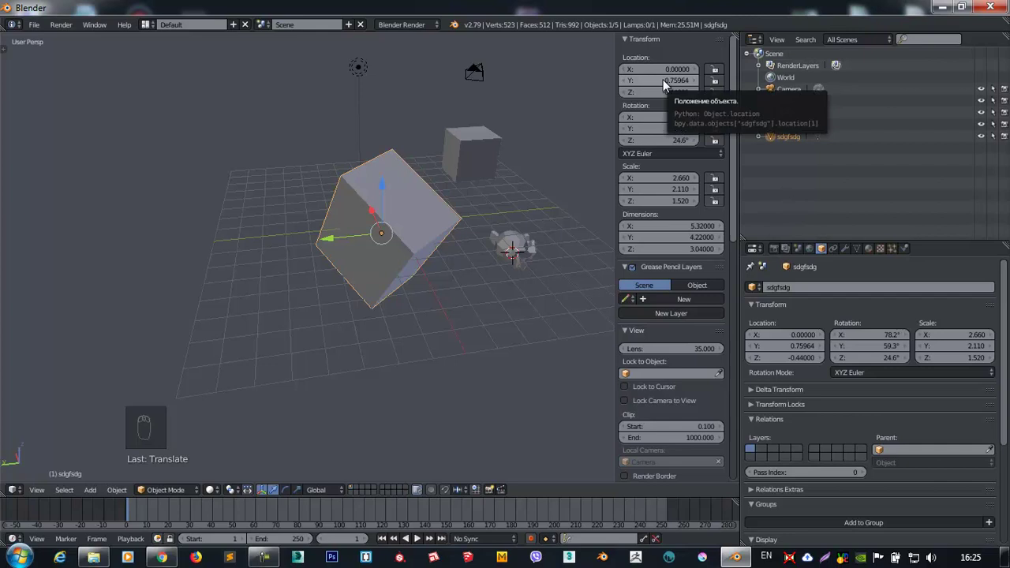
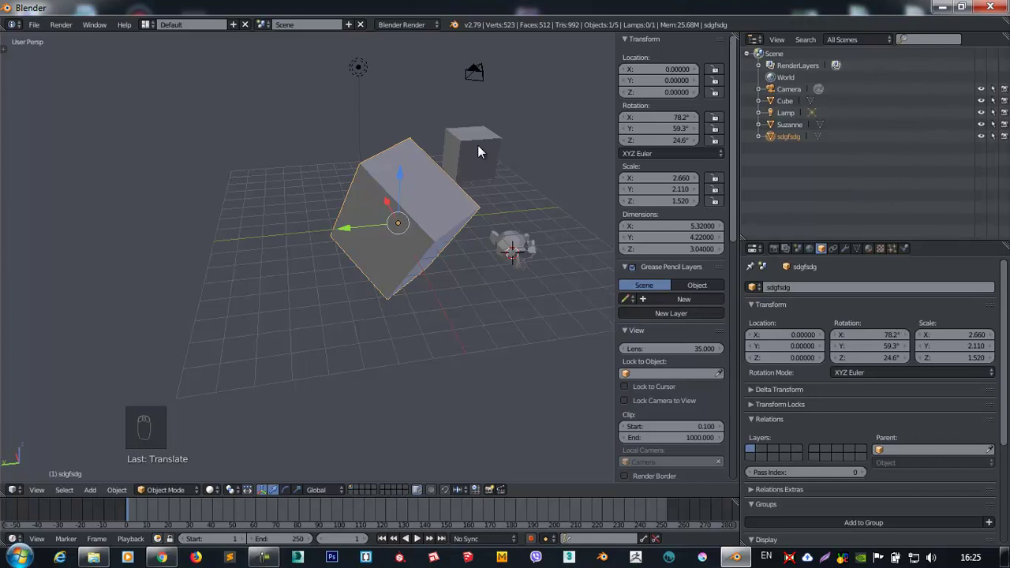
left_click_drag(314, 171, 326, 231)
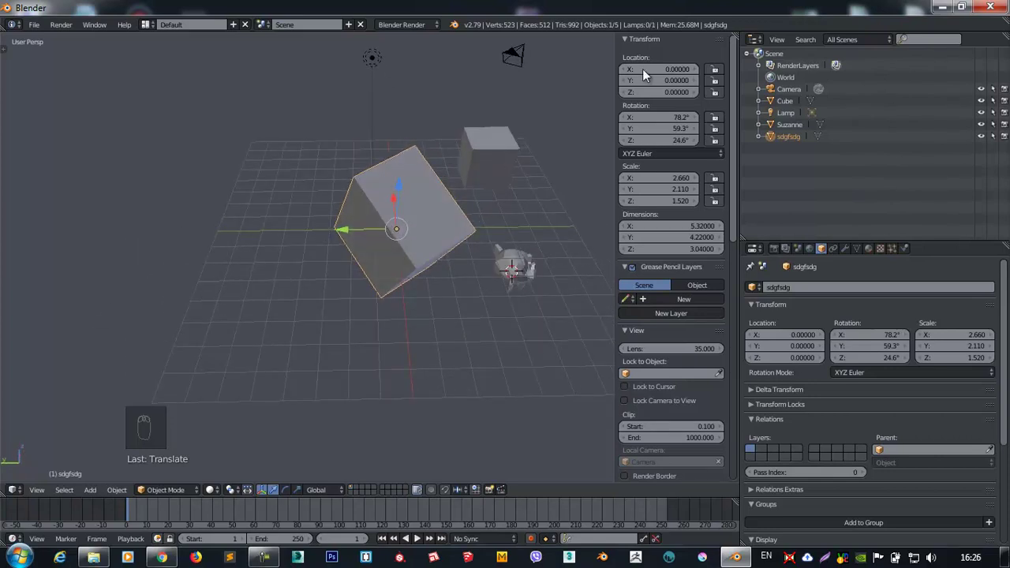
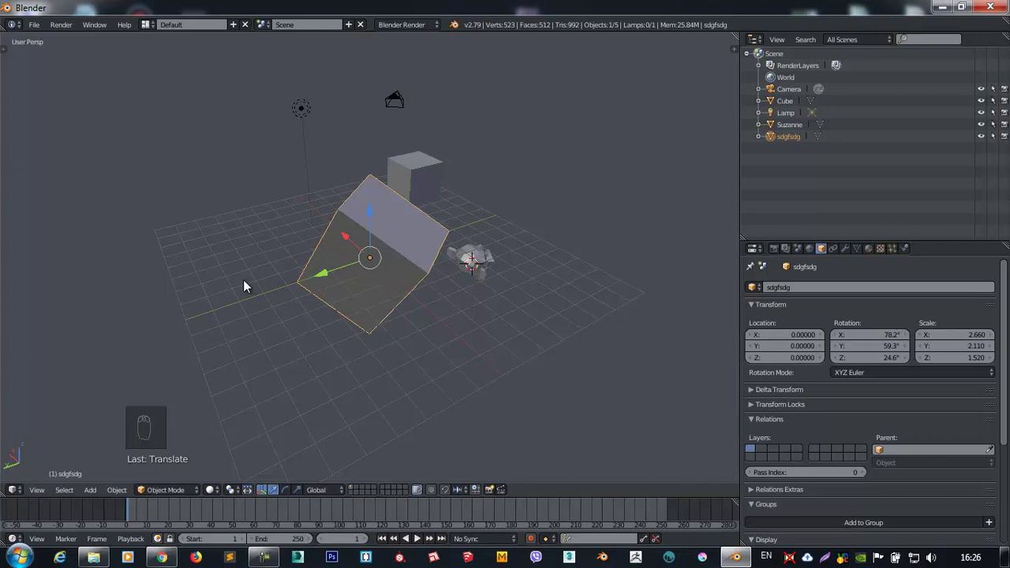
Delete sdgfsdg, Suzanne and the Cube, leaving only the camera and lamp.
left_click_drag(341, 275, 493, 278)
key("x")
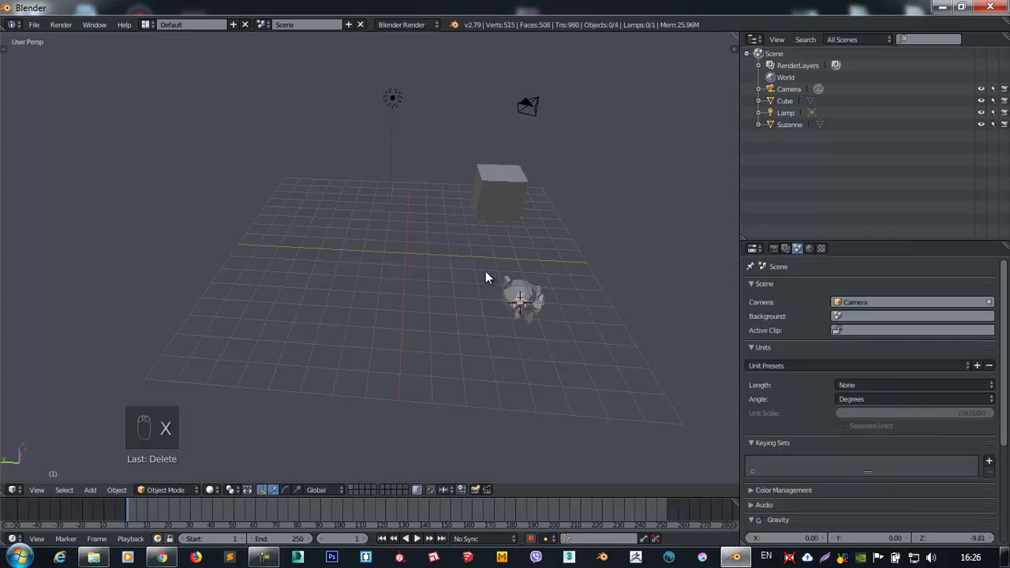
left_click_drag(531, 301, 523, 297)
key("Delete")
left_click_drag(486, 184, 404, 260)
key("Delete")
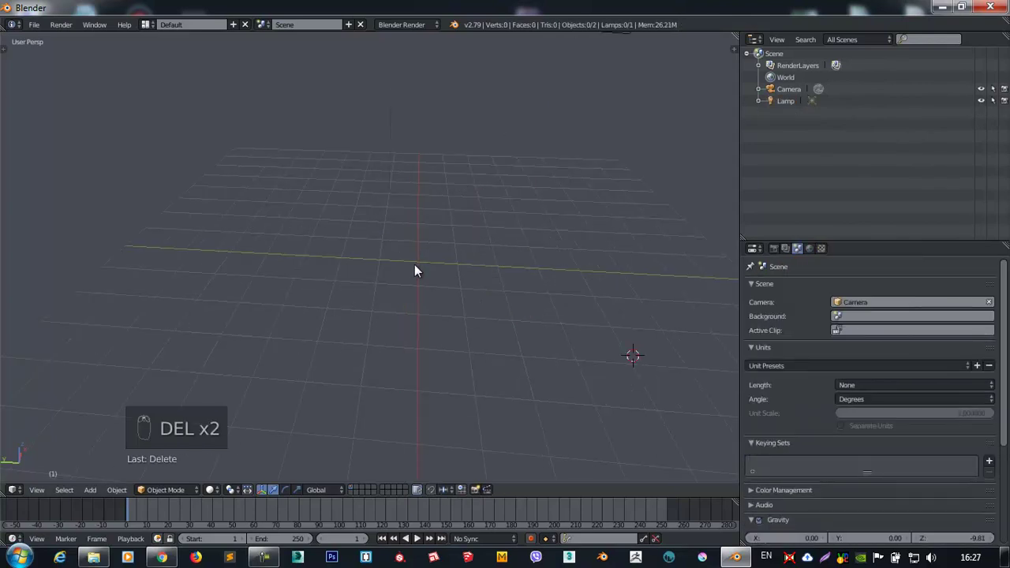
Orbit the view around the empty ground grid.
left_click_drag(321, 287, 450, 297)
left_click_drag(450, 300, 413, 281)
middle_click(413, 280)
left_click_drag(425, 297, 519, 249)
Reset the 3D cursor location to 0, 0, 0 in the side panel and close it.
key("n")
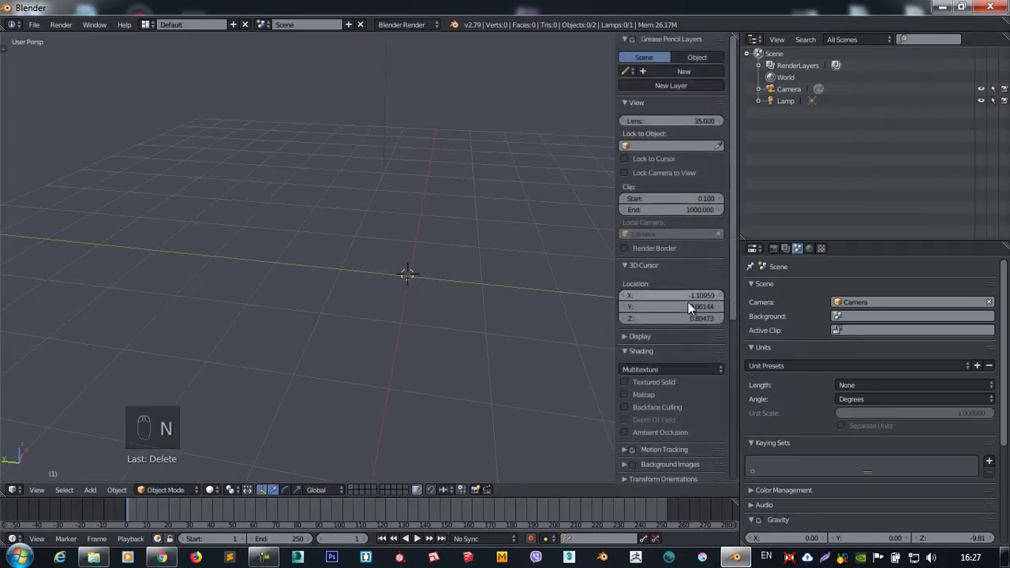
left_click_drag(672, 319, 376, 294)
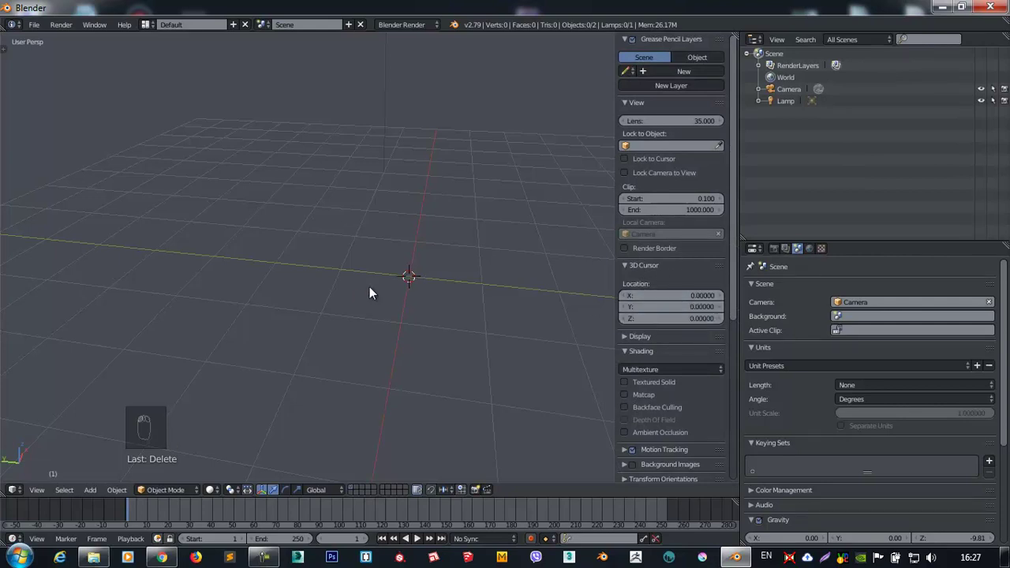
left_click_drag(188, 155, 312, 195)
key("shift+c")
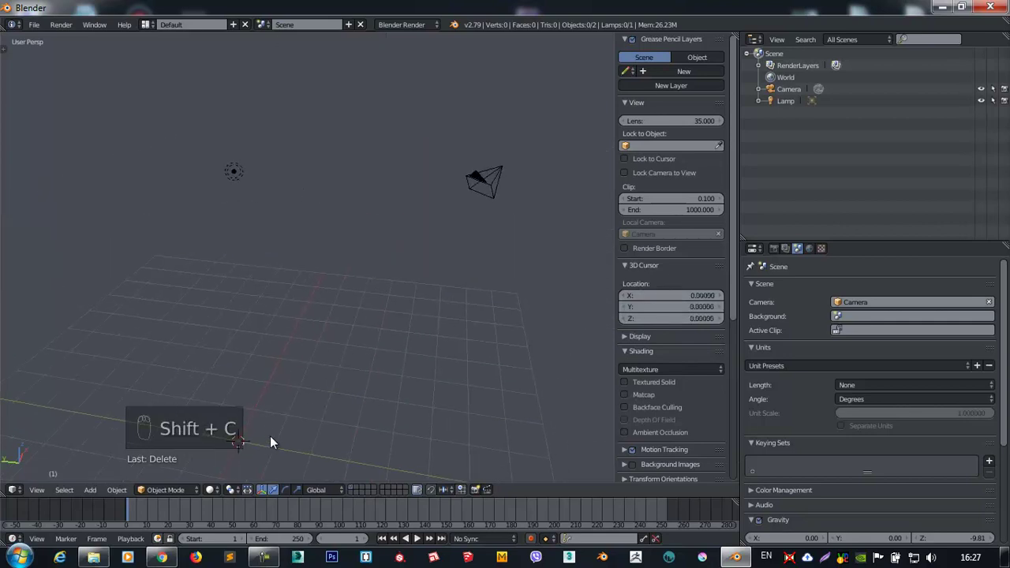
middle_click(316, 369)
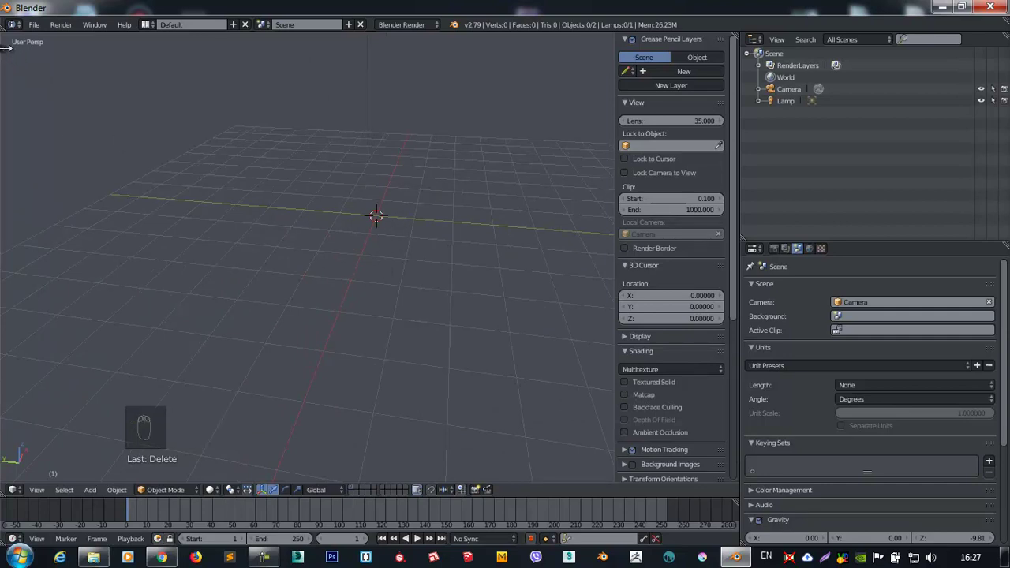
key("n")
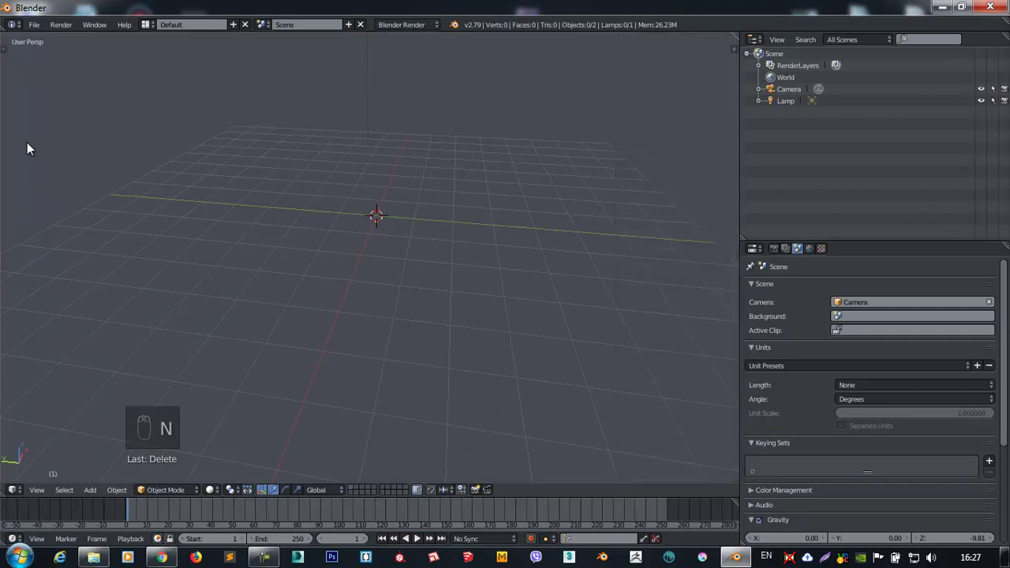
Add a plane, cube, circle, UV sphere and icosphere from the Create tab's primitives.
key("t")
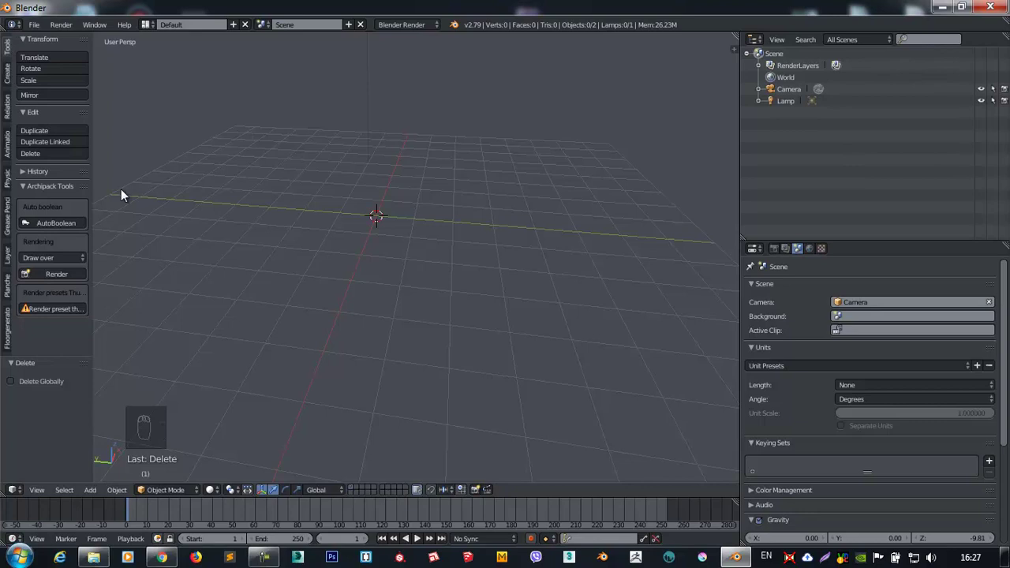
left_click_drag(12, 83, 55, 64)
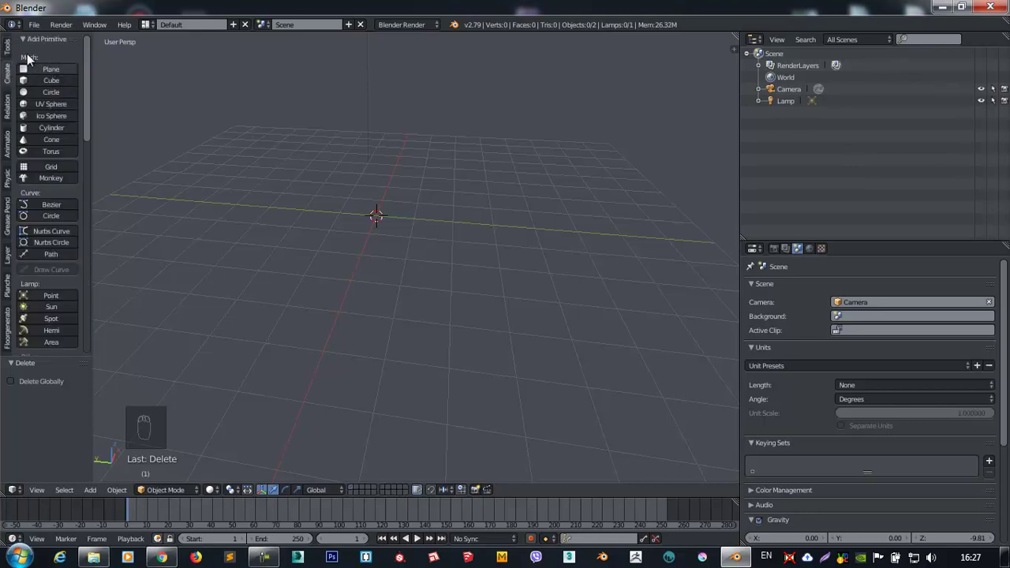
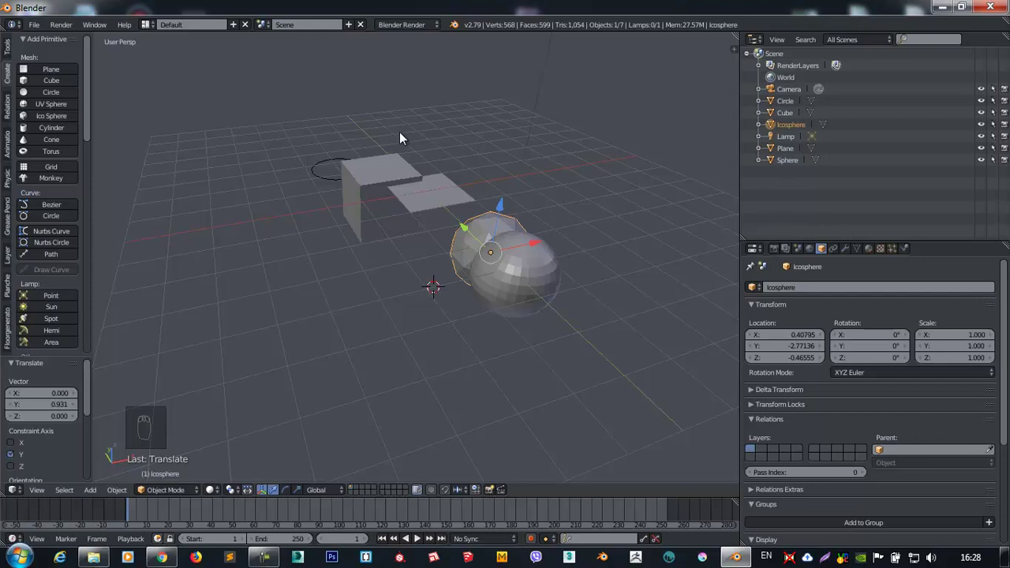
key("shift+a")
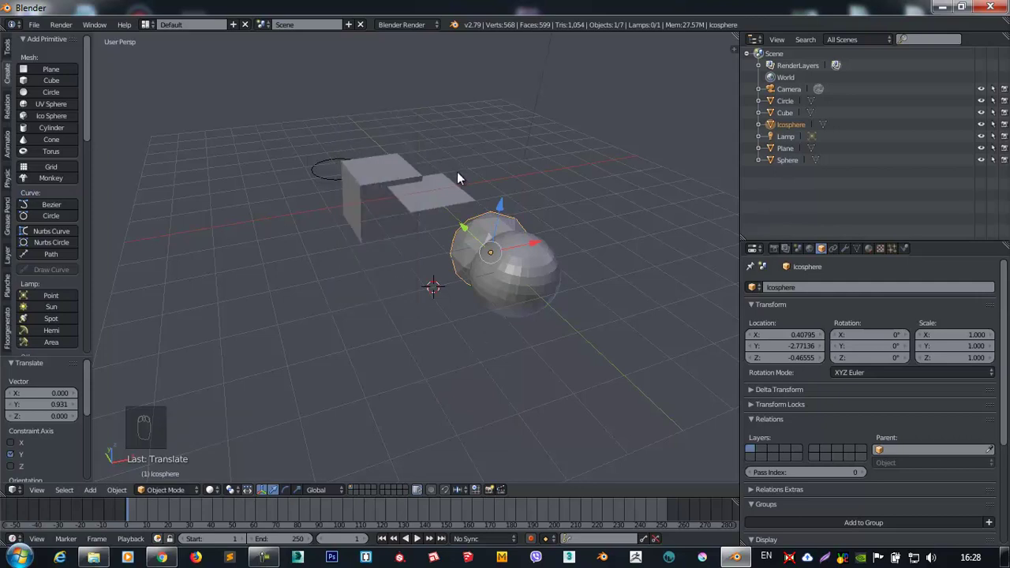
key("shift+a")
Delete the icosphere, sphere, plane and circle, keeping only the cube.
left_click_drag(512, 271, 512, 256)
key("Delete")
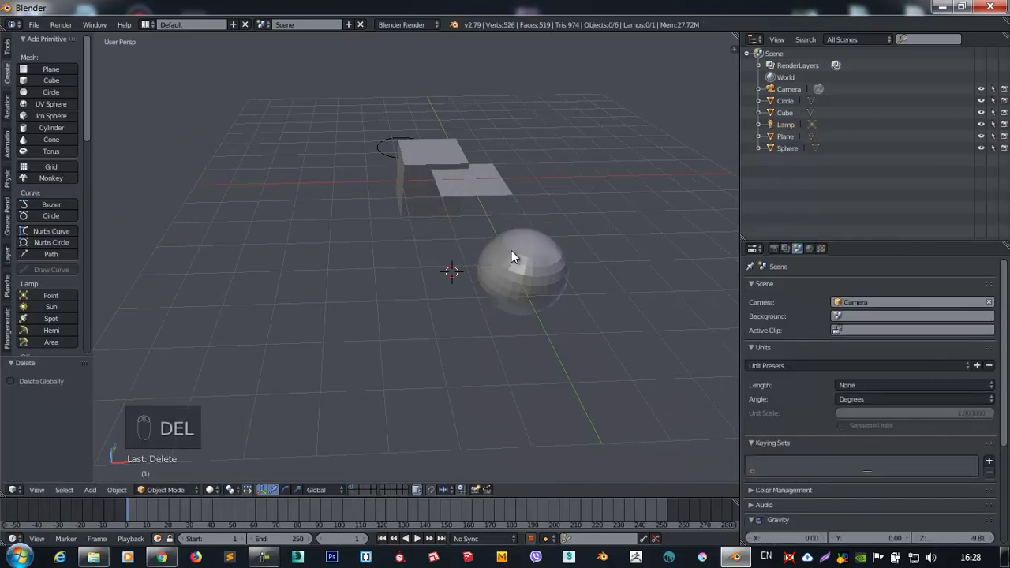
key("Delete")
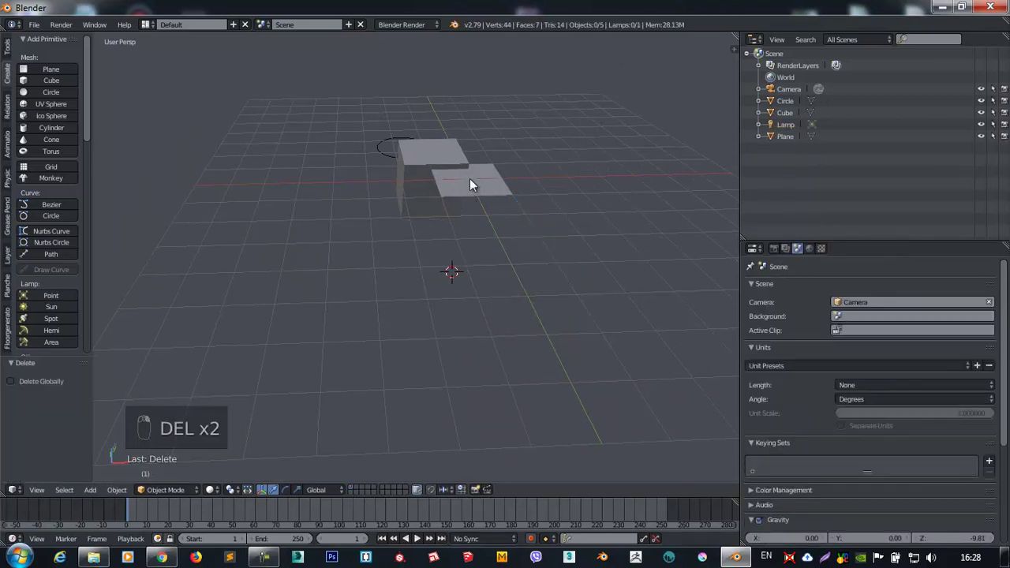
key("Delete")
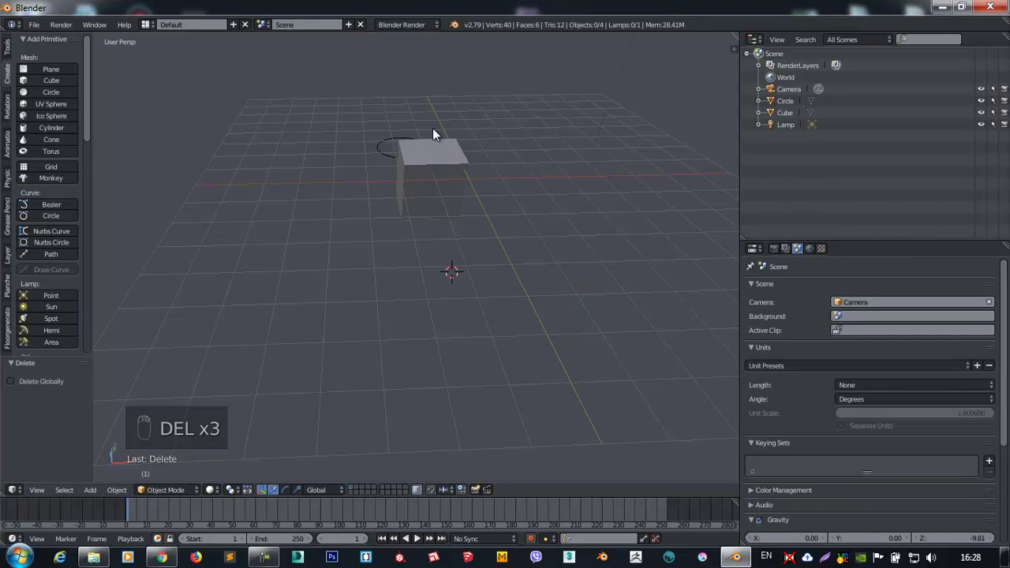
left_click(428, 202)
left_click_drag(360, 213, 587, 202)
left_click_drag(587, 202, 579, 203)
key("Delete")
left_click(579, 203)
Duplicate the cube along Y into a row of five, Cube to Cube.004.
right_click(536, 186)
left_click(511, 192)
left_click_drag(530, 203, 593, 160)
key("ctrl+z")
left_click_drag(593, 161, 589, 167)
key("shift+d")
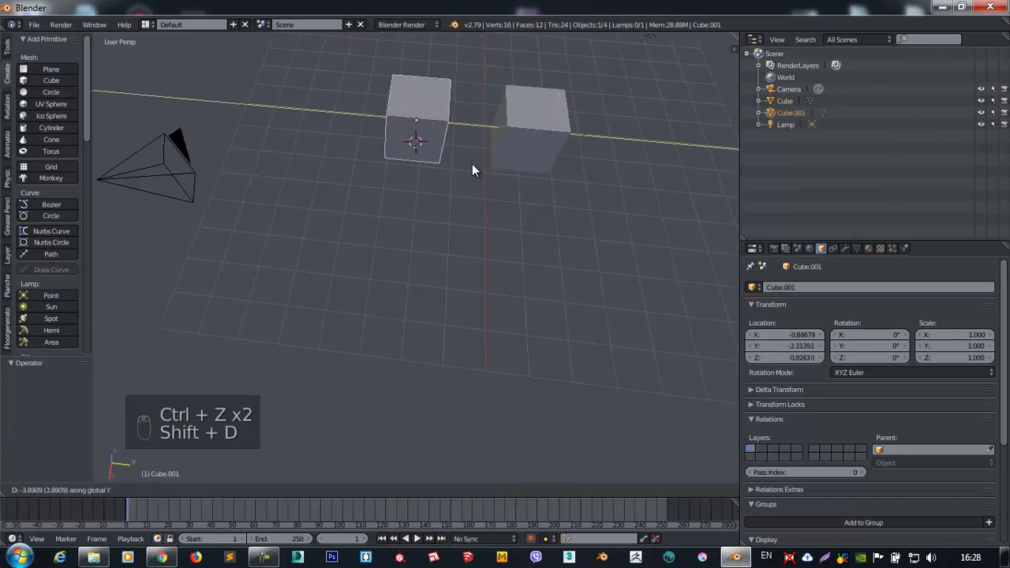
key("shift+r")
key("shift+r")
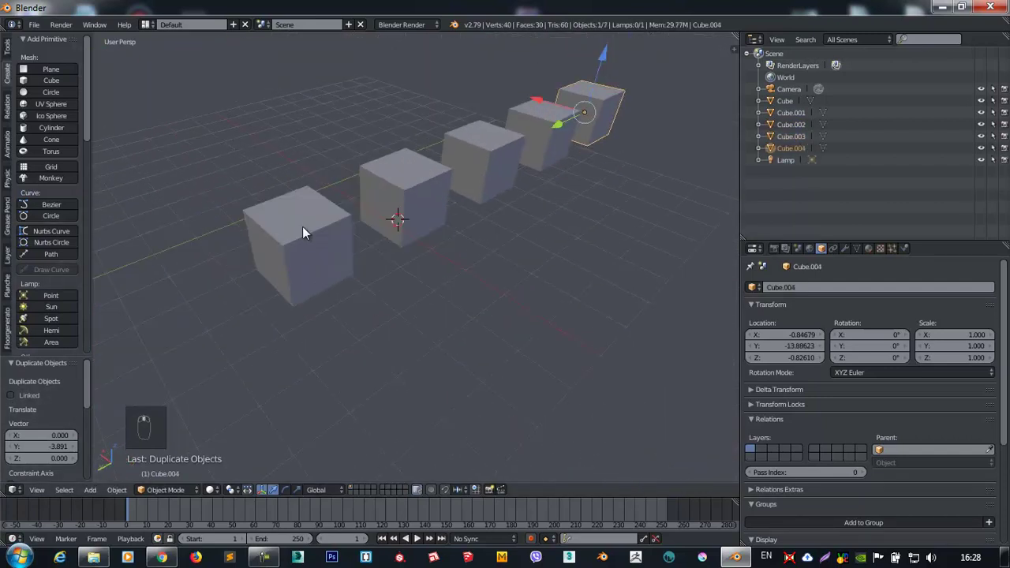
left_click_drag(311, 235, 377, 286)
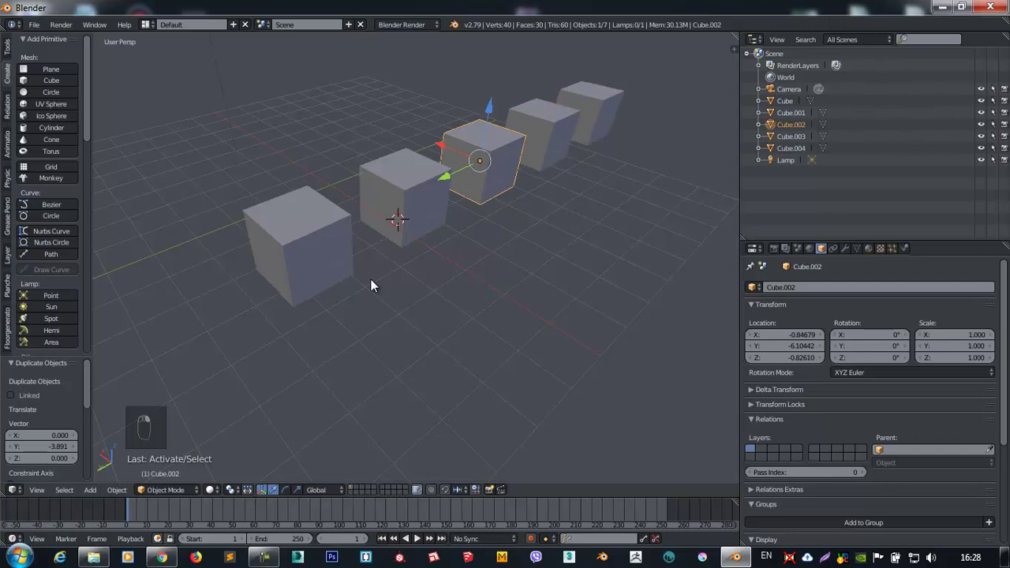
left_click_drag(326, 245, 367, 201)
left_click_drag(366, 200, 455, 186)
left_click_drag(519, 139, 188, 240)
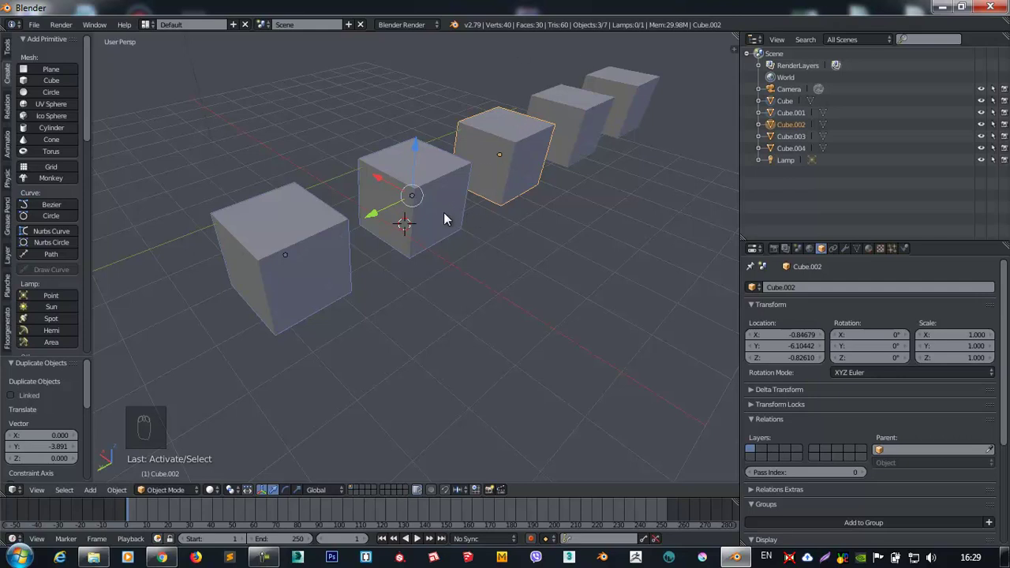
left_click_drag(334, 227, 402, 263)
left_click_drag(388, 267, 508, 110)
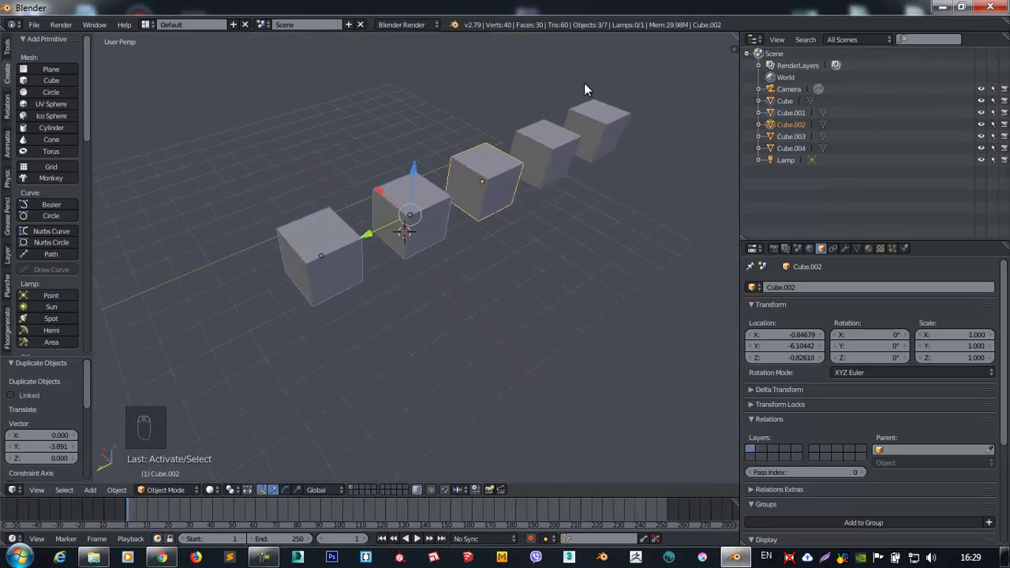
left_click_drag(544, 73, 351, 393)
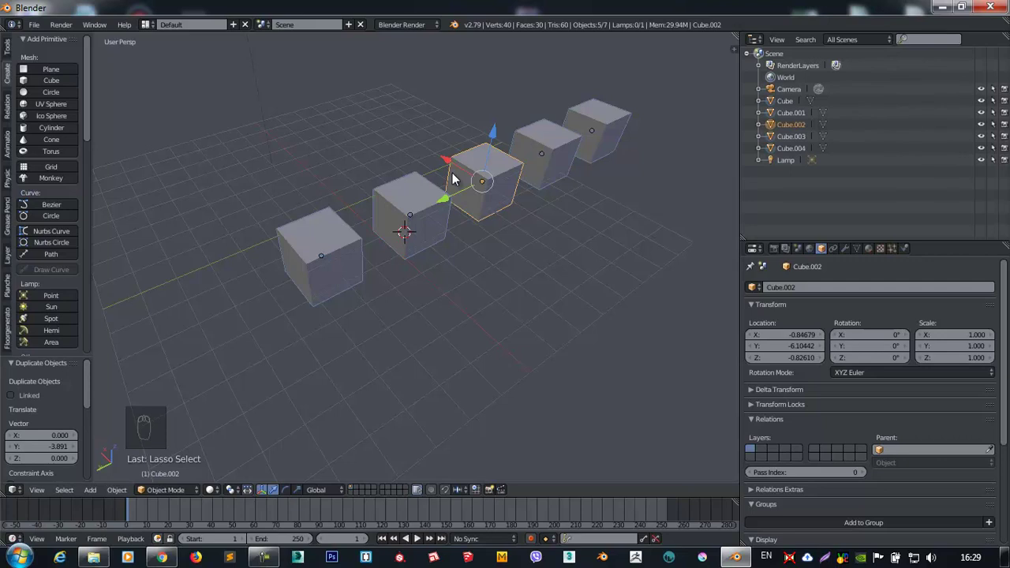
key("a")
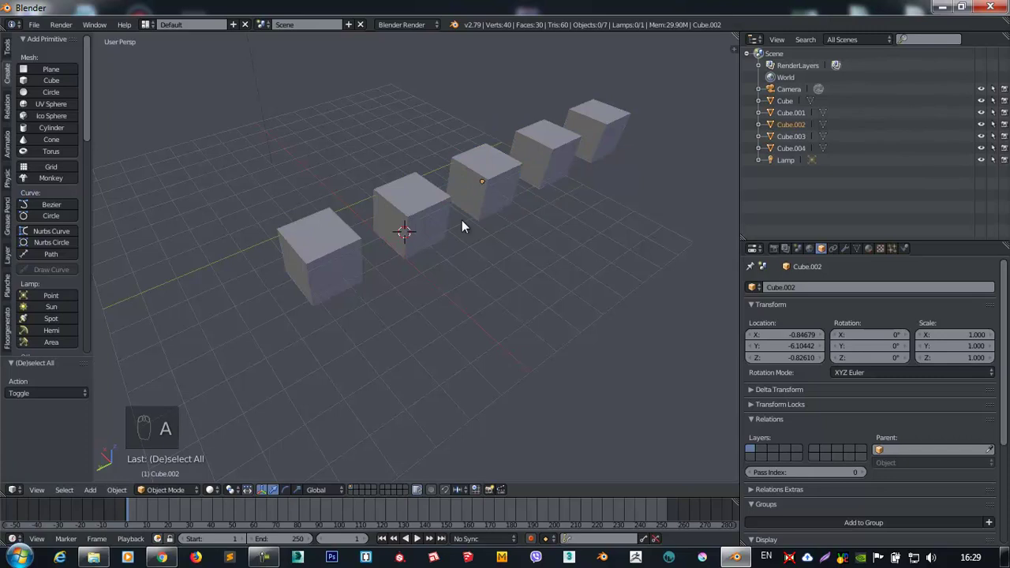
left_click_drag(341, 238, 406, 287)
key("a")
key("a")
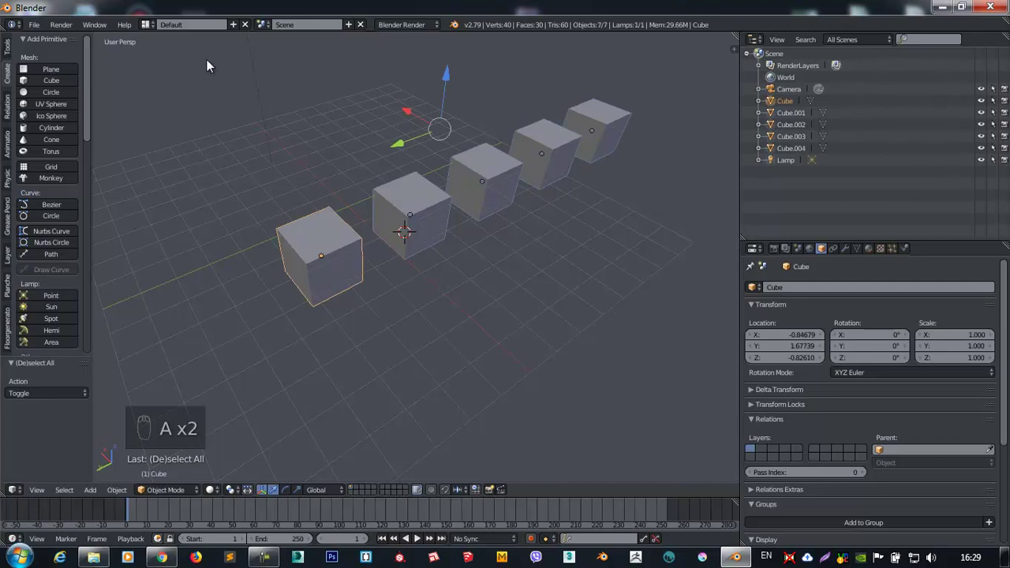
left_click_drag(339, 150, 360, 289)
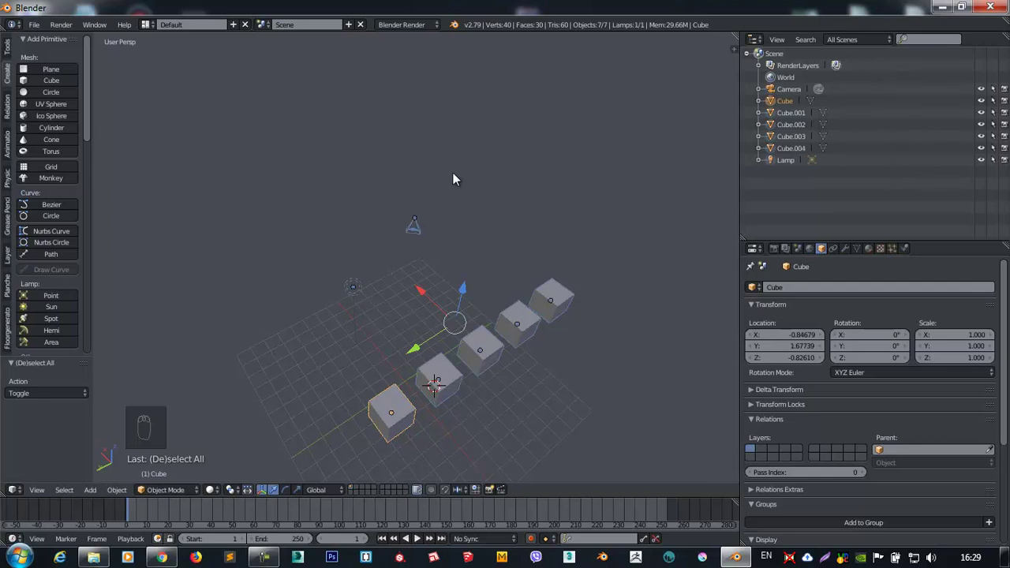
left_click_drag(445, 184, 355, 491)
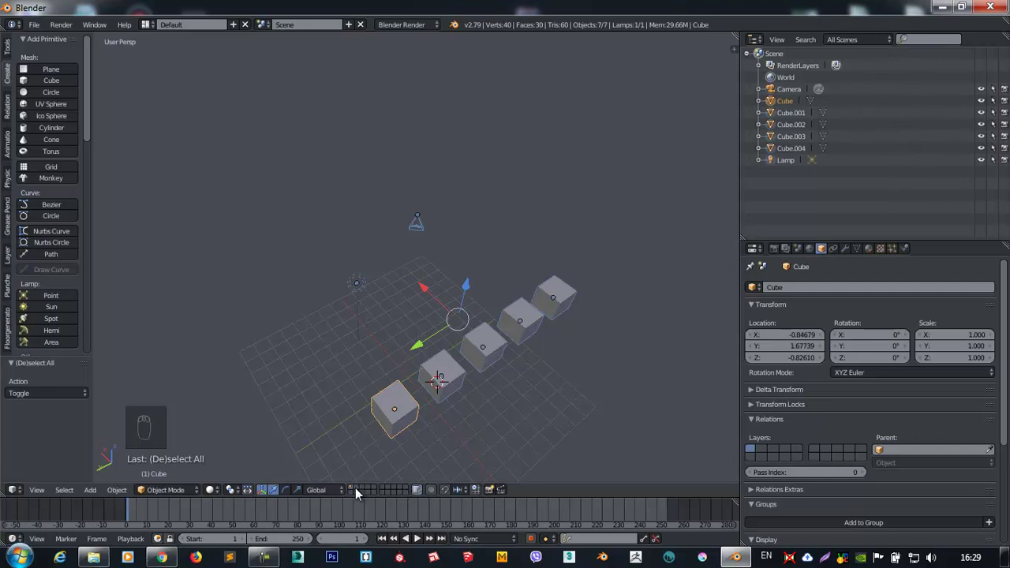
left_click_drag(362, 493, 374, 343)
left_click_drag(374, 343, 375, 338)
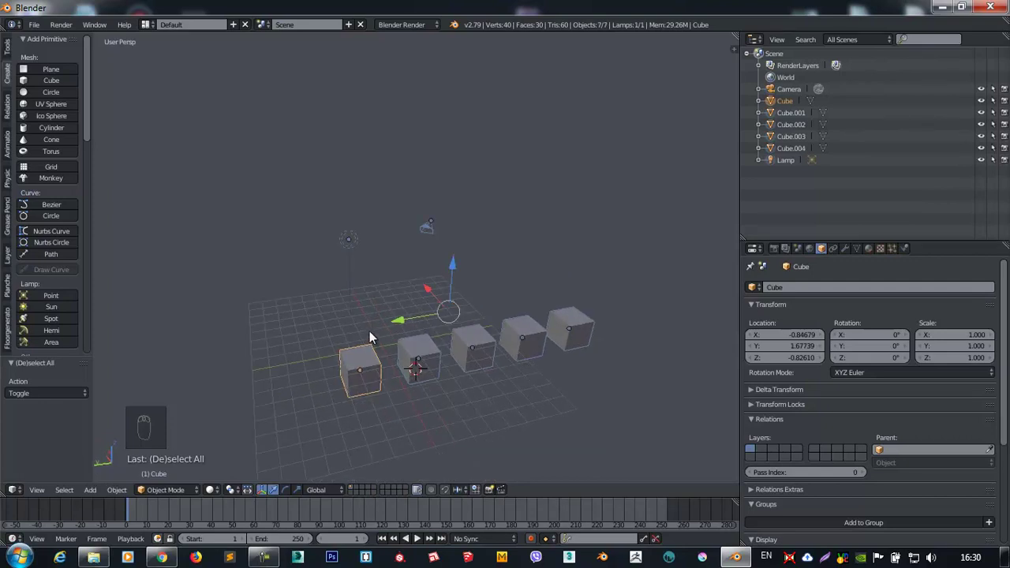
Cycle through scene layers 1–17 with the number keys, ending on an empty layer.
key("1")
key("2")
key("3")
key("4")
key("5")
key("6")
key("7")
key("8")
key("9")
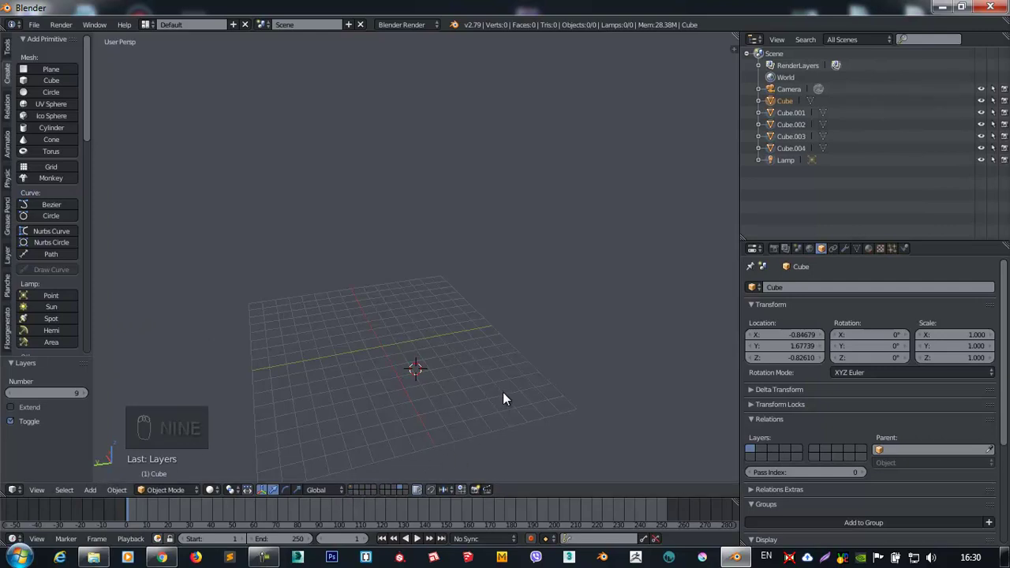
key("alt+1")
key("alt+2")
key("alt+3")
key("alt+4")
key("alt+5")
key("alt+6")
key("alt+7")
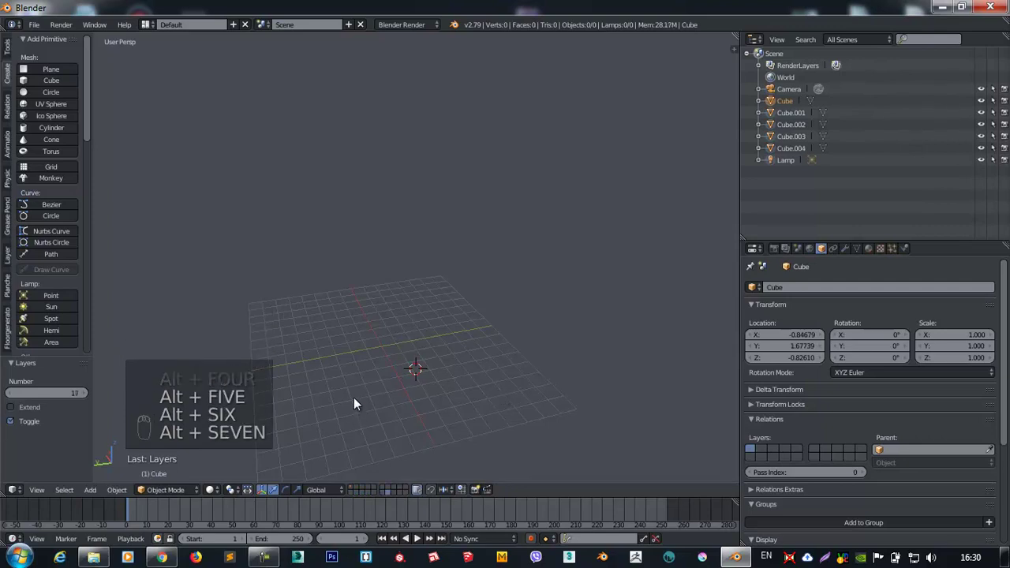
key("`")
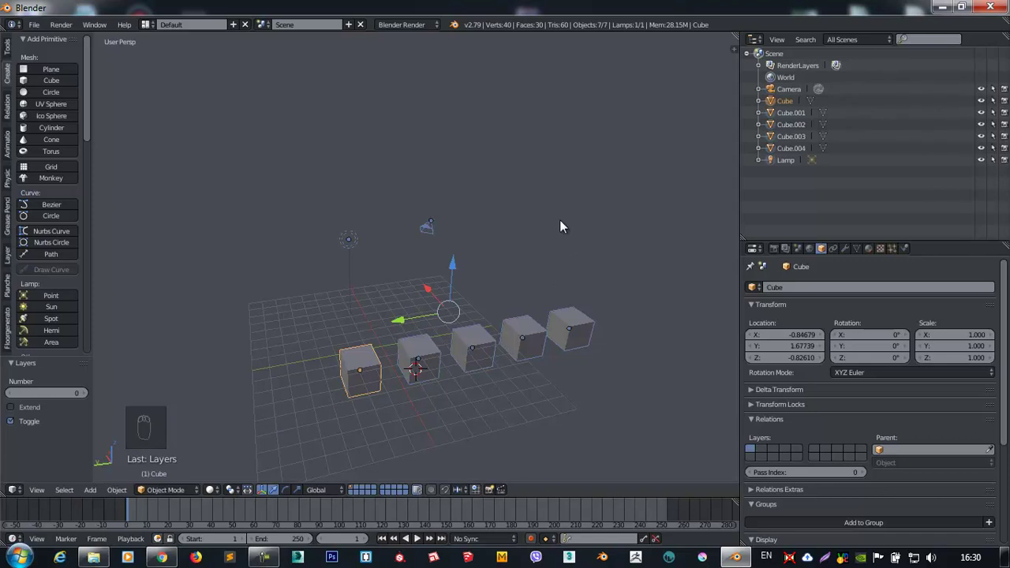
key("`")
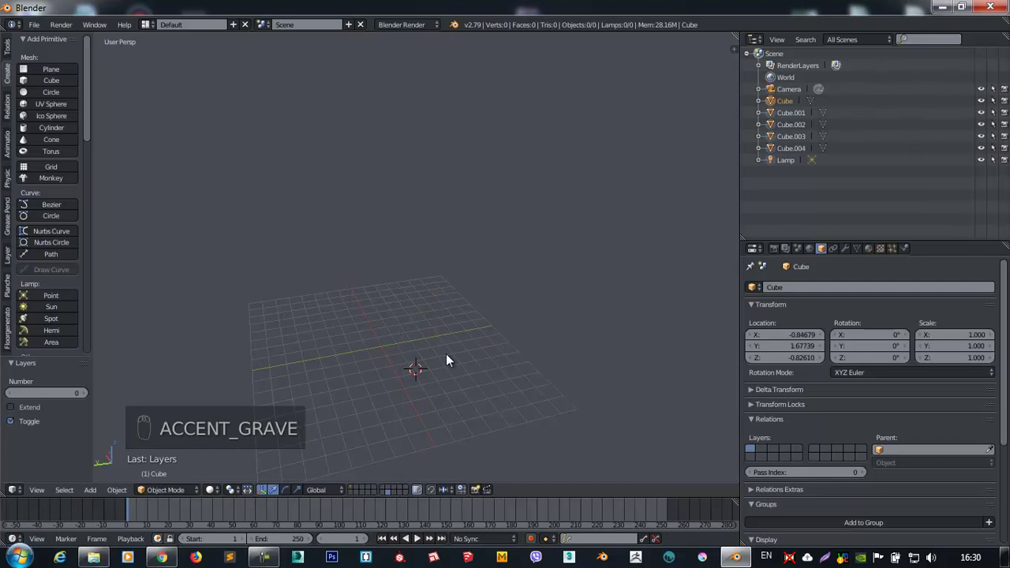
Select the cube on layer 1 and move it to the second scene layer with M.
middle_click(432, 405)
left_click_drag(361, 494, 417, 444)
right_click(409, 369)
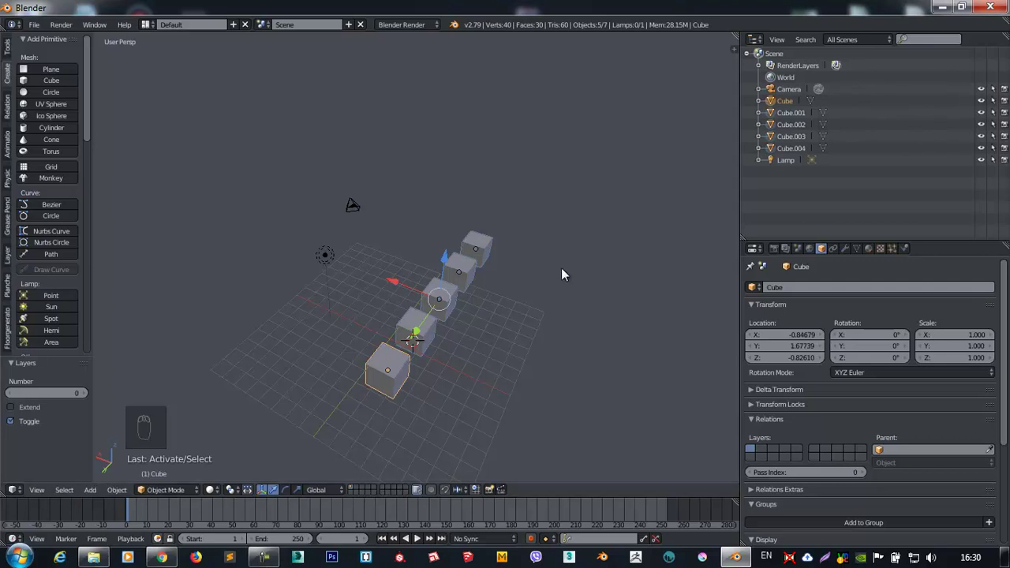
key("m")
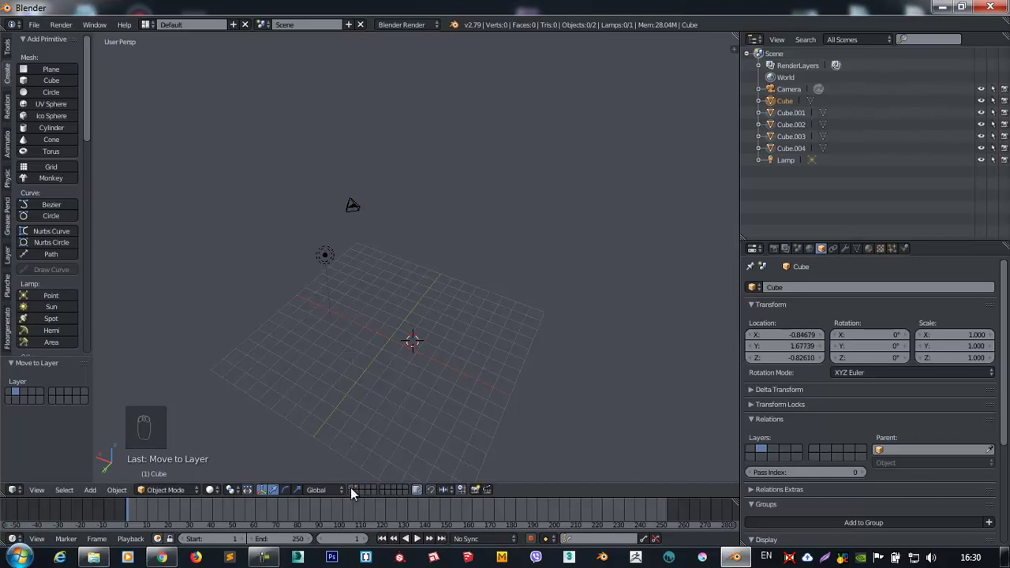
Orbit the viewport around the cubes and switch to showing only the second scene layer.
left_click_drag(365, 318, 364, 487)
left_click_drag(362, 487, 450, 312)
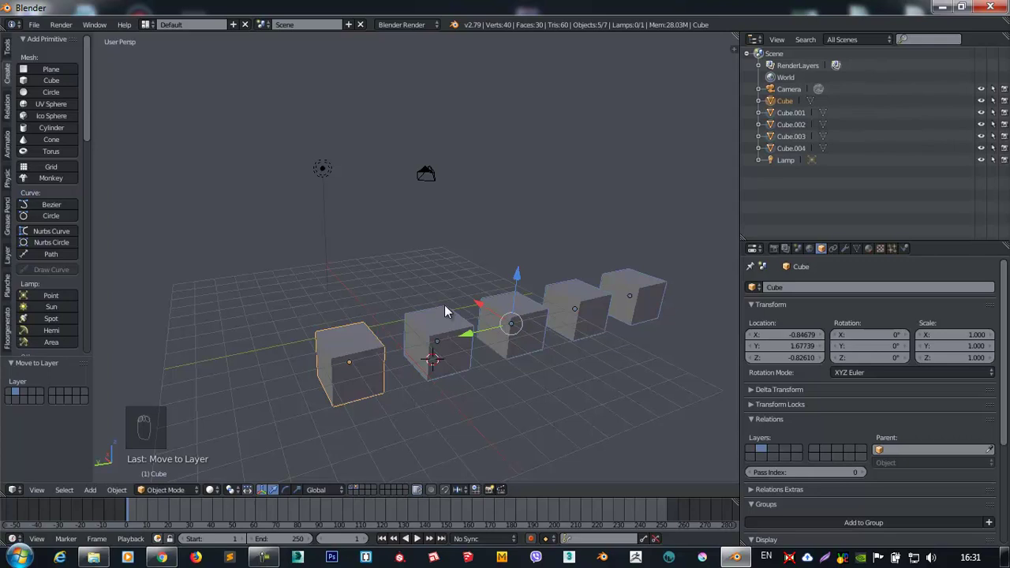
left_click_drag(506, 336, 381, 313)
left_click_drag(445, 326, 362, 497)
left_click_drag(362, 496, 213, 289)
left_click_drag(213, 289, 404, 333)
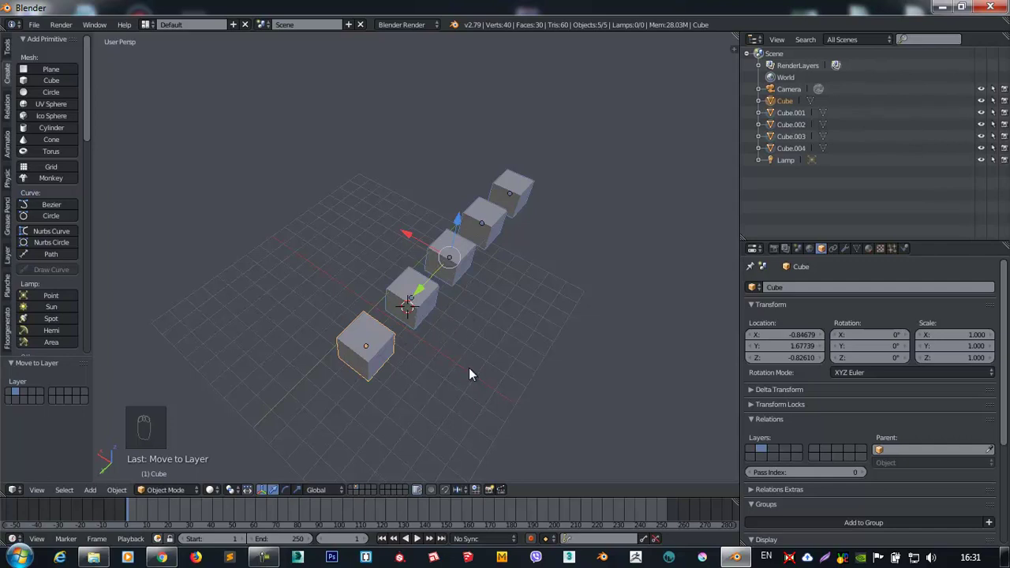
left_click_drag(456, 209, 384, 309)
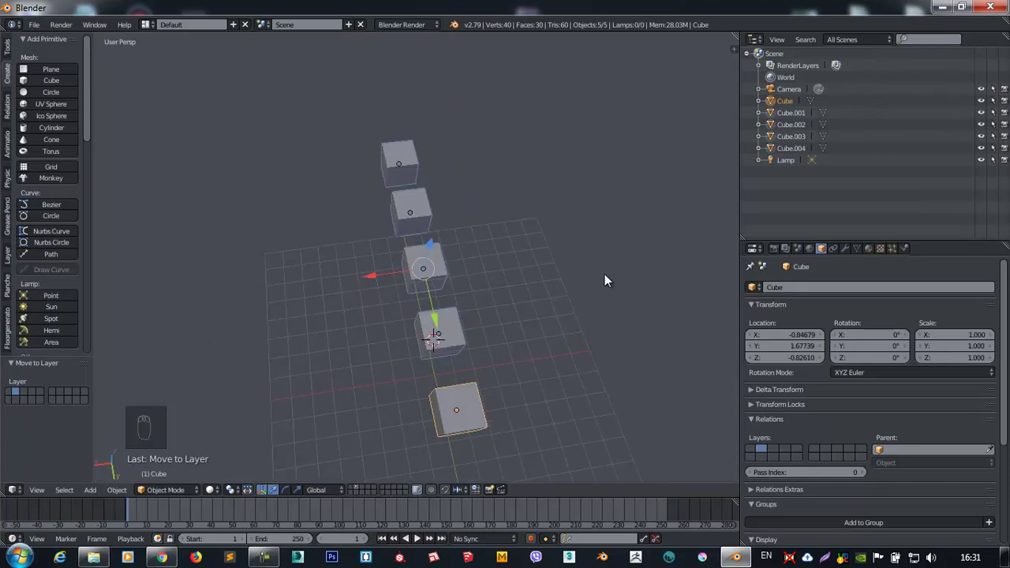
left_click_drag(442, 247, 289, 224)
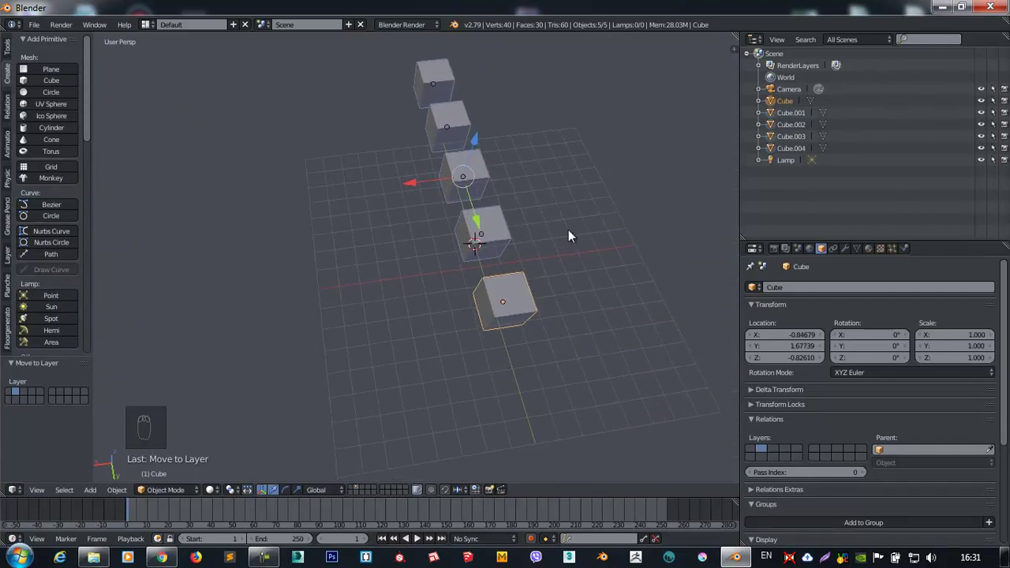
left_click_drag(482, 181, 481, 189)
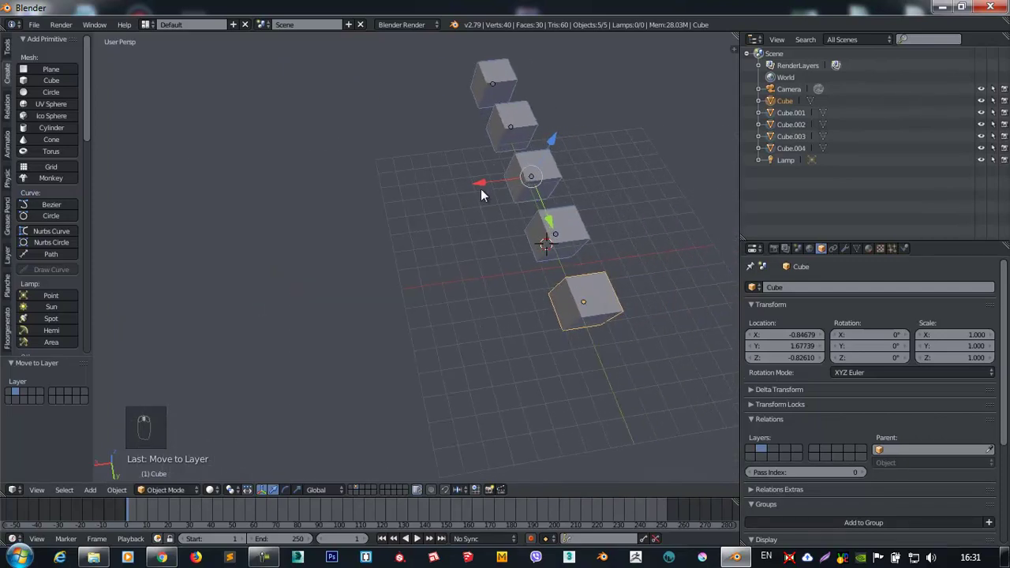
left_click_drag(488, 191, 484, 191)
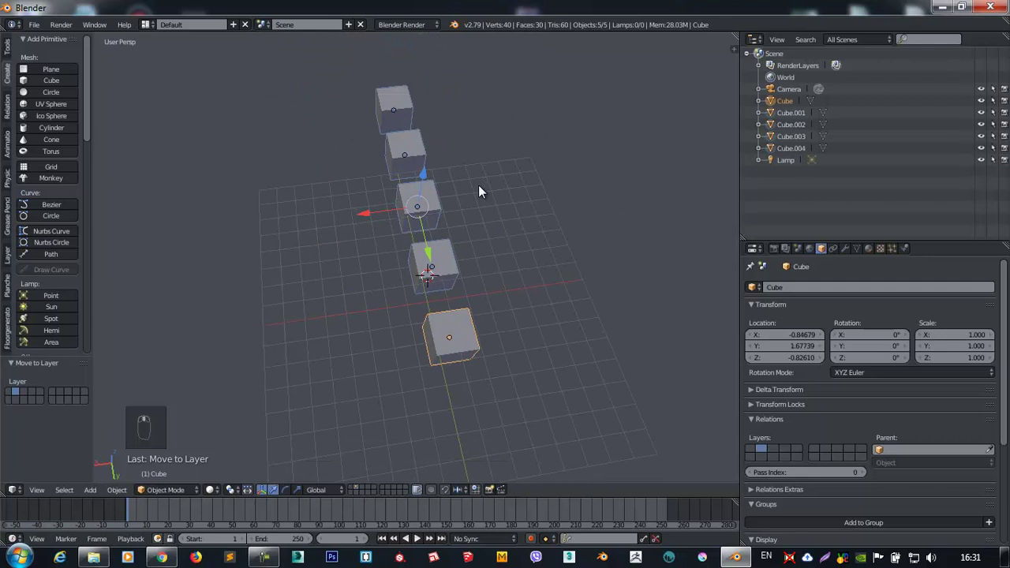
left_click_drag(505, 211, 544, 299)
left_click_drag(544, 299, 506, 257)
left_click(509, 253)
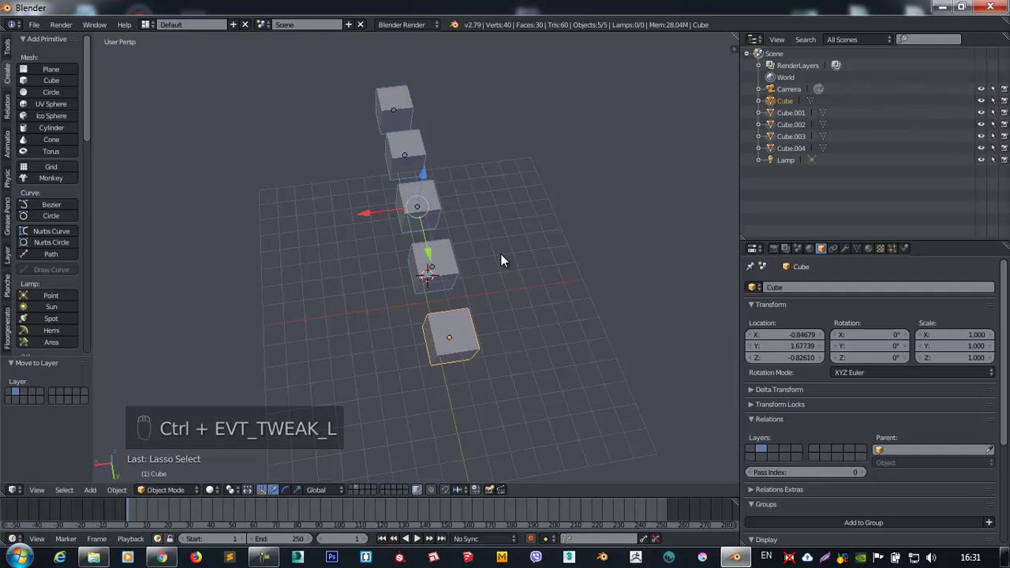
left_click(502, 170)
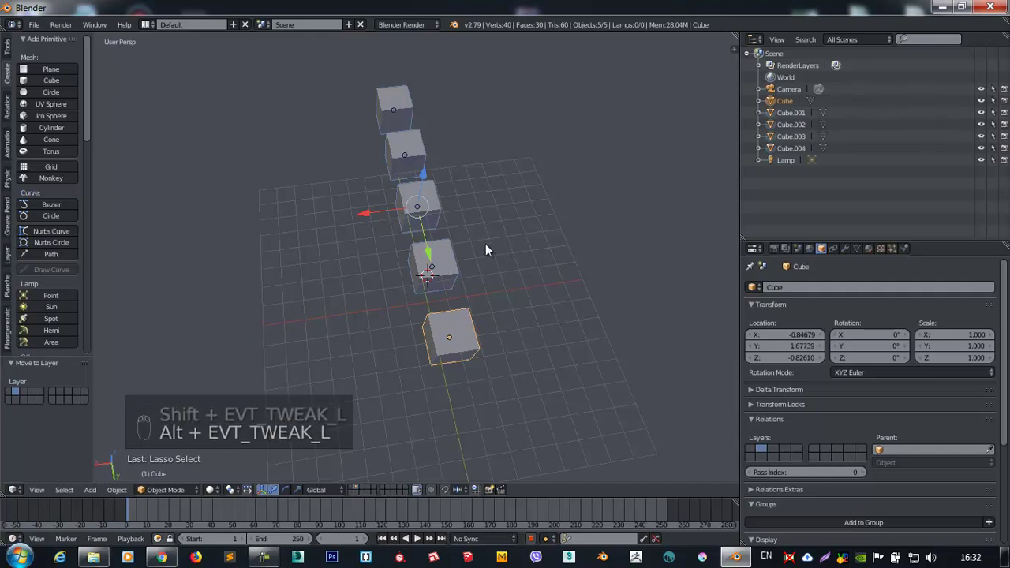
left_click_drag(540, 226, 470, 284)
middle_click(470, 281)
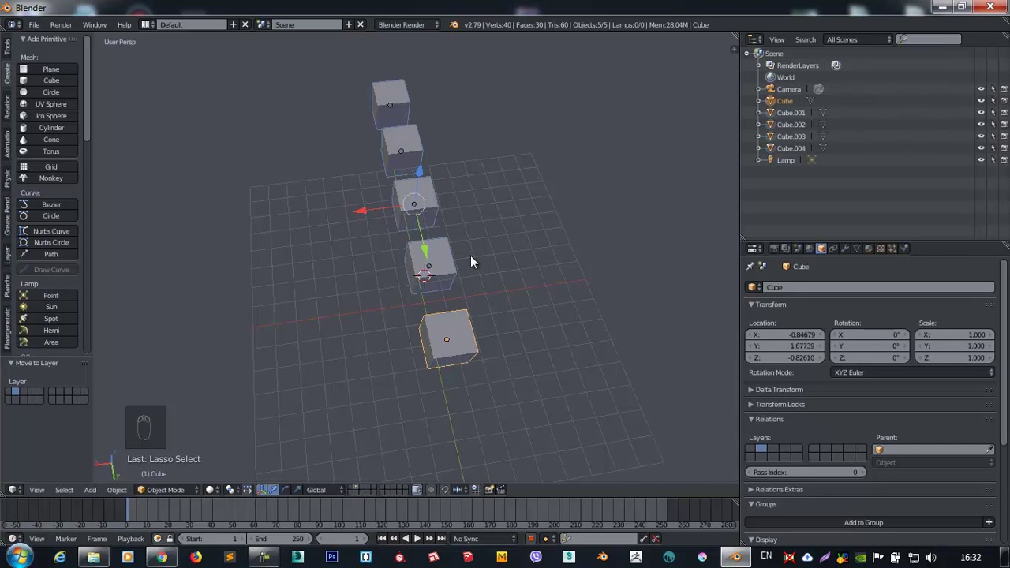
left_click_drag(499, 261, 507, 213)
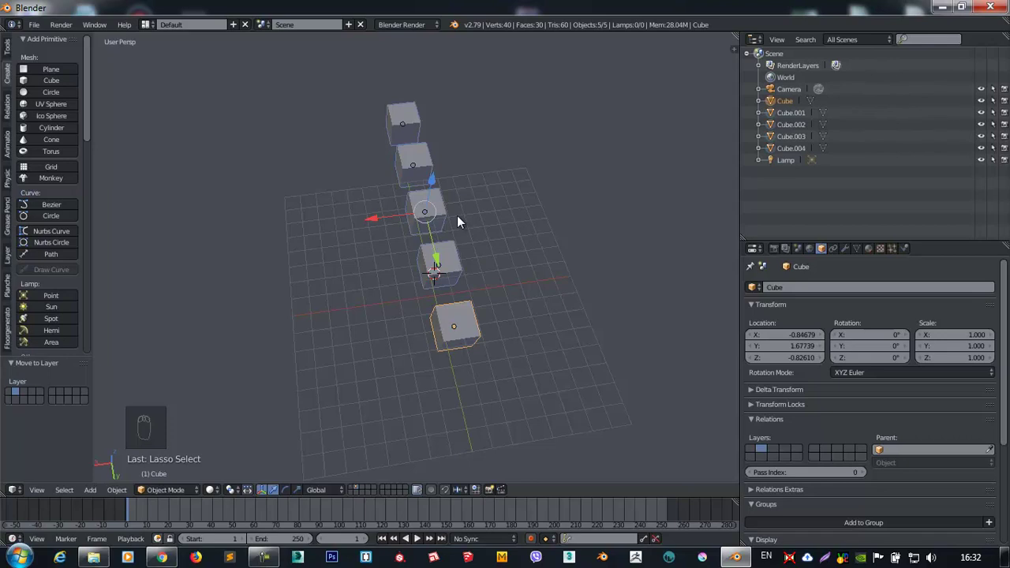
left_click_drag(451, 233, 471, 268)
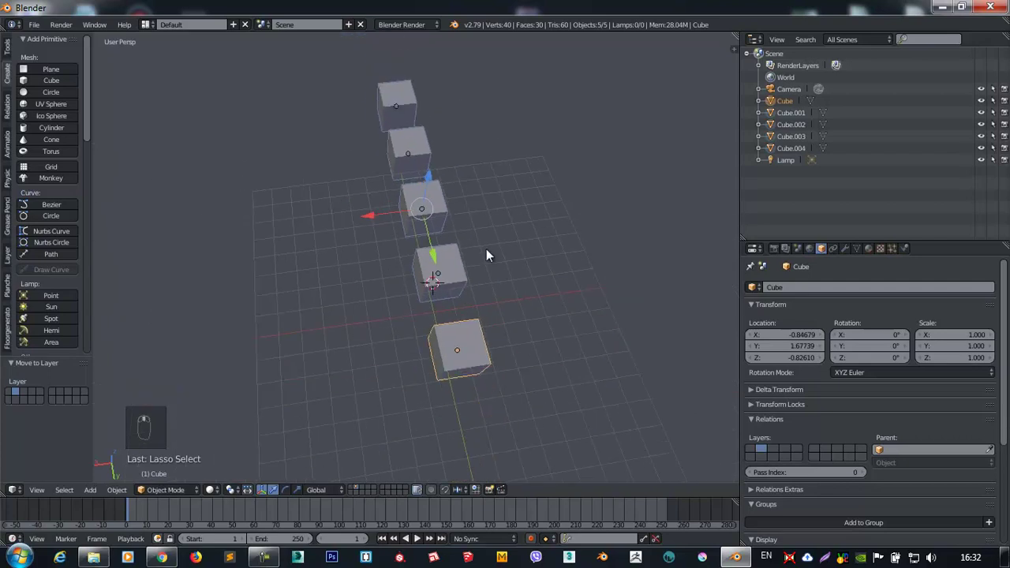
middle_click(499, 261)
middle_click(498, 237)
middle_click(499, 220)
middle_click(493, 187)
middle_click(494, 205)
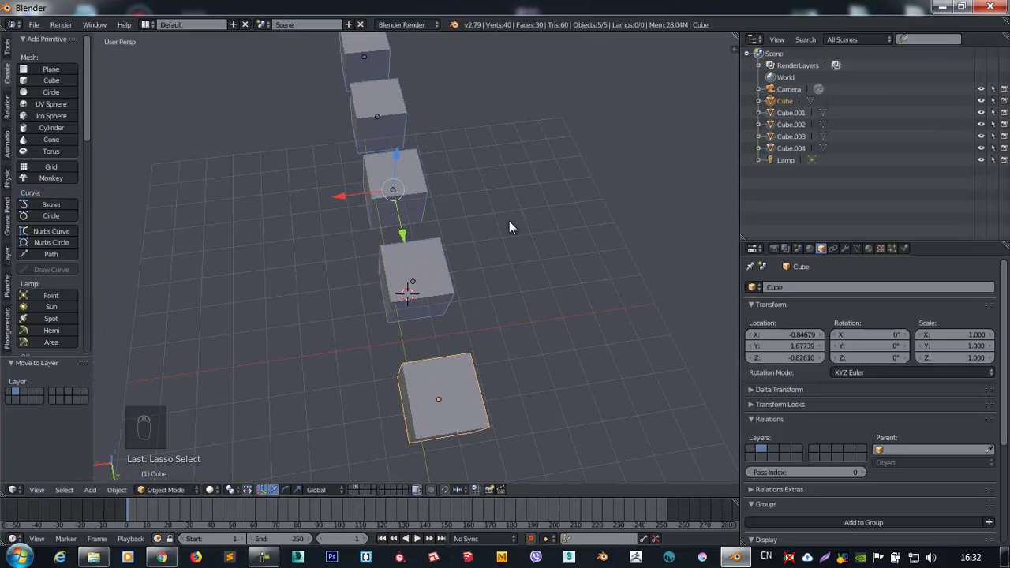
left_click_drag(462, 313, 381, 121)
left_click(482, 340)
left_click_drag(461, 293, 403, 190)
key("a")
left_click_drag(382, 121, 619, 225)
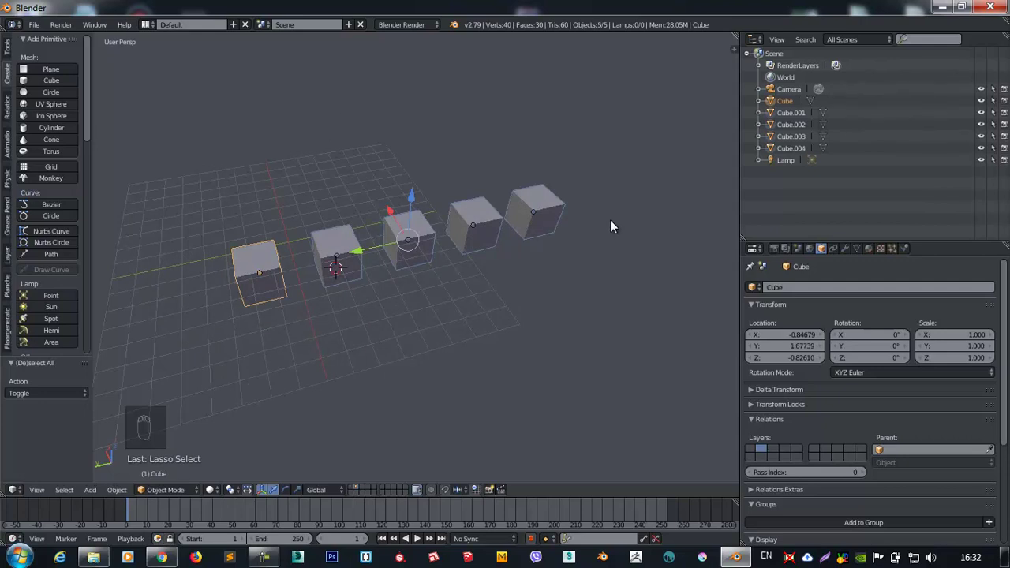
left_click_drag(195, 219, 386, 244)
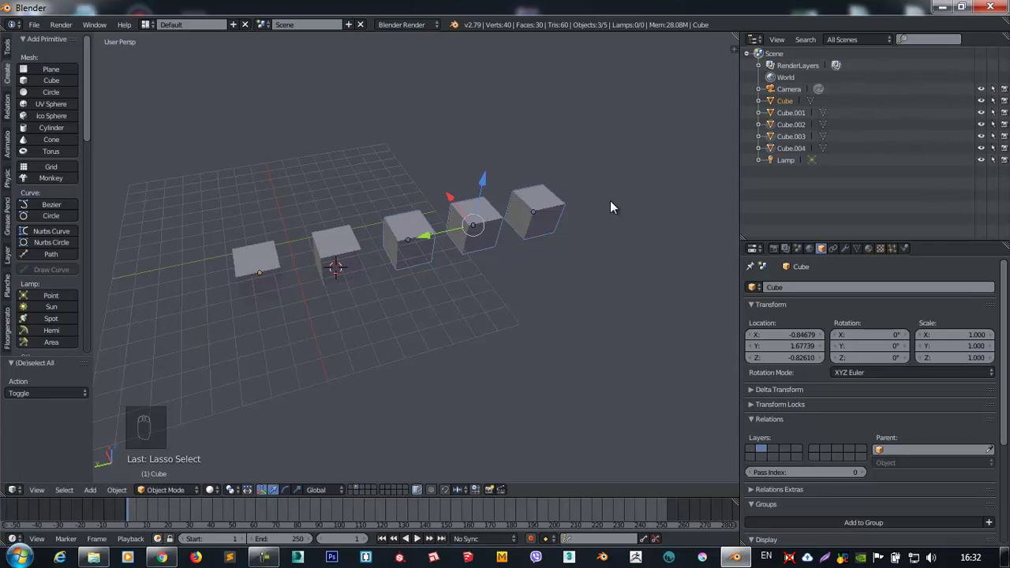
key("c")
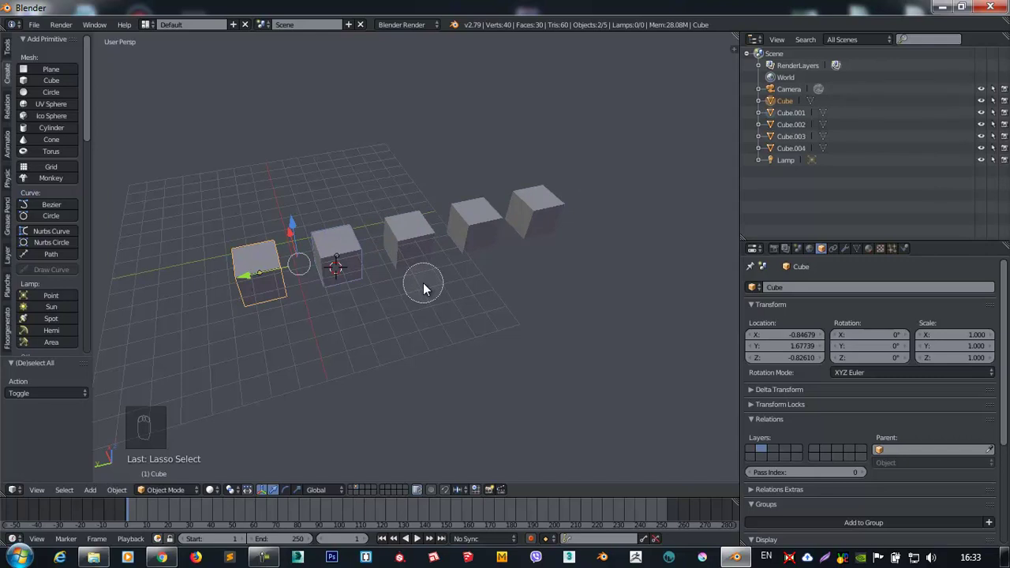
left_click_drag(429, 285, 355, 236)
key("b")
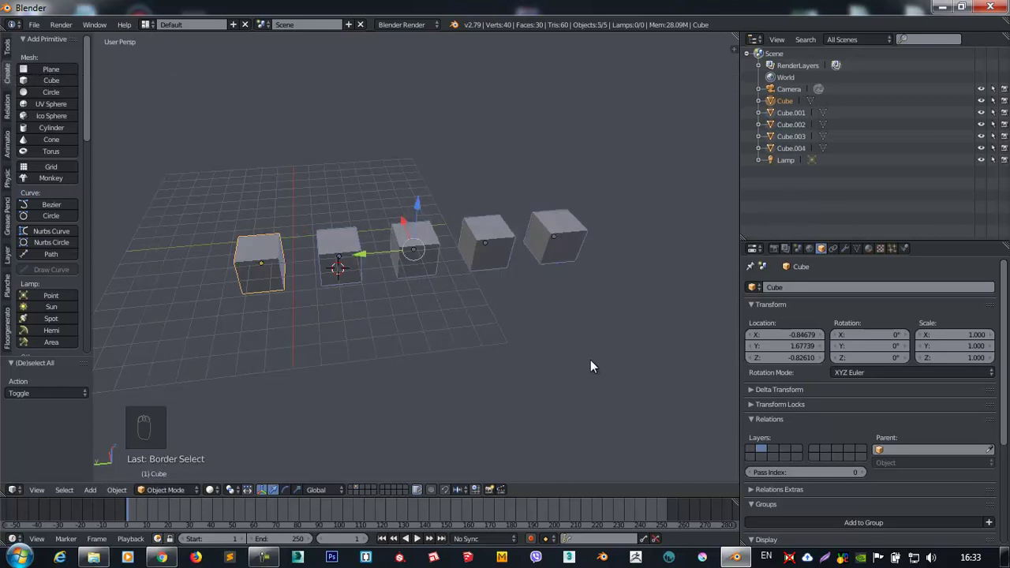
key("b")
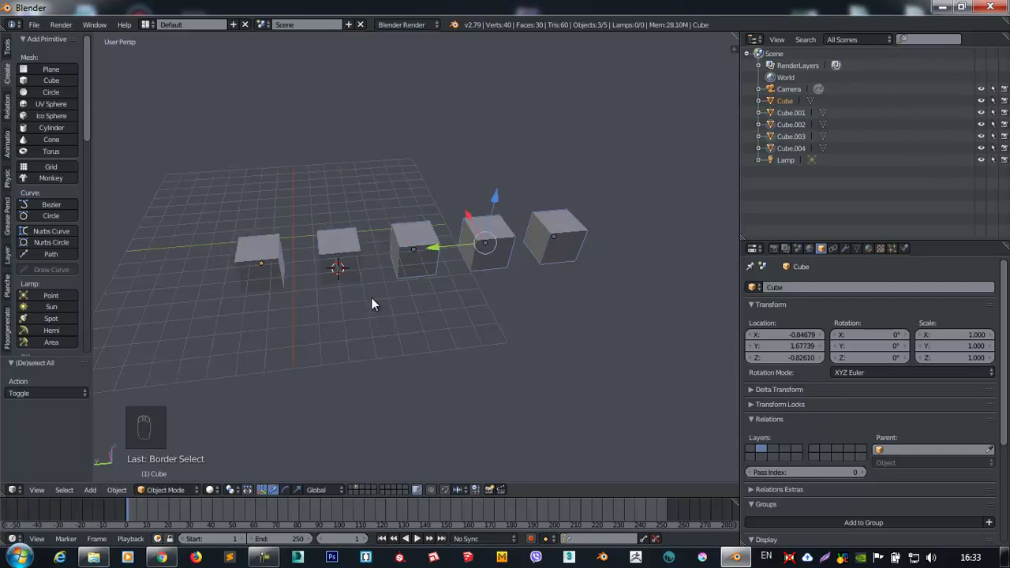
left_click_drag(442, 313, 319, 248)
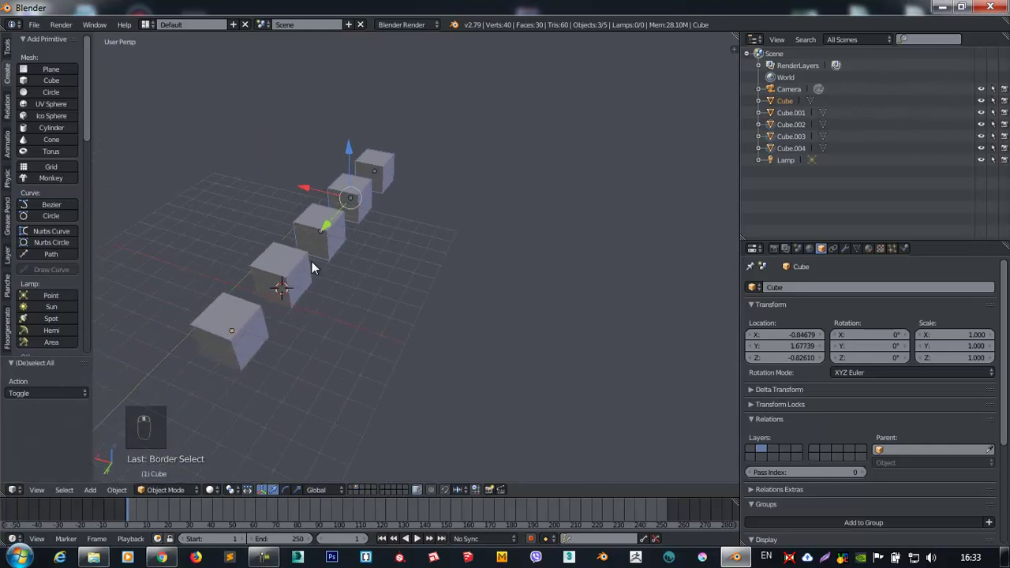
left_click_drag(318, 268, 268, 225)
Select Cube.002 and slide it along X to X -0.96552, Y -6.10442.
right_click(269, 224)
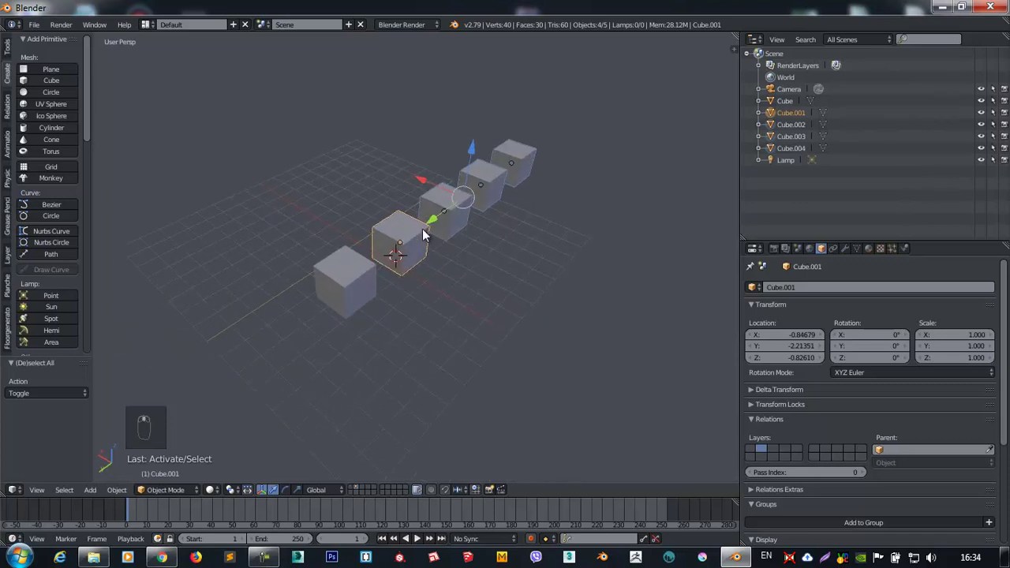
middle_click(236, 233)
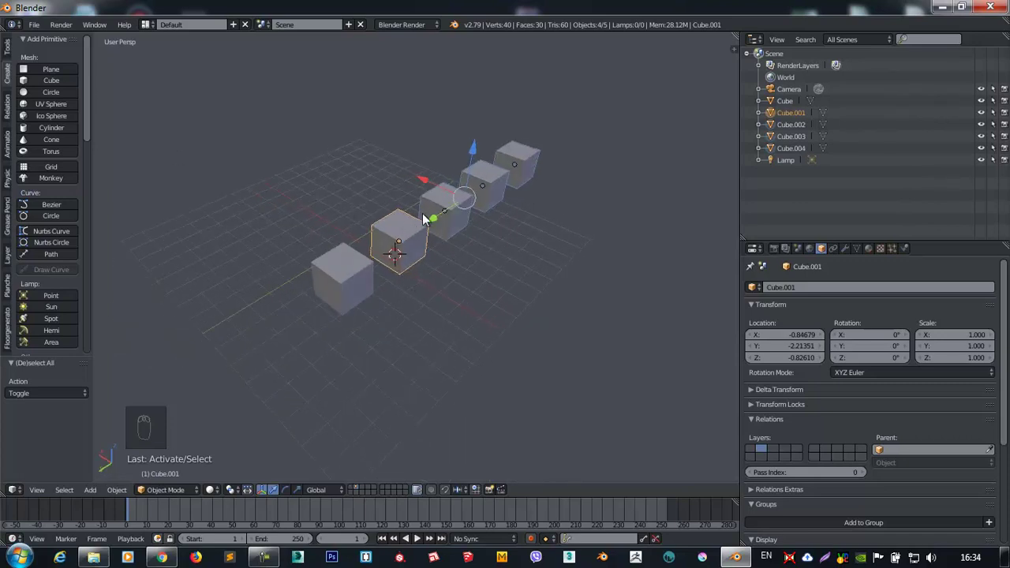
left_click_drag(425, 223, 417, 225)
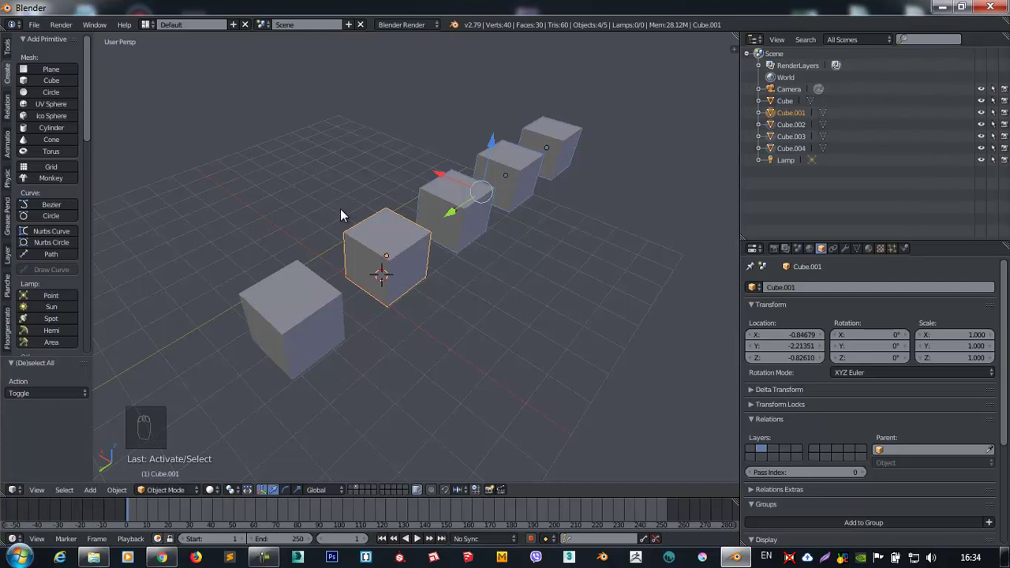
left_click_drag(453, 291, 429, 253)
left_click_drag(461, 183, 301, 278)
left_click_drag(301, 277, 401, 295)
left_click_drag(389, 313, 413, 254)
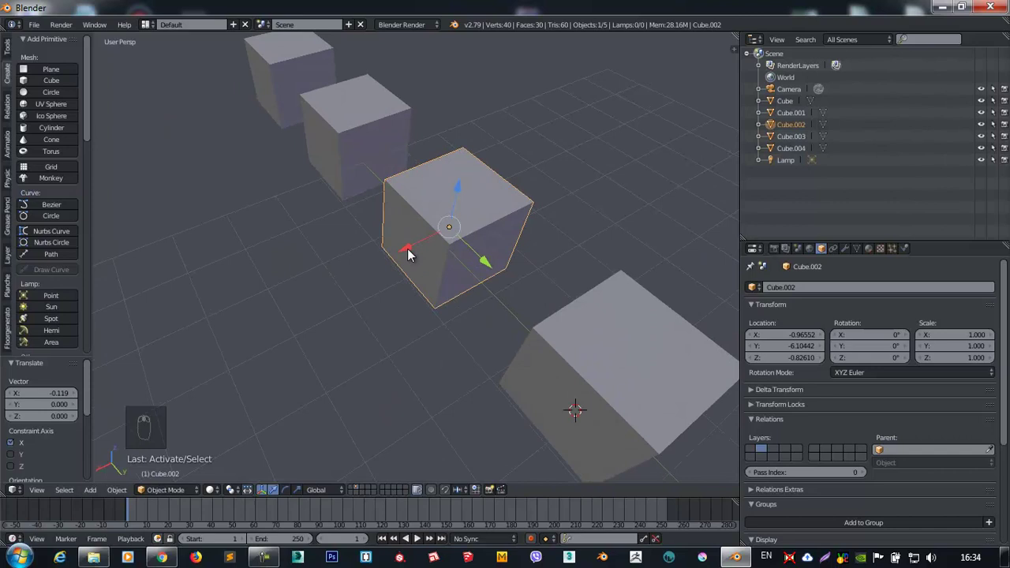
Move Cube.002 along Y and across the ground toward Y -3.41.
left_click_drag(398, 263, 390, 219)
left_click_drag(392, 206, 465, 238)
left_click_drag(465, 238, 435, 254)
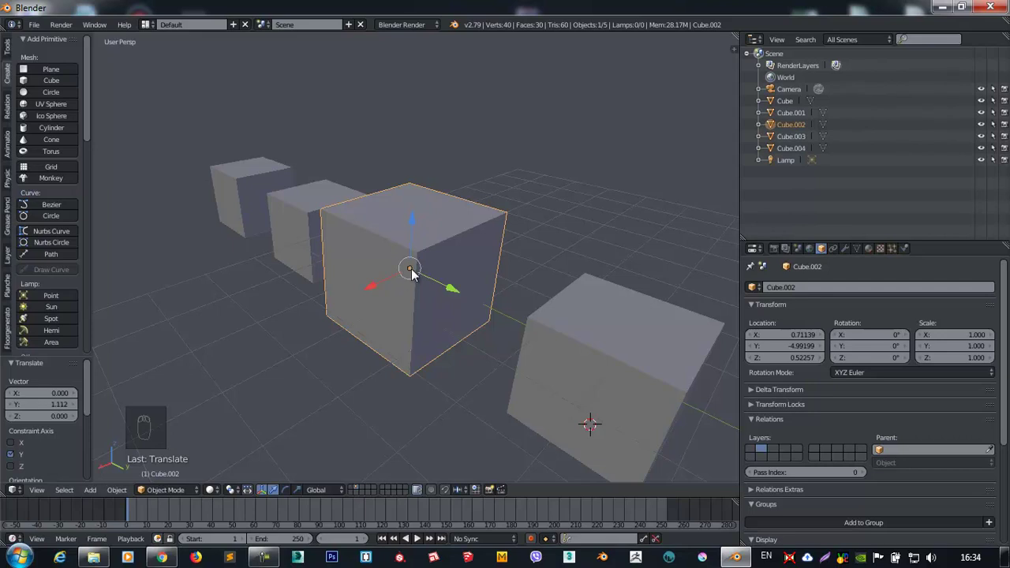
left_click_drag(428, 268, 196, 158)
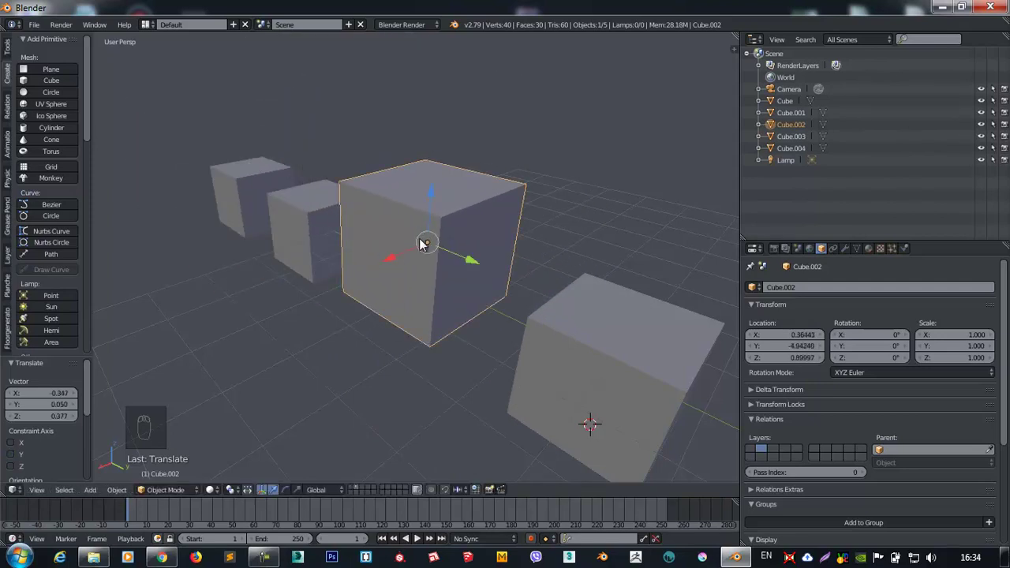
Raise Cube.002 along Z and place it at about X 2.16, Y -3.41, Z 1.40.
left_click_drag(405, 240, 382, 247)
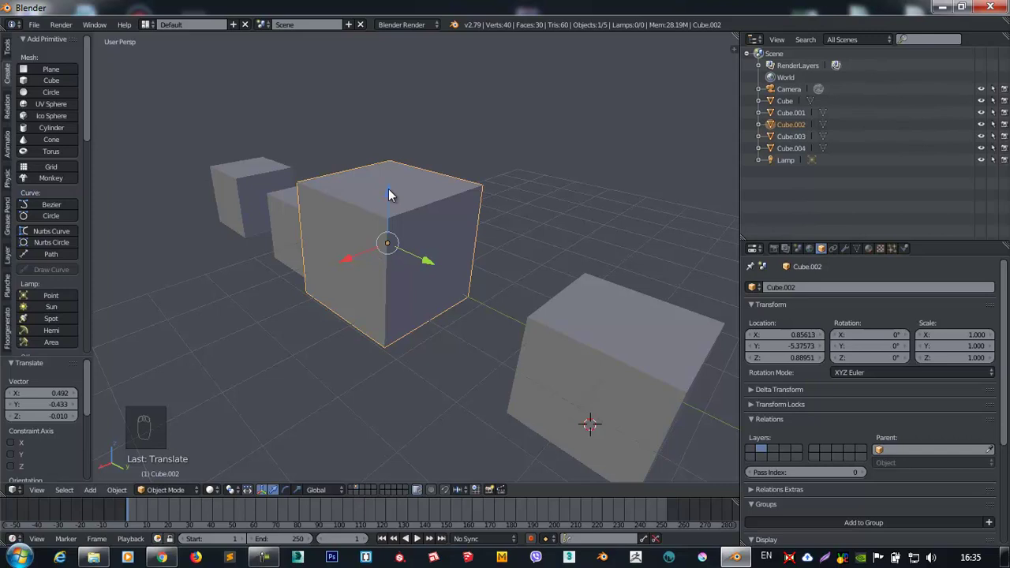
left_click_drag(394, 190, 402, 267)
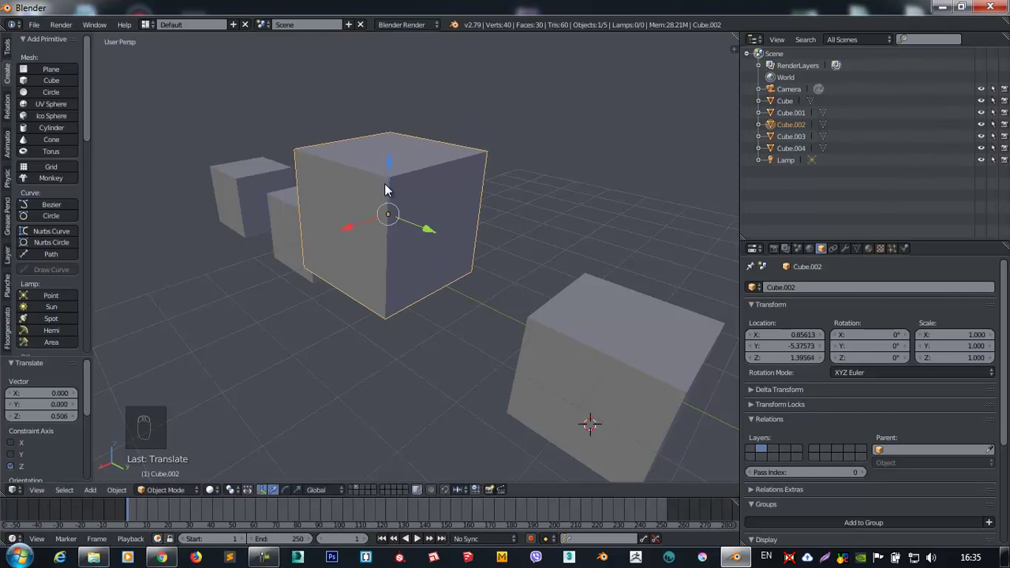
left_click_drag(396, 138, 386, 133)
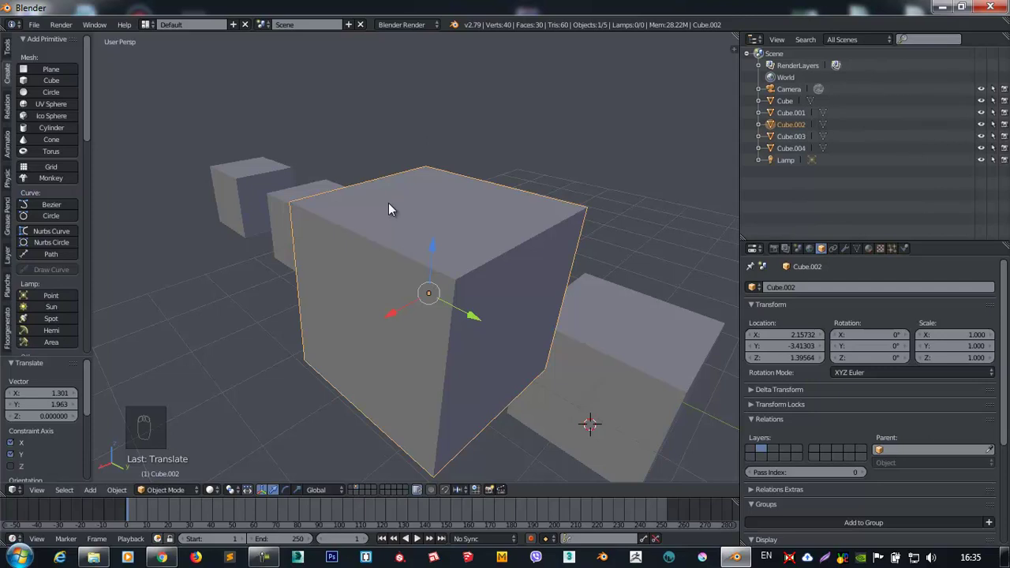
left_click_drag(603, 257, 601, 165)
Set Cube.002's Location fields to X 0.30732, Y -4.49303, Z 0.37584 in the sidebar.
key("n")
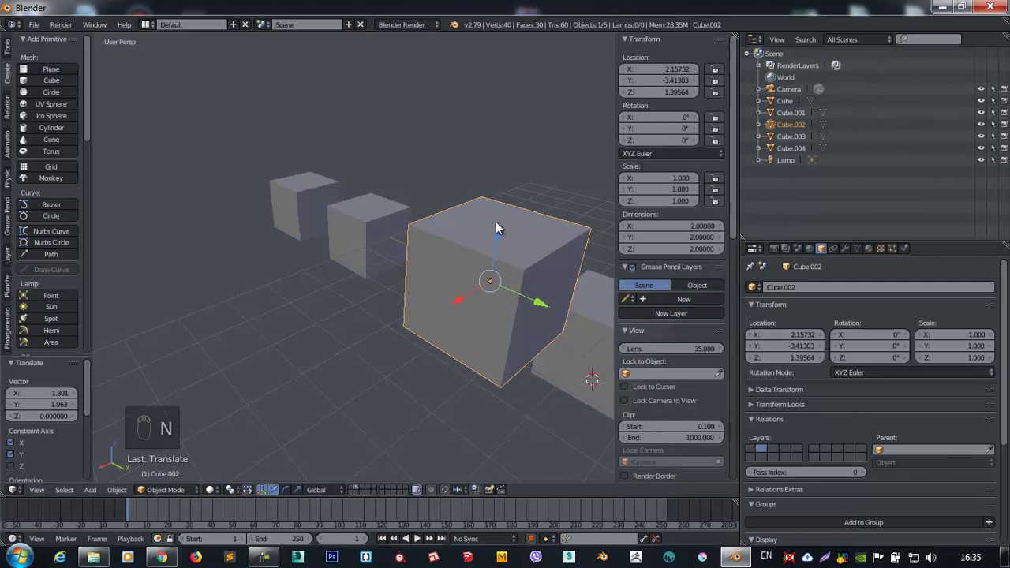
left_click_drag(686, 70, 697, 96)
left_click_drag(706, 96, 622, 109)
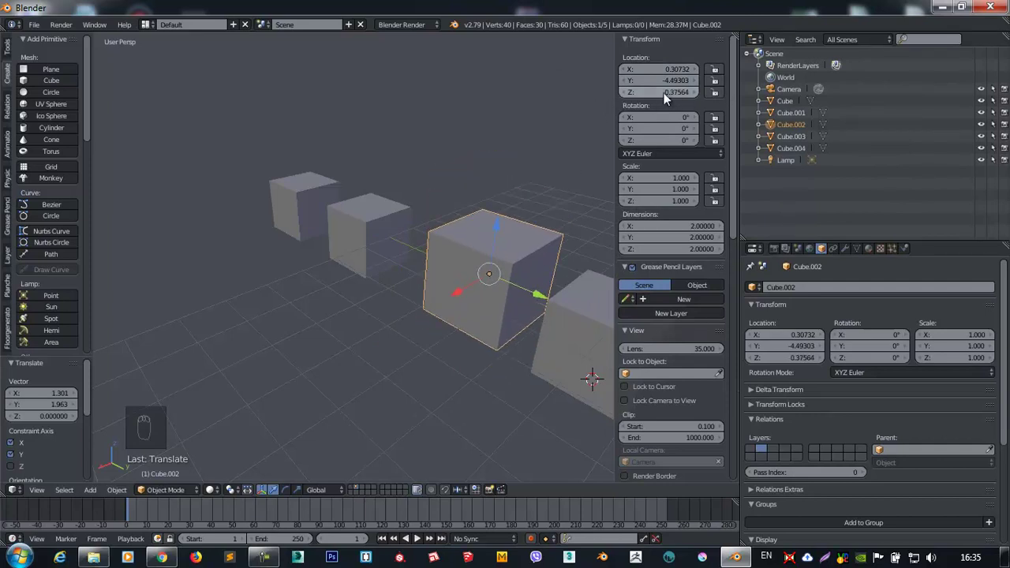
key("n")
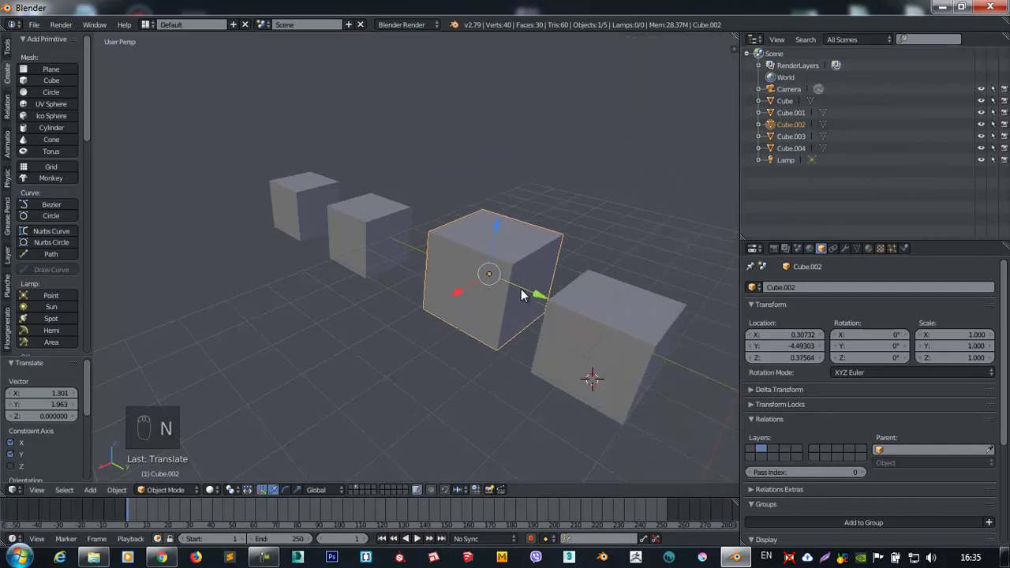
key("n")
key("n")
left_click_drag(470, 256, 463, 288)
key("g")
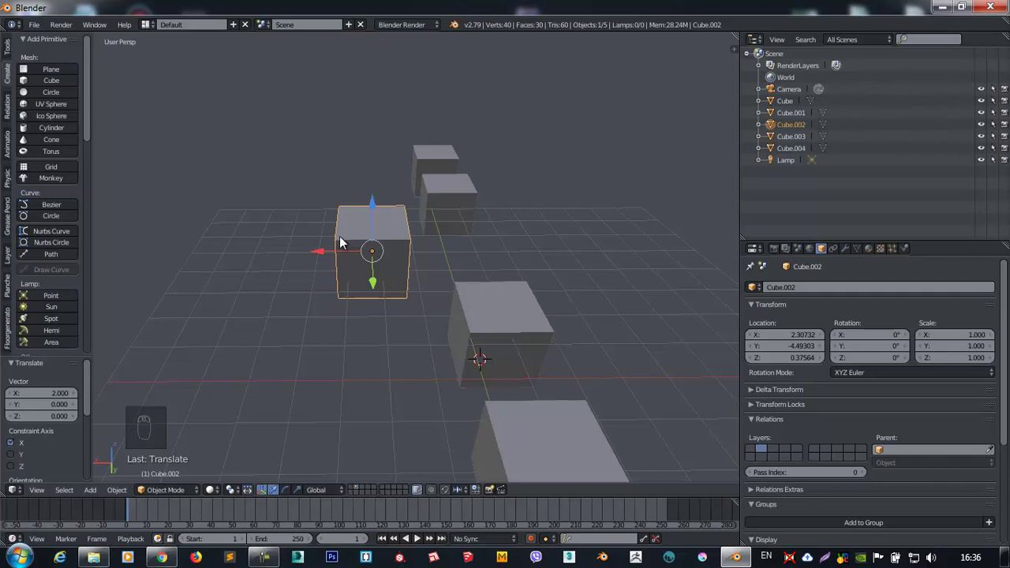
key("g")
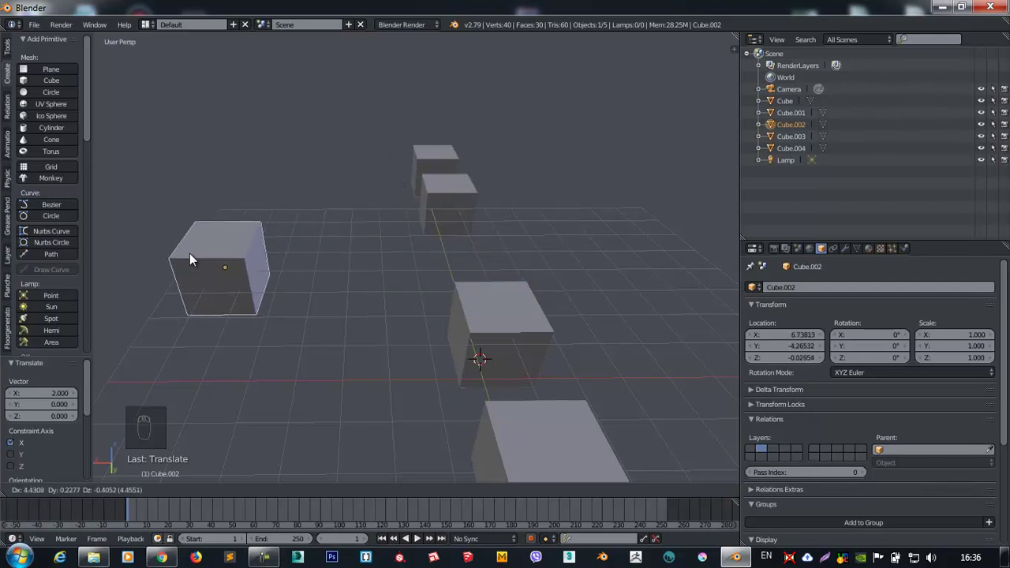
key("g")
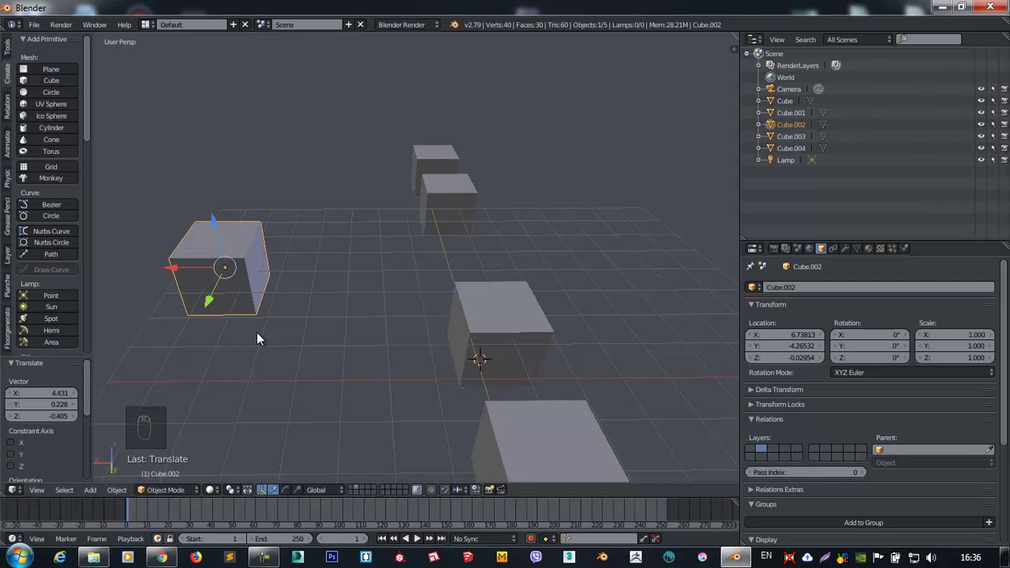
Nudge Cube.002 across the ground to about X 5.96, Y -3.92 and start tilting it freely.
left_click_drag(473, 291, 319, 267)
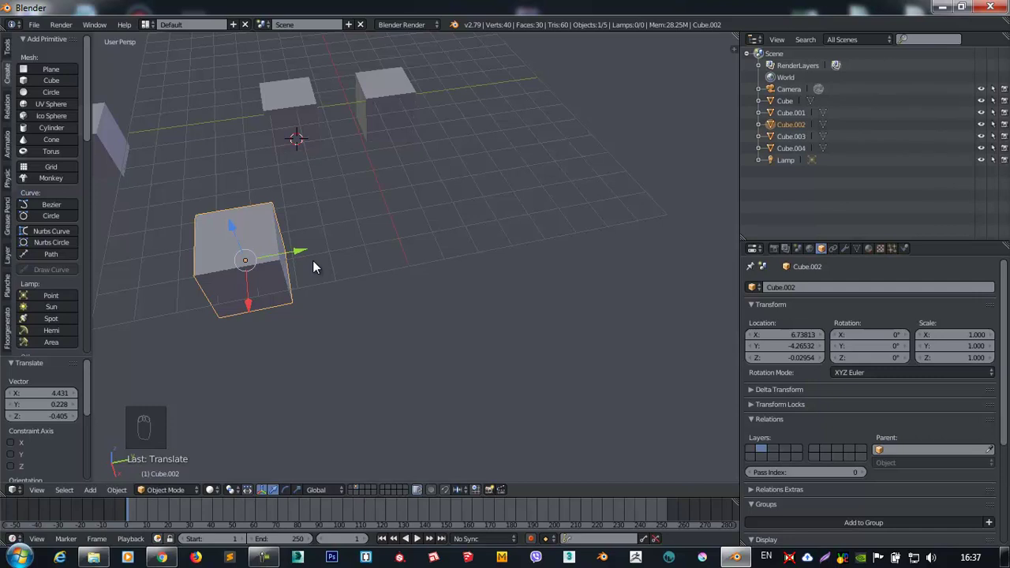
left_click_drag(244, 265, 290, 244)
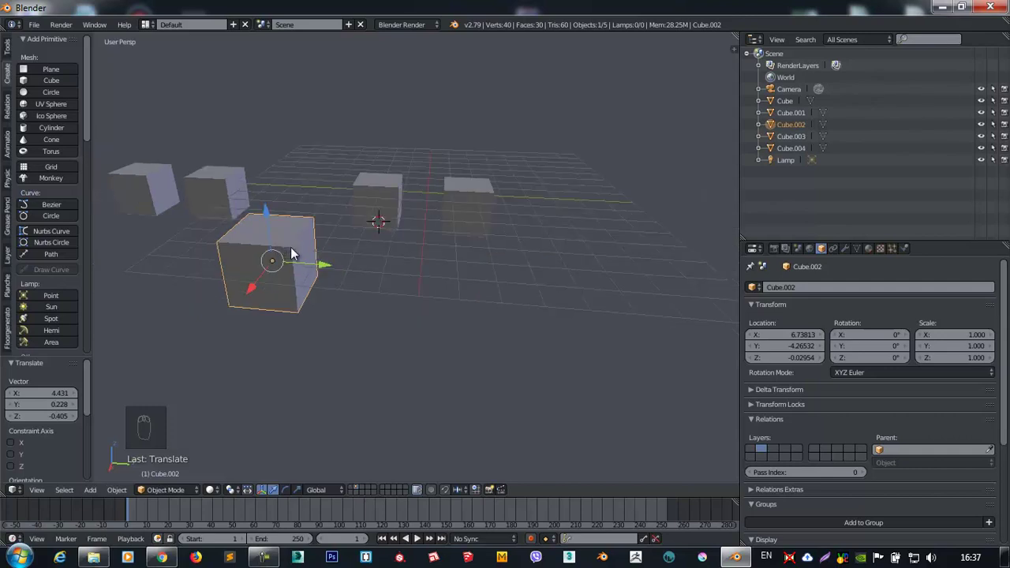
key("g")
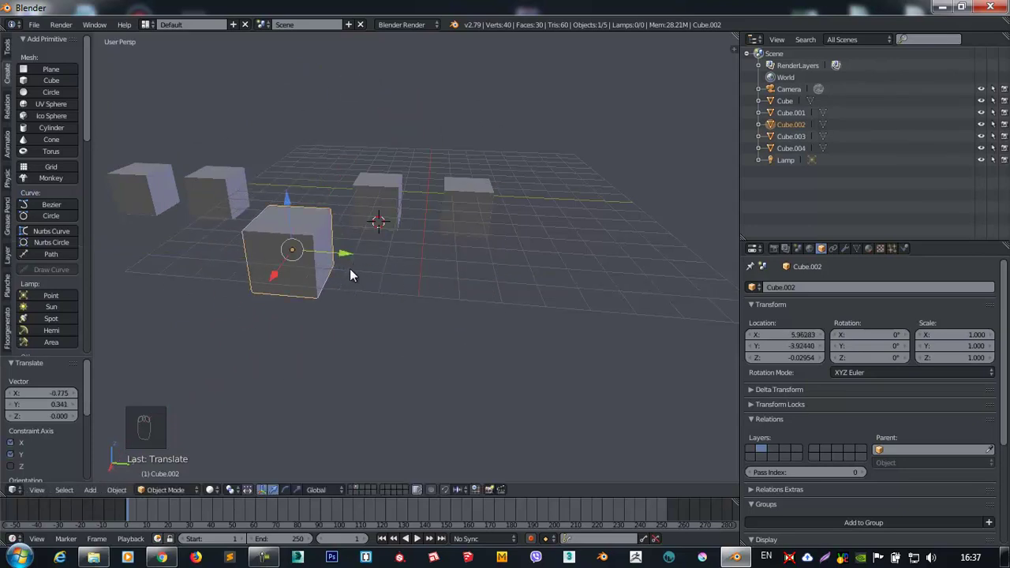
Confirm the 48.6°, -3.67°, 25.8° tilt and slide Cube.002 along X toward X 12.4.
key("r")
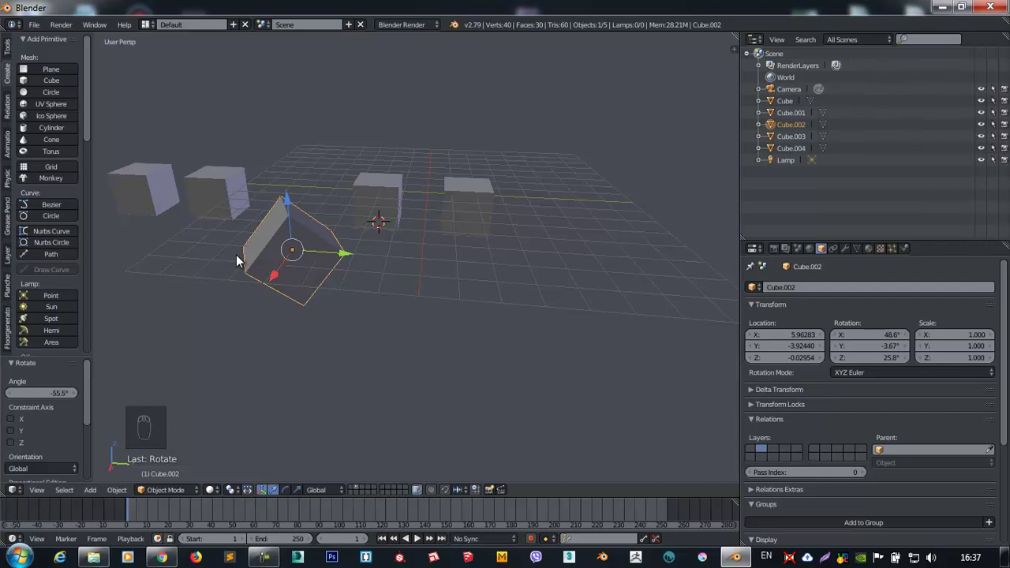
key("g")
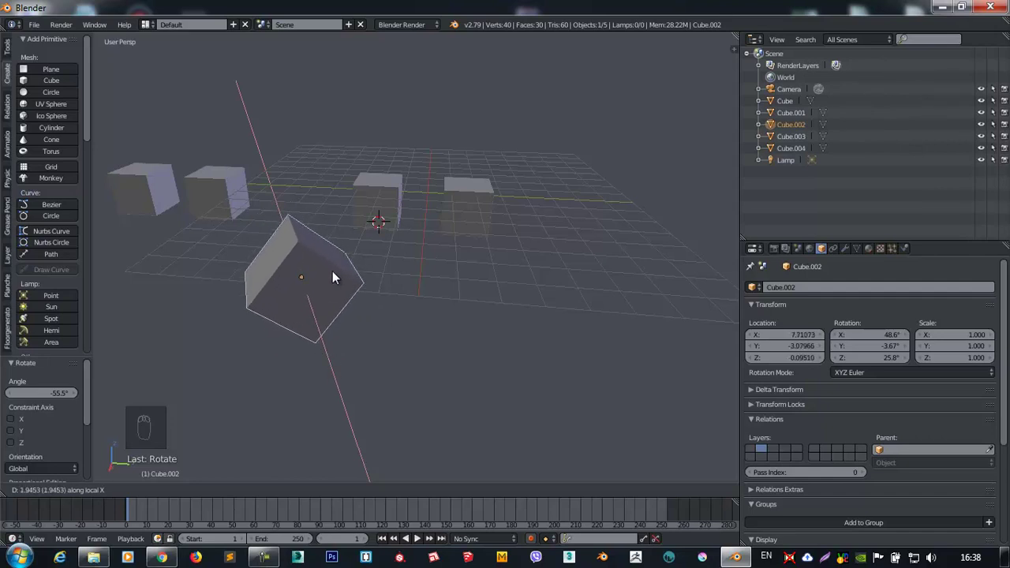
left_click_drag(315, 288, 283, 293)
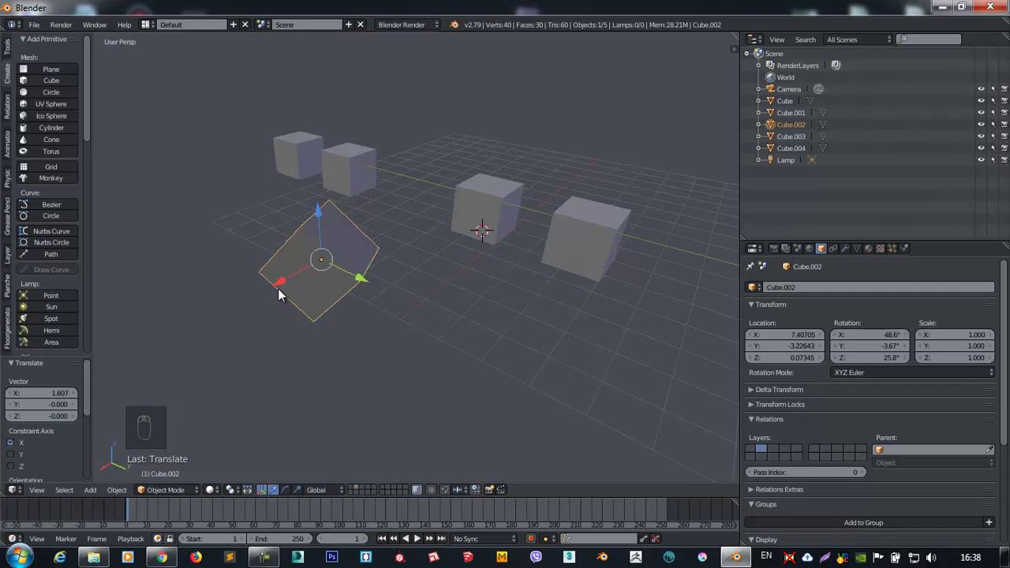
left_click_drag(310, 312, 382, 269)
Confirm Cube.002 at X 12.40705 and orbit around to view the row of cubes.
key("g")
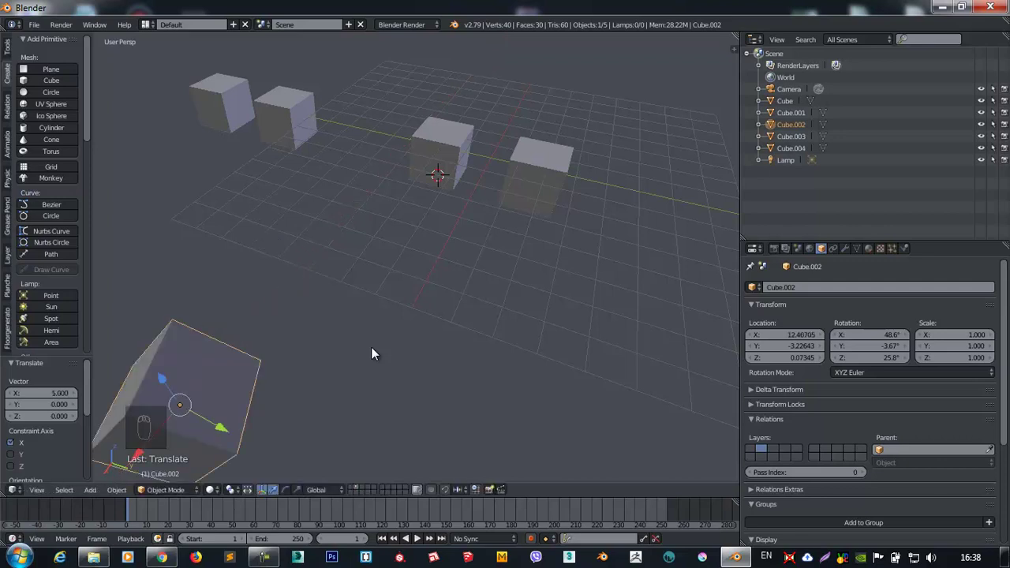
left_click_drag(284, 374, 152, 197)
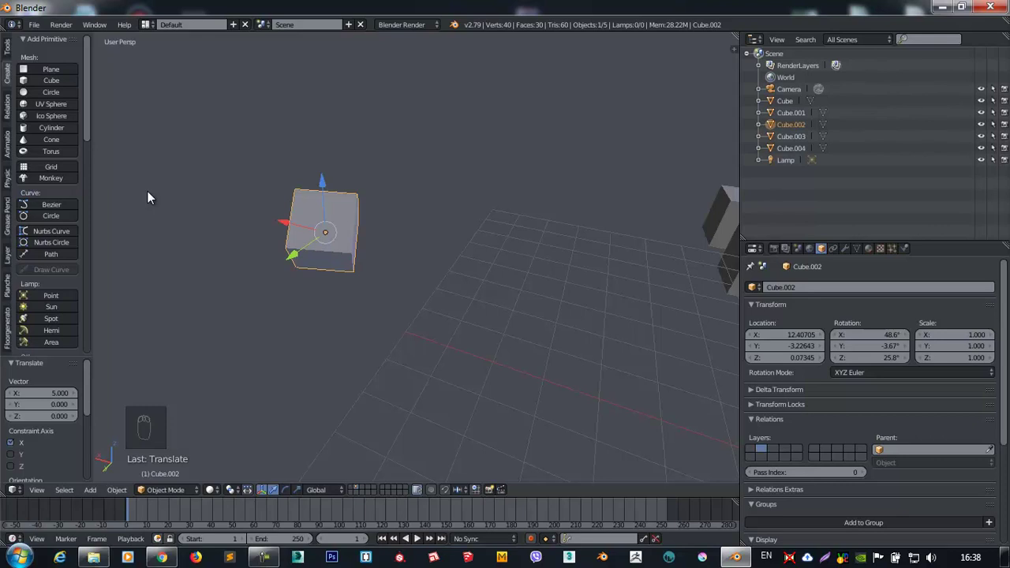
left_click_drag(320, 258, 328, 231)
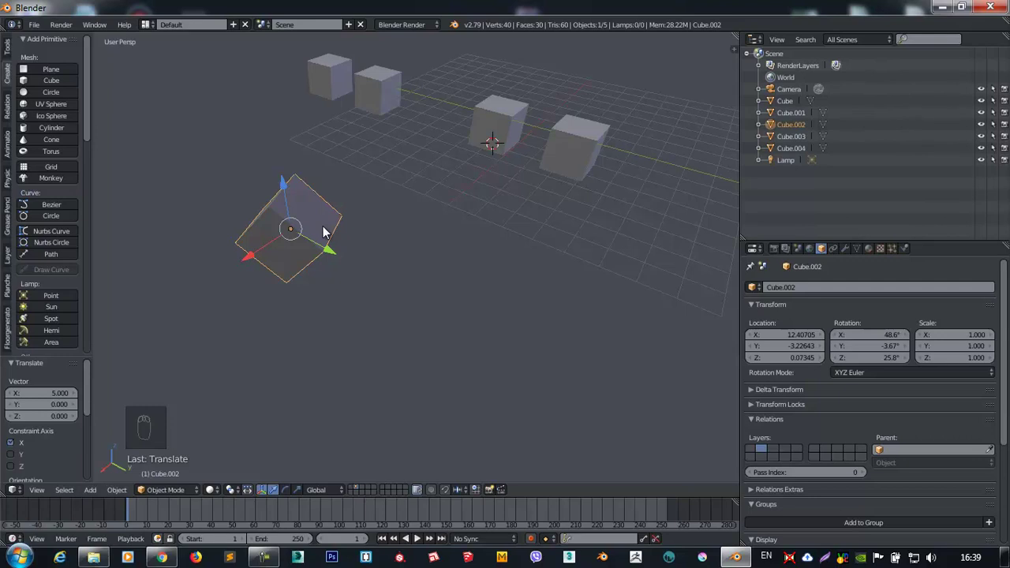
Clear Cube.002's location, then slide it along X to about X 8.4.
key("alt+g")
left_click_drag(471, 118, 344, 143)
left_click_drag(344, 143, 499, 106)
left_click_drag(500, 106, 433, 152)
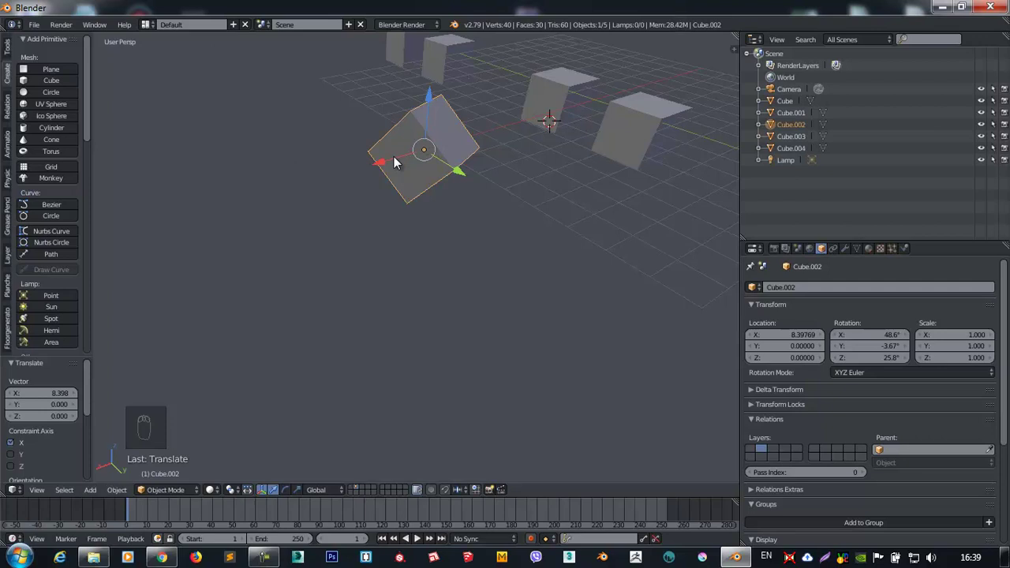
left_click_drag(375, 163, 689, 120)
left_click_drag(585, 136, 607, 115)
left_click_drag(634, 75, 466, 168)
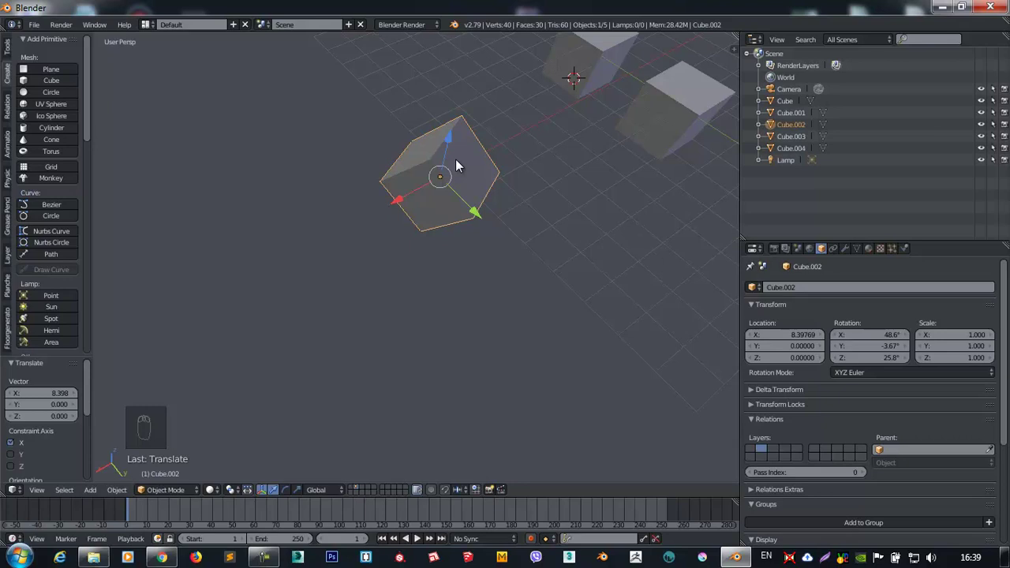
Apply Cube.002's location so its position reads 0, 0, 0, keeping the 48.6°, -3.67°, 25.8° rotation.
key("ctrl+a")
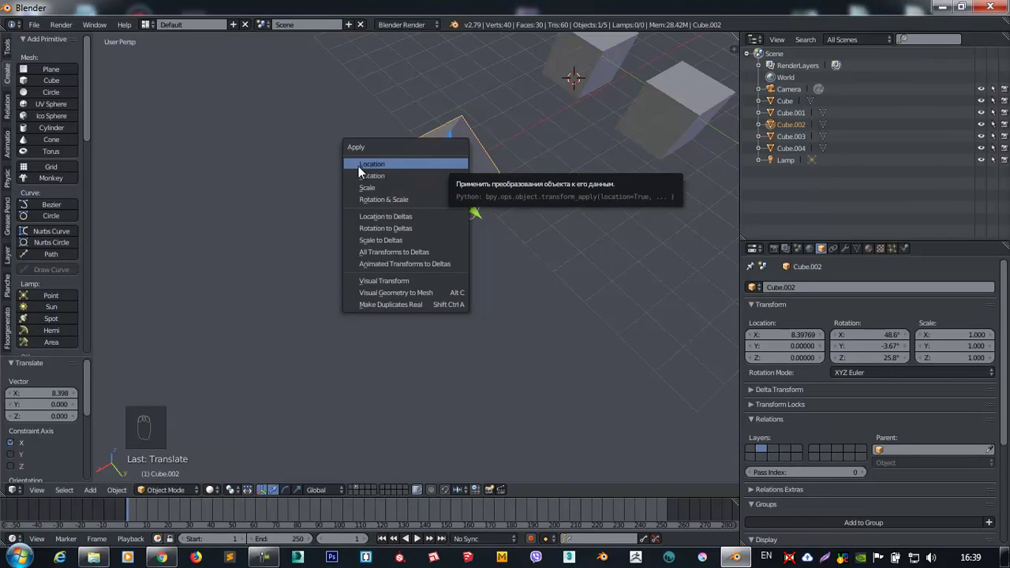
left_click_drag(466, 180, 717, 75)
key("n")
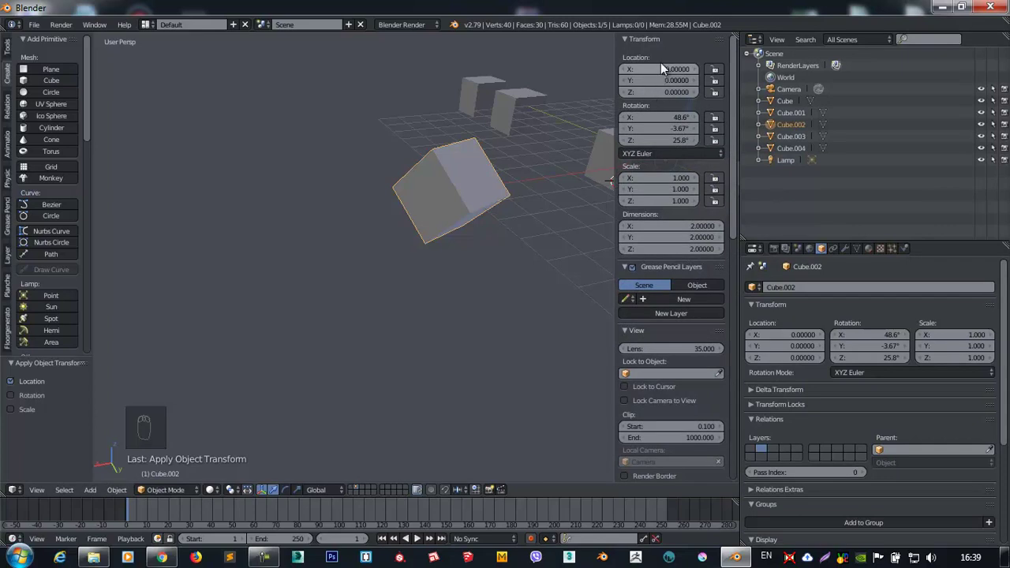
left_click_drag(461, 235, 408, 177)
left_click_drag(407, 175, 373, 243)
key("alt+g")
key("alt+g")
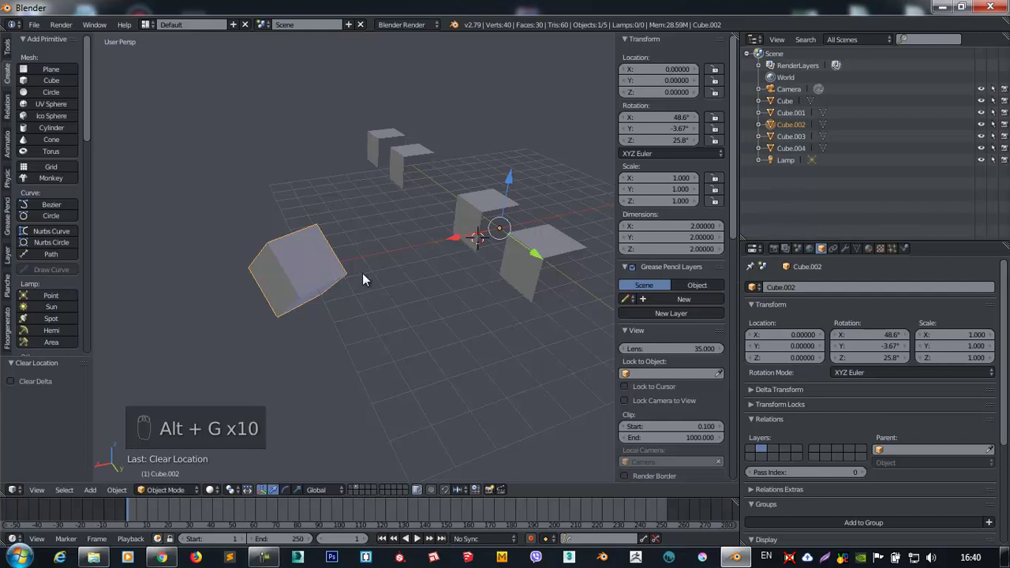
Orbit and zoom out to view all the cubes in the scene.
left_click_drag(384, 323, 325, 492)
left_click_drag(327, 493, 518, 269)
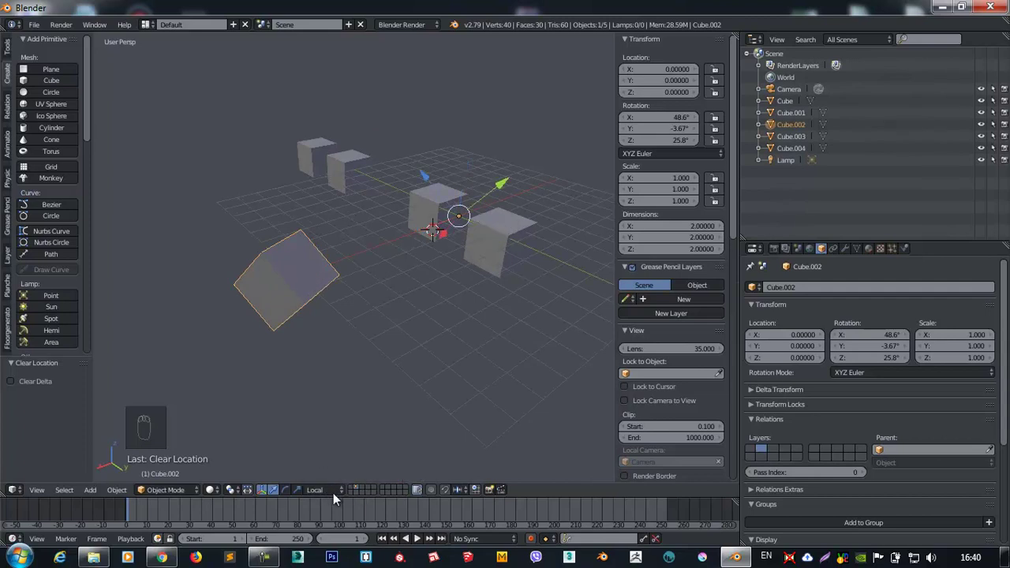
left_click_drag(328, 499, 315, 310)
left_click_drag(332, 317, 365, 343)
left_click_drag(302, 301, 297, 439)
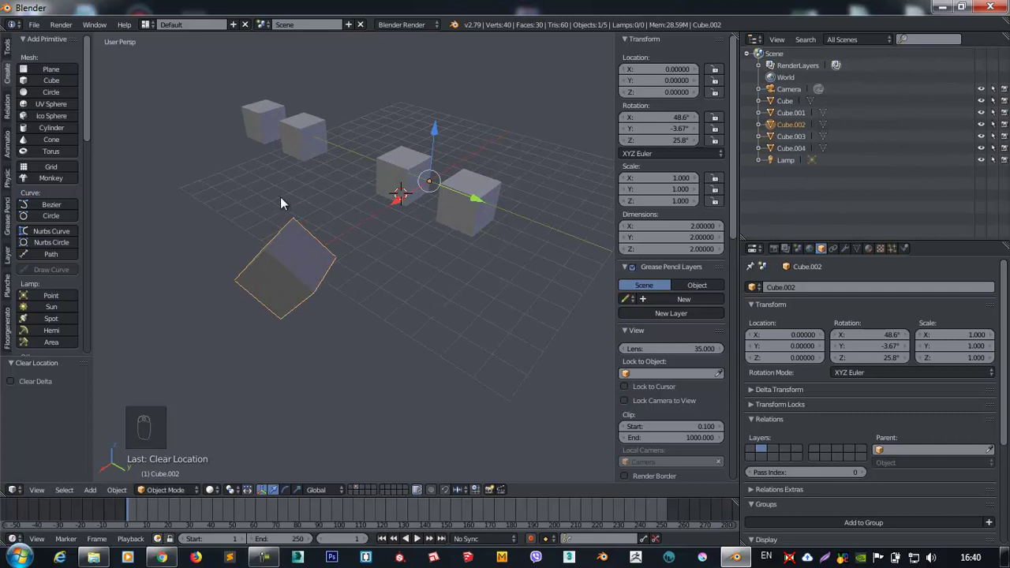
Apply Cube.002's rotation, then delete it from the scene.
key("ctrl+a")
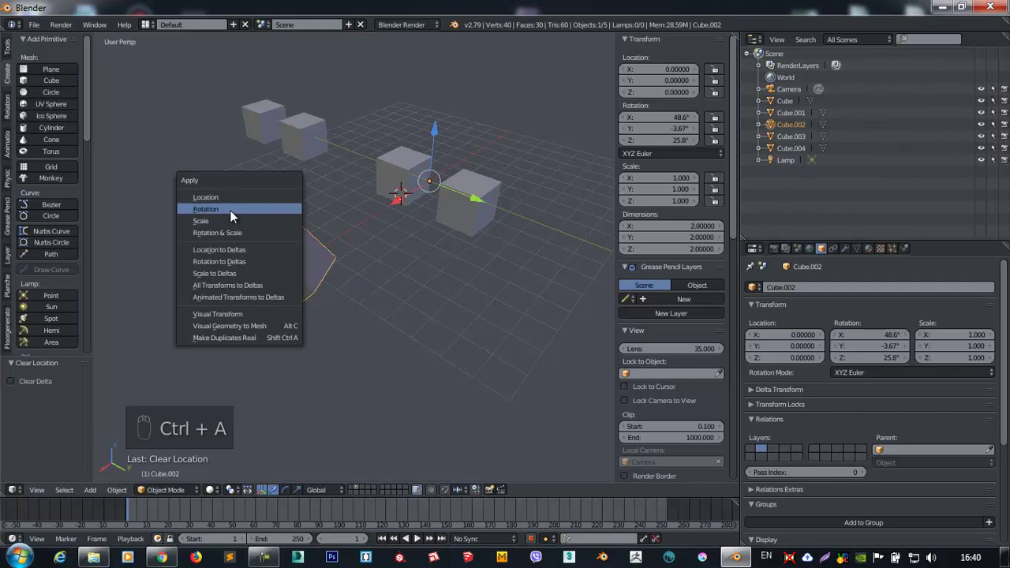
left_click_drag(333, 492, 433, 166)
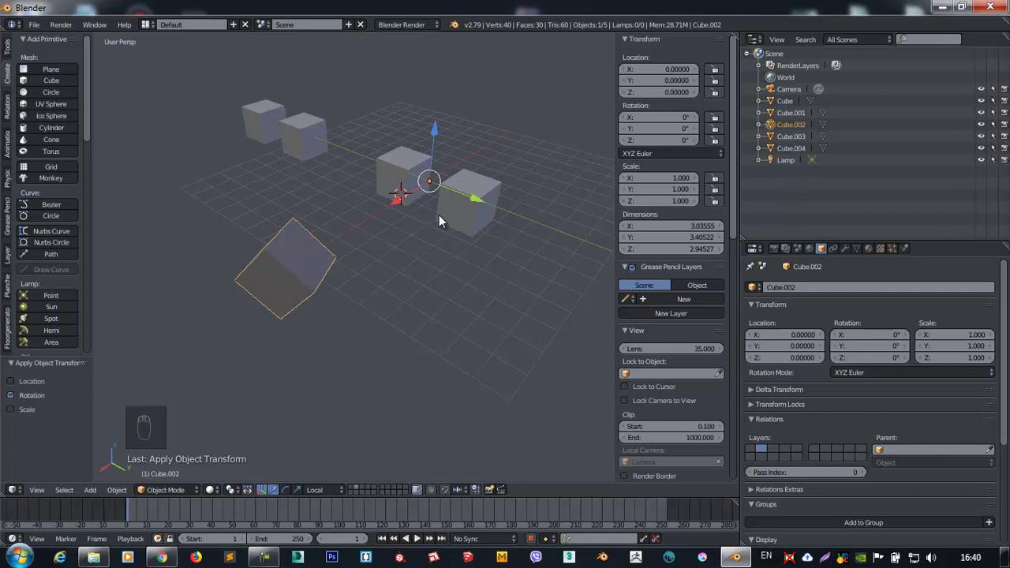
key("Delete")
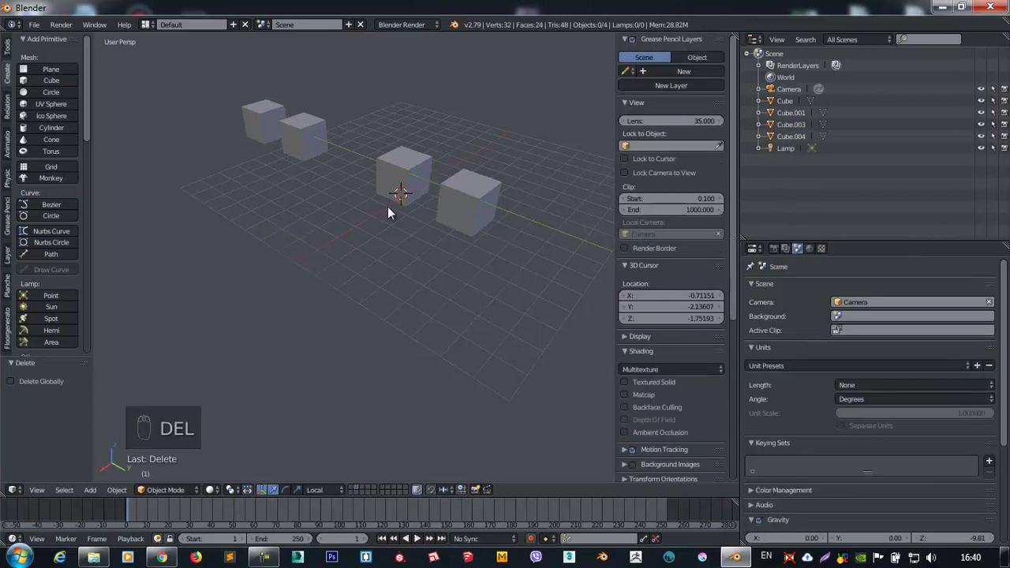
Adjust the view and select the original Cube.
left_click_drag(473, 190, 280, 227)
left_click_drag(280, 228, 254, 225)
left_click_drag(237, 232, 362, 262)
Add a Suzanne monkey head, move it along Y to 6.32485, then reselect Cube.
key("shift+a")
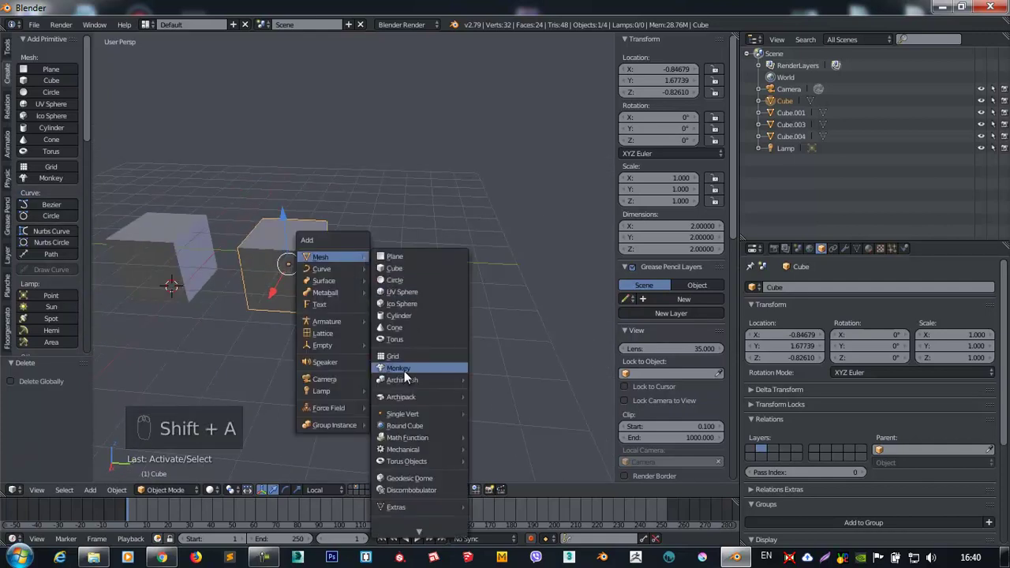
left_click_drag(290, 294, 783, 154)
left_click_drag(401, 306, 466, 321)
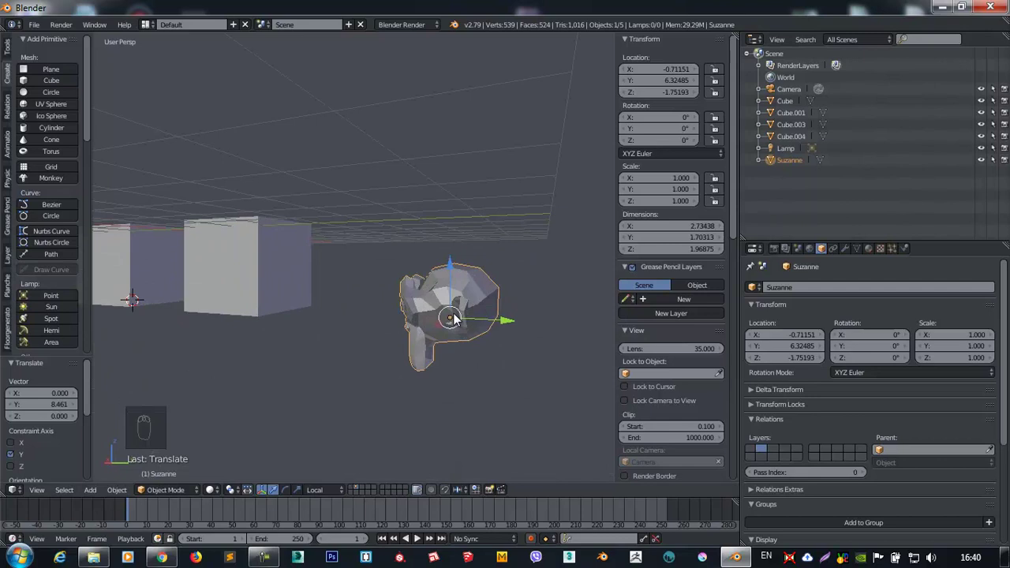
left_click_drag(360, 302, 250, 283)
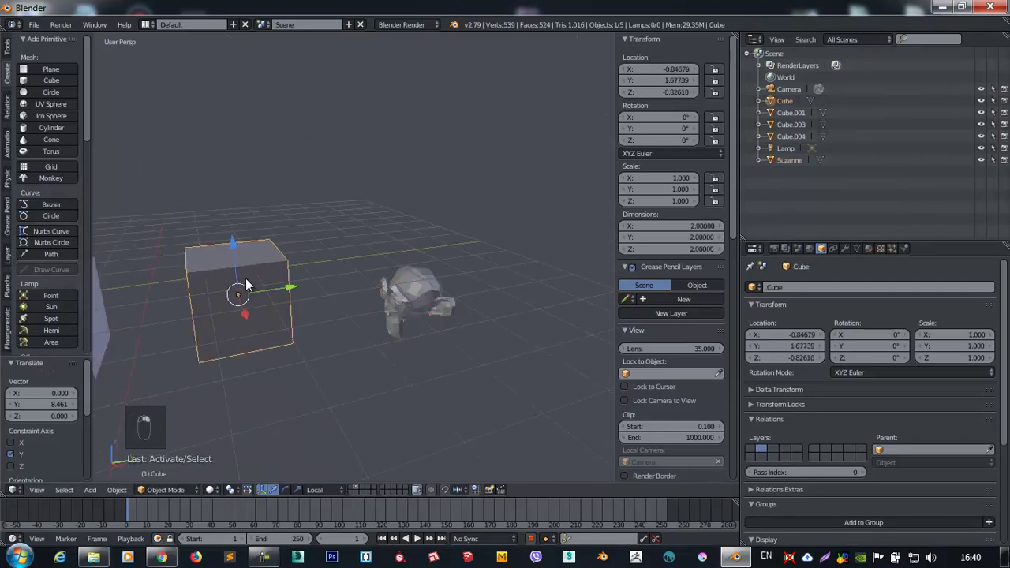
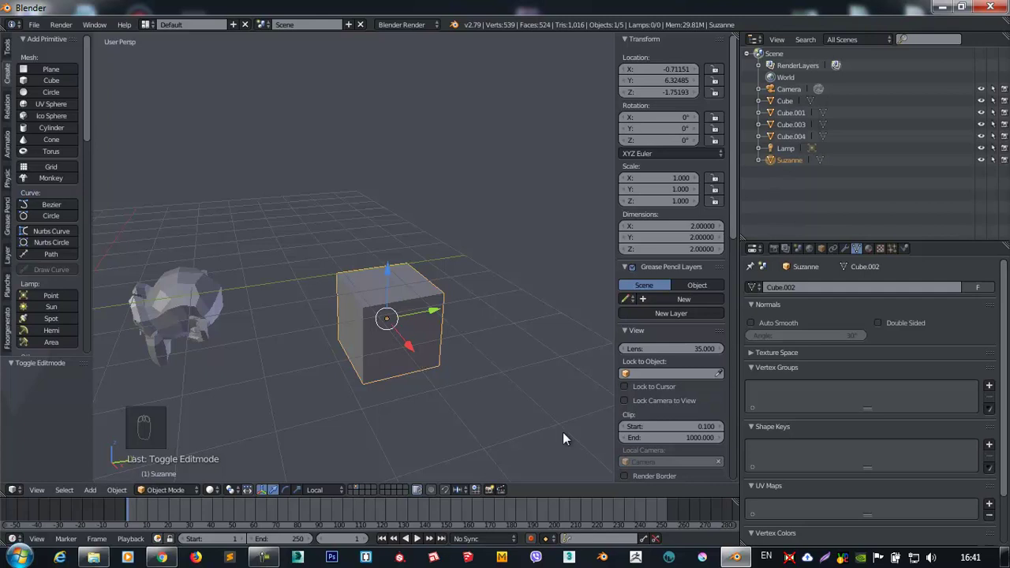
Flatten Suzanne along Z to about -0.128 and stretch it along X to about 3.124, duplicating its geometry.
key("s")
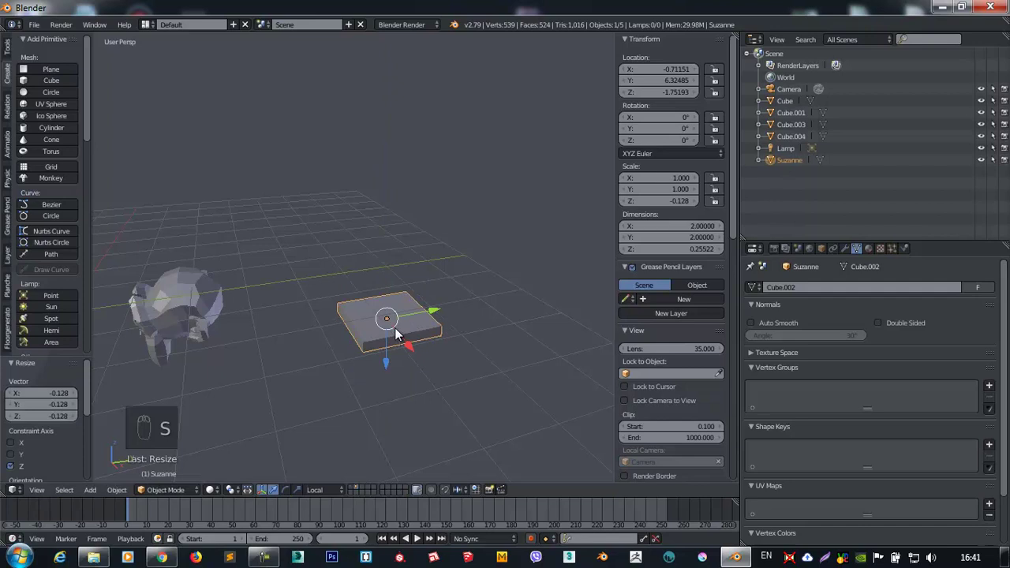
key("s")
middle_click(529, 383)
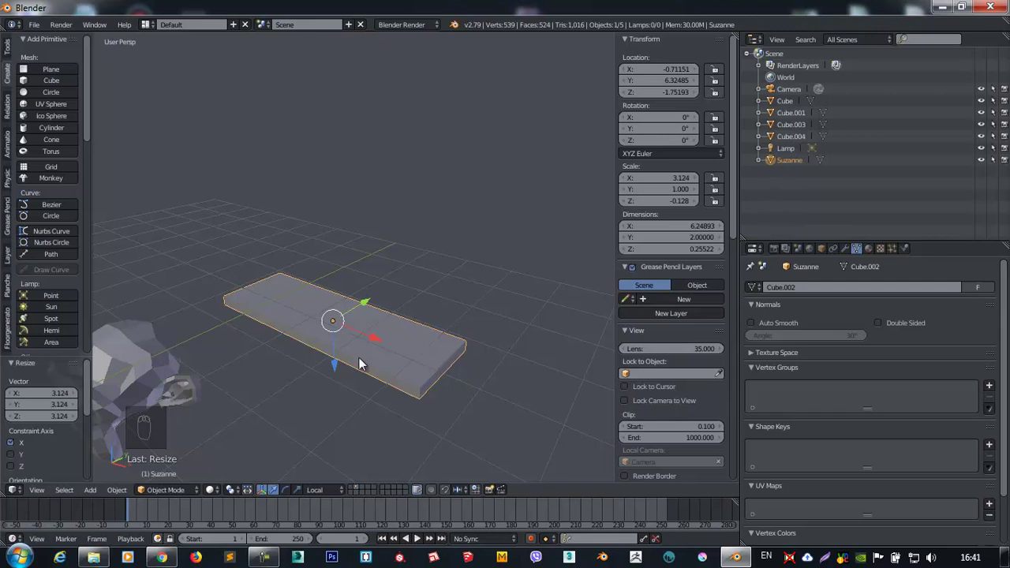
left_click_drag(138, 313, 477, 423)
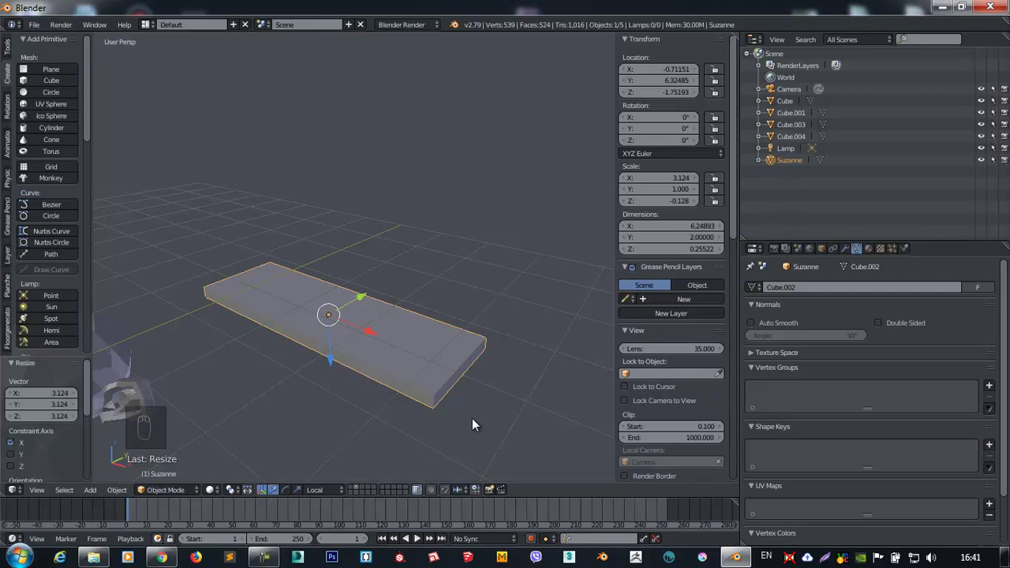
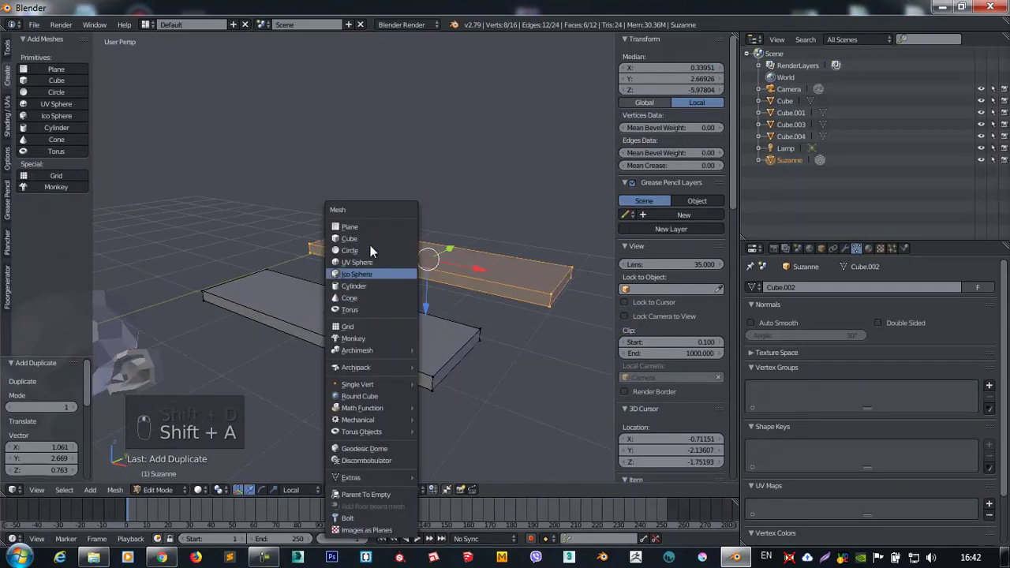
Rename Suzanne to sumka, move it, and delete a block of its vertices.
middle_click(361, 288)
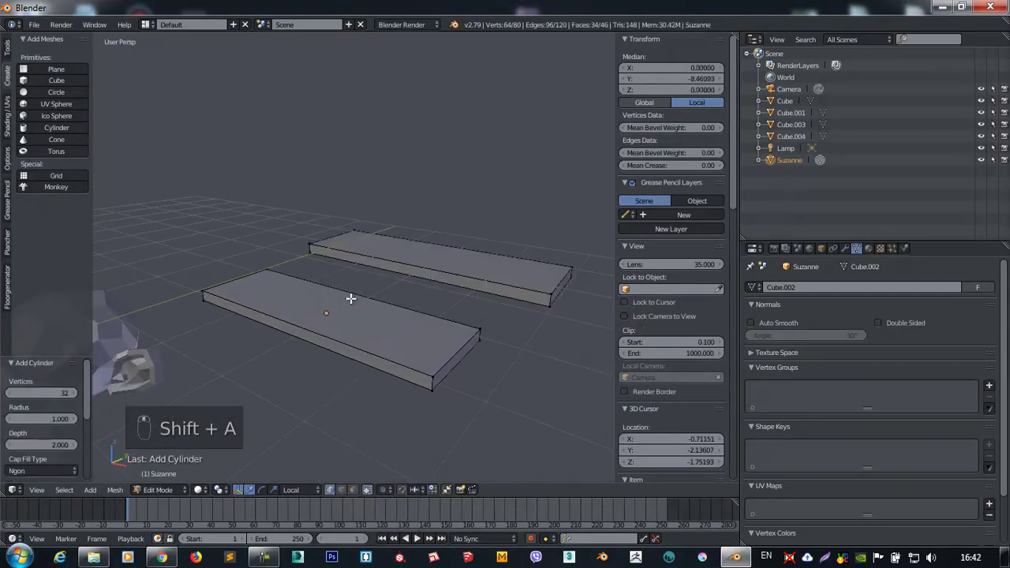
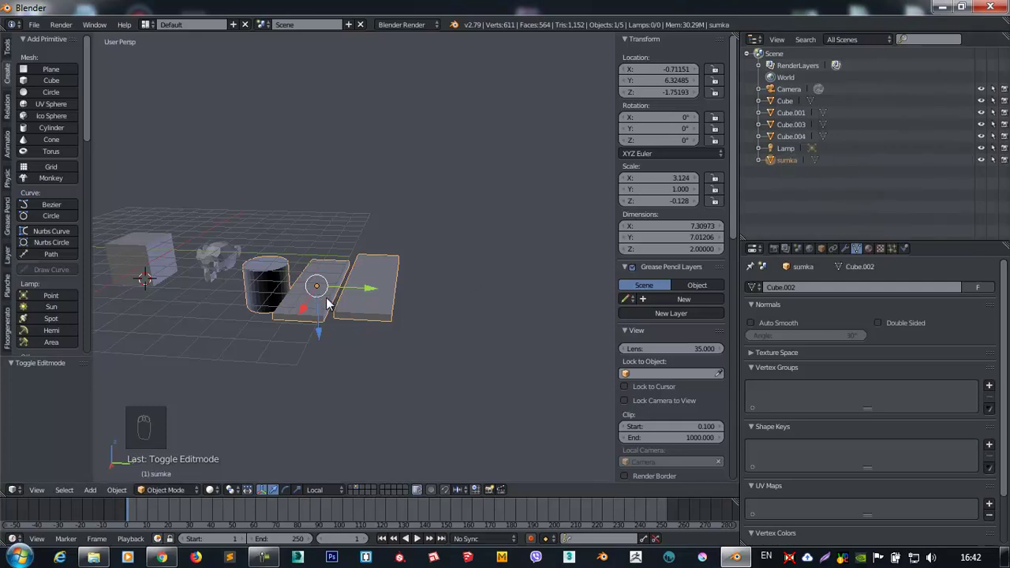
key("g")
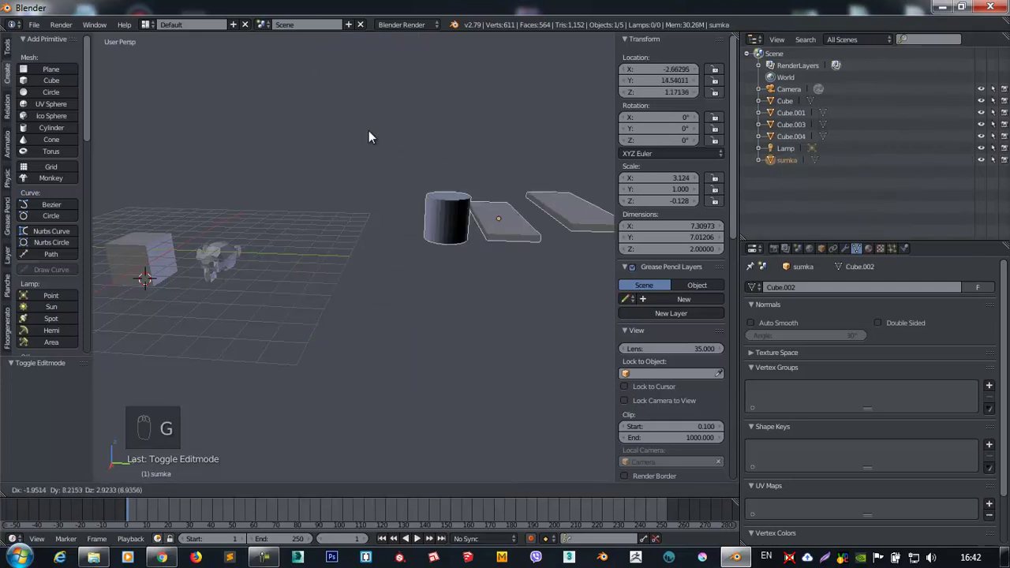
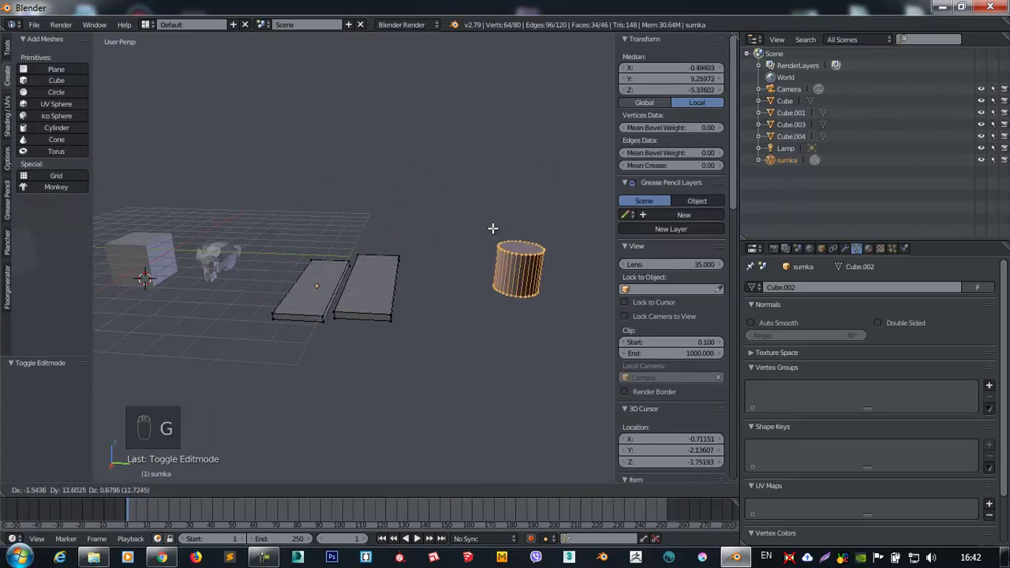
key("Delete")
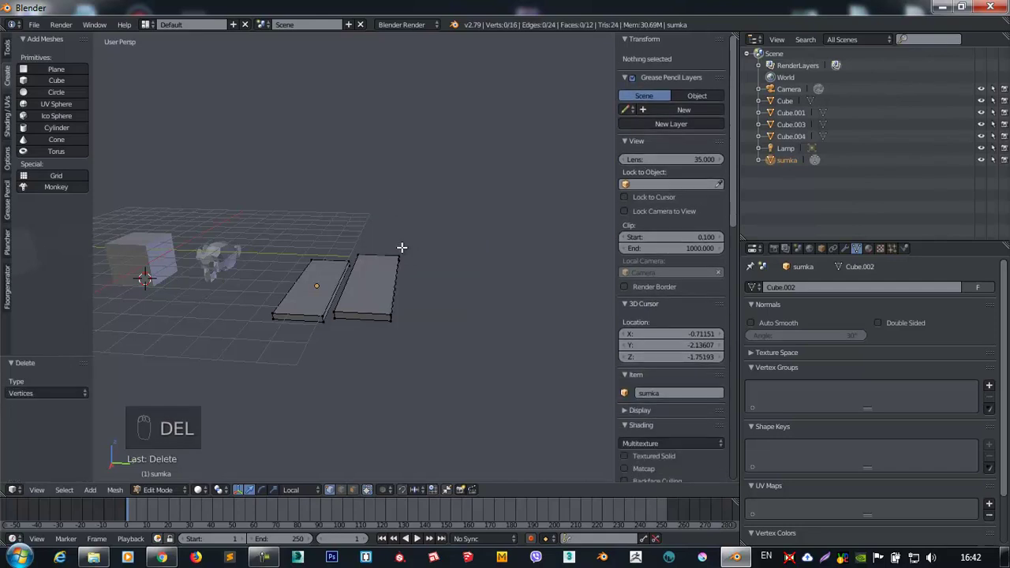
key("Tab")
Back in Object Mode, reselect sumka, leaving it about 7.31 × 4.67 × 1.02.
left_click_drag(335, 309, 327, 495)
left_click_drag(328, 495, 387, 363)
middle_click(387, 362)
left_click(381, 356)
left_click_drag(382, 357, 381, 357)
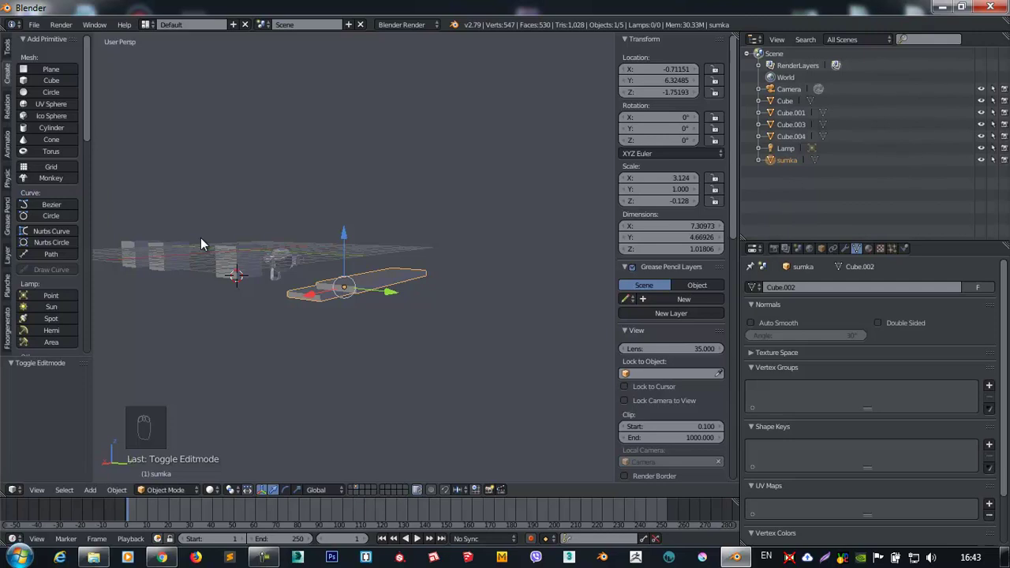
Rotate sumka 45° about the vertical Z axis.
left_click_drag(331, 294, 350, 285)
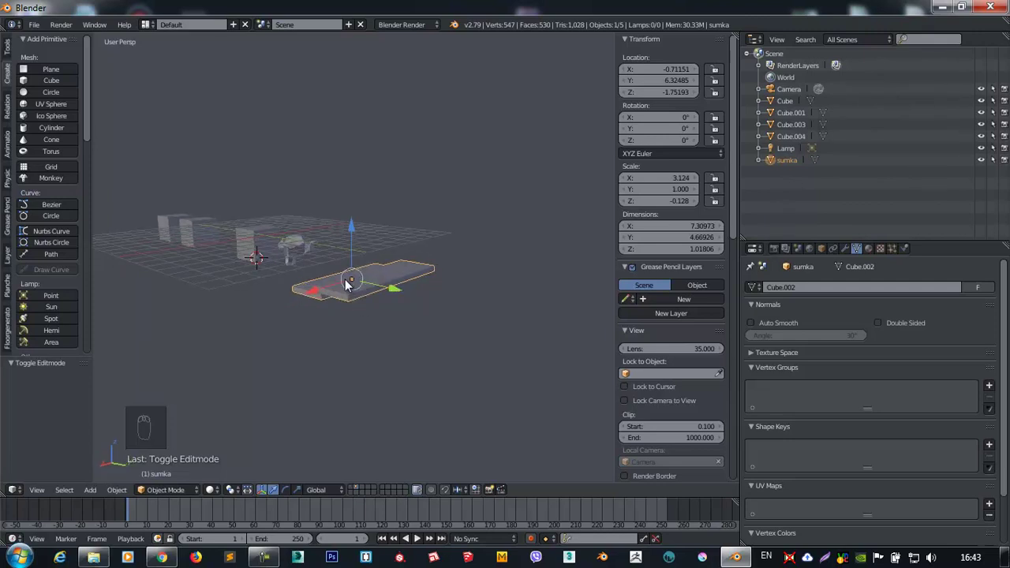
key("r")
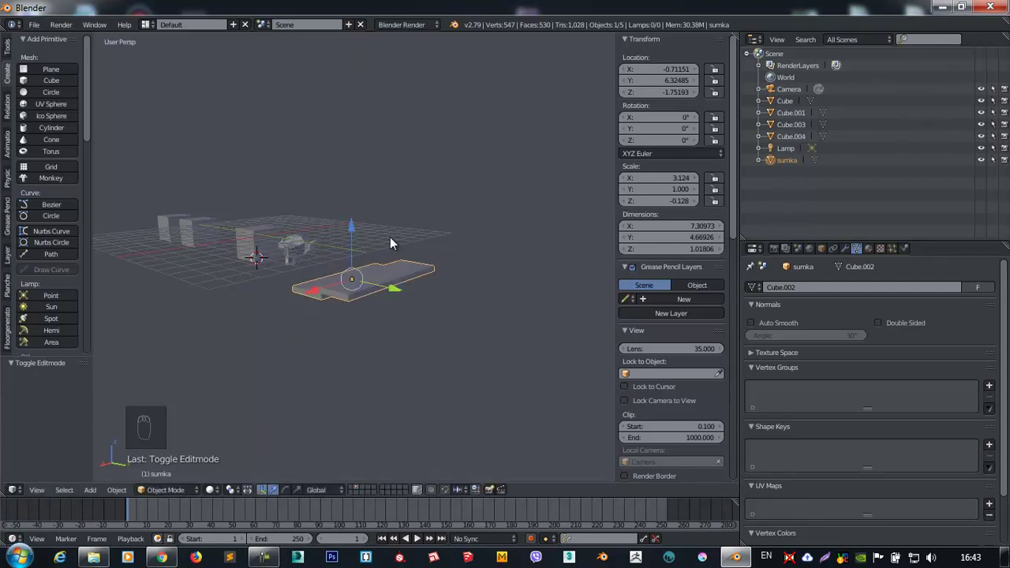
key("r")
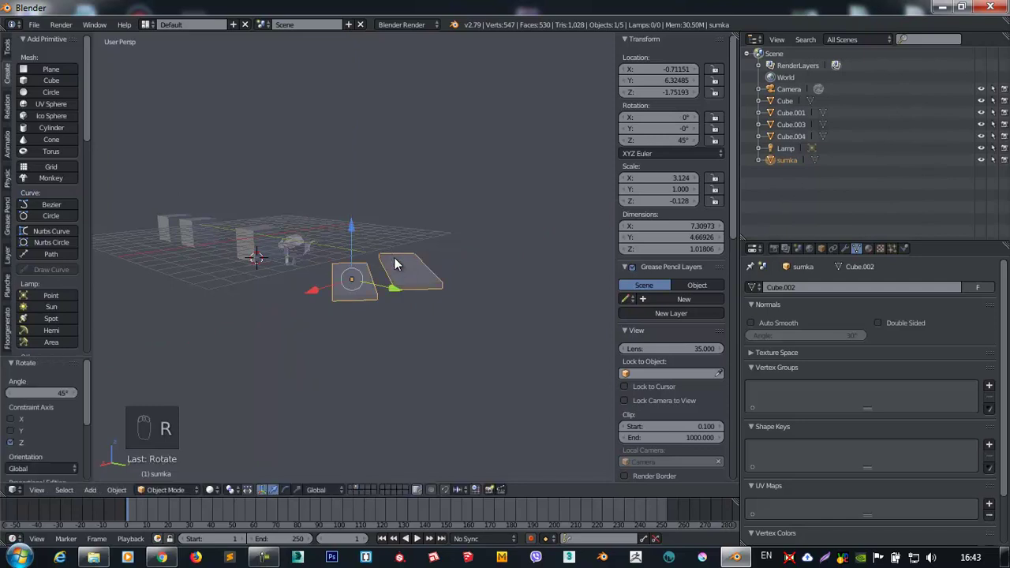
left_click_drag(427, 363, 305, 257)
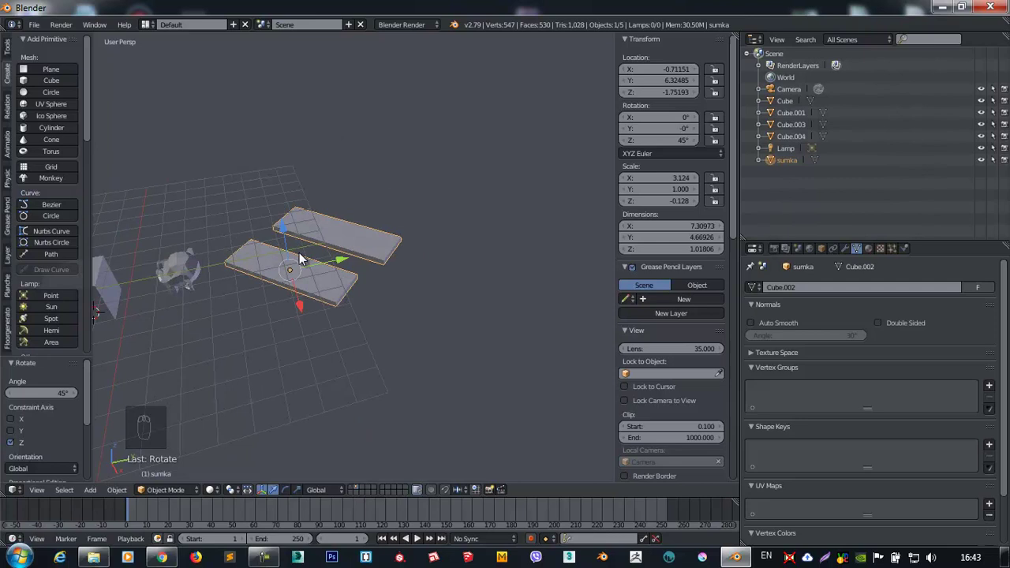
Select Cube.001 and squash it along Z to a scale of about 0.087.
left_click_drag(254, 240, 347, 291)
left_click_drag(347, 292, 319, 290)
left_click_drag(343, 295, 506, 194)
key("s")
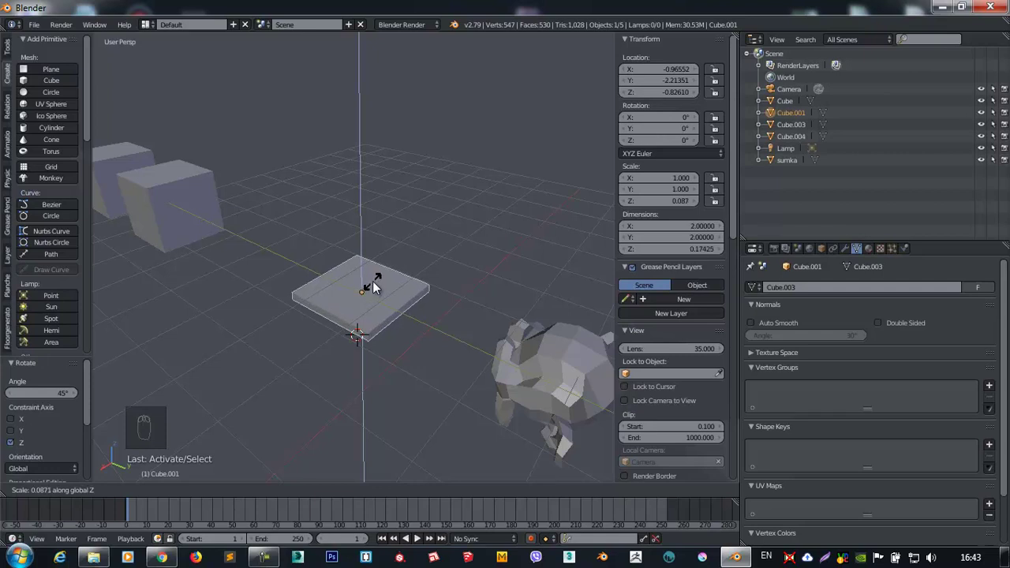
Widen Cube.001 horizontally, narrow it along Y, then clear its scale back to 1 × 1 × 1.
key("s")
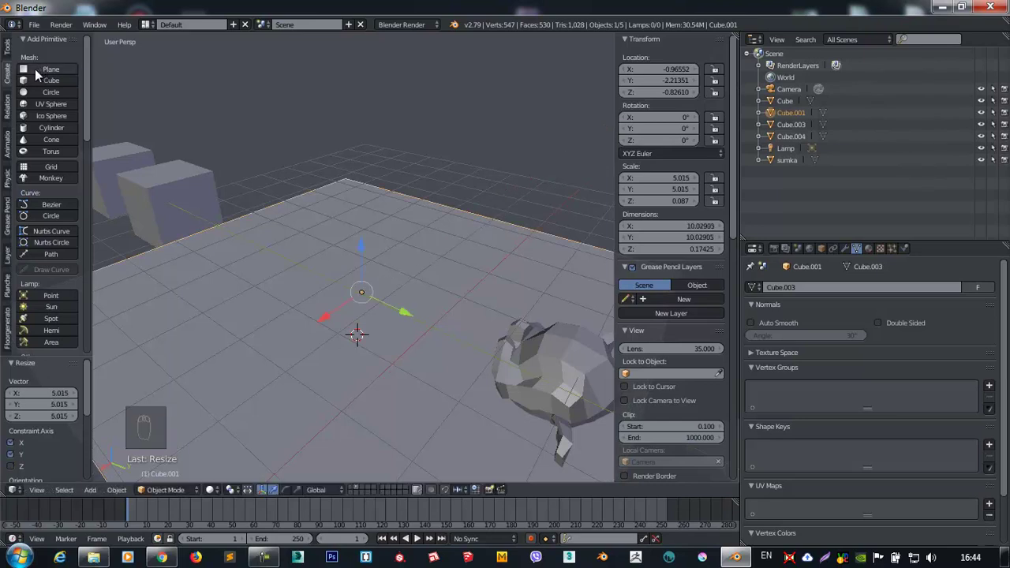
left_click_drag(468, 213, 350, 304)
key("s")
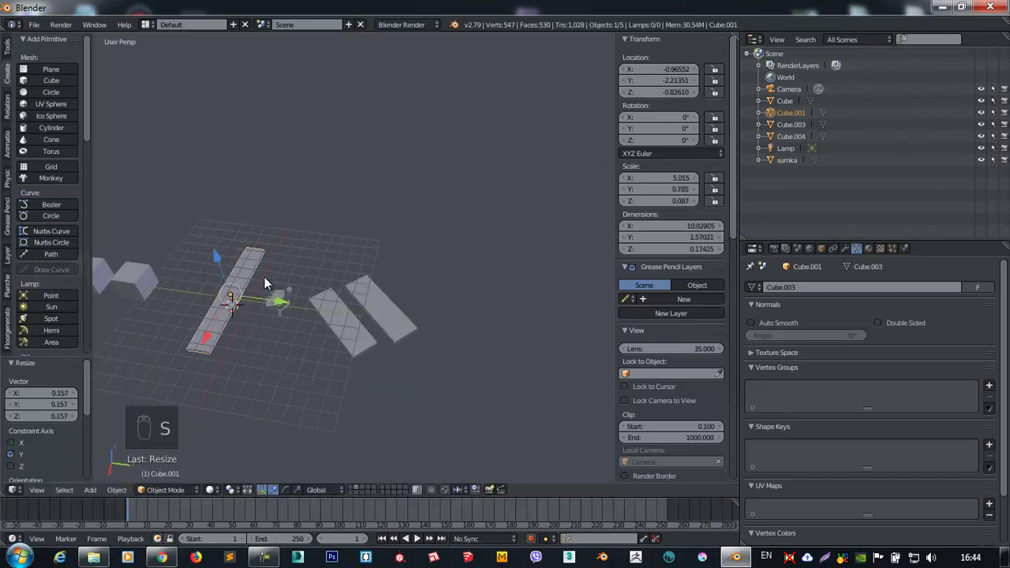
left_click_drag(240, 261, 210, 282)
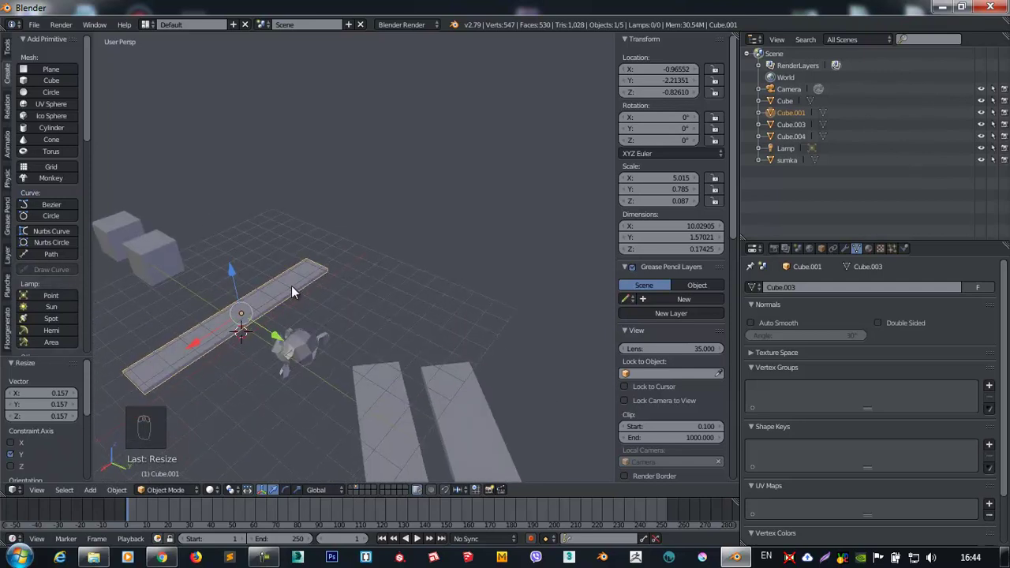
key("alt+s")
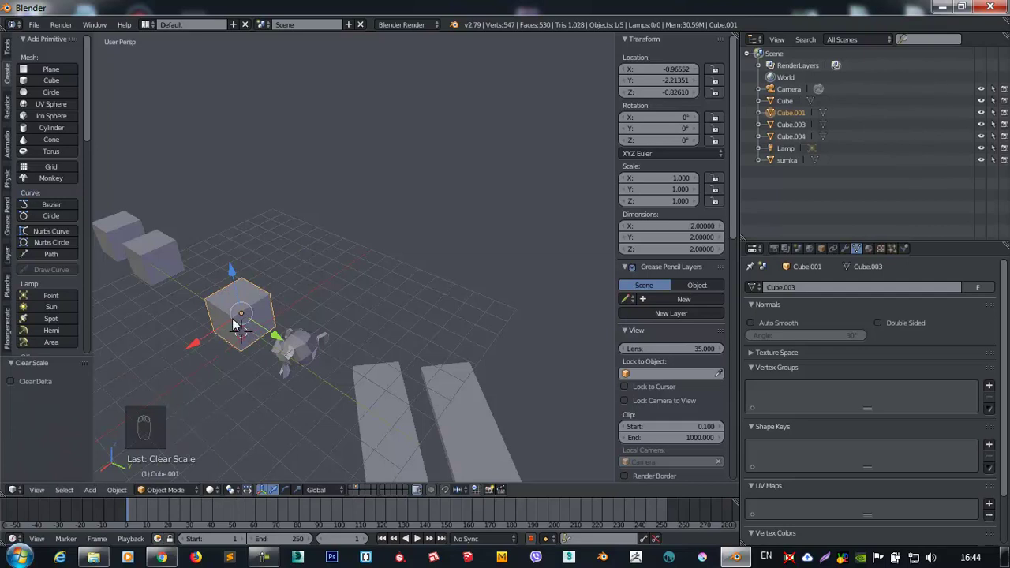
Tilt Cube.001 to about -32.7°, 30.2°, 50.3° and stretch it to 3.846 × 1.702 × 1.281.
left_click_drag(240, 332, 433, 201)
left_click_drag(417, 210, 487, 241)
key("r")
key("s")
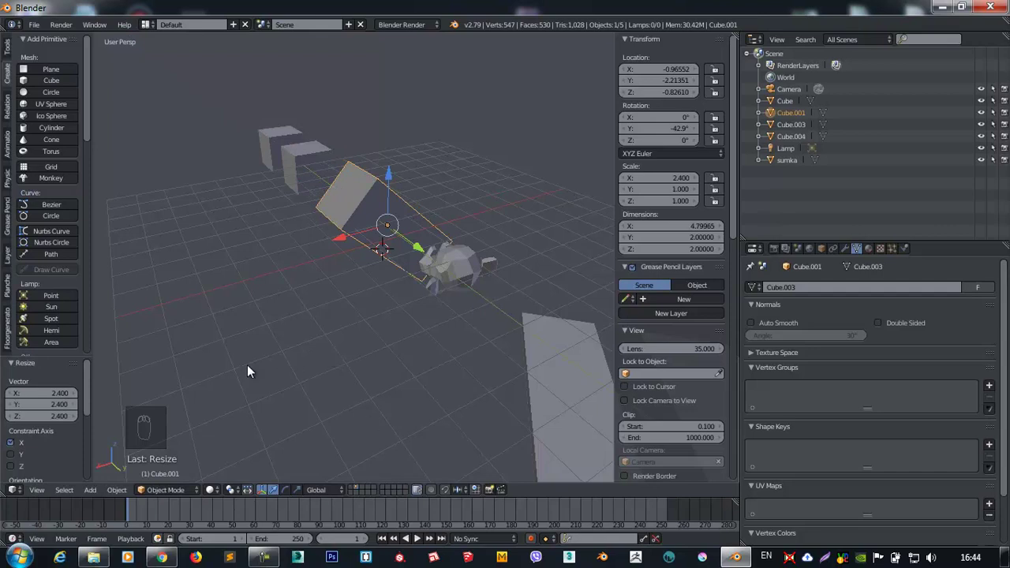
Lift Cube.001 along Z to about 0.75 and inspect the tilted cube.
left_click_drag(323, 498, 325, 467)
left_click_drag(324, 493, 365, 234)
left_click_drag(365, 235, 335, 234)
left_click_drag(334, 234, 321, 170)
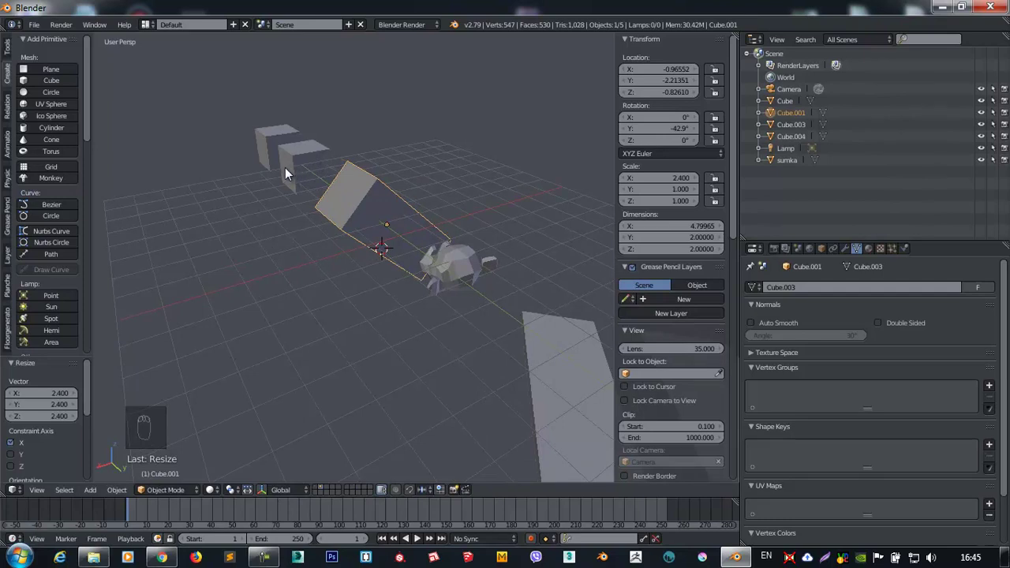
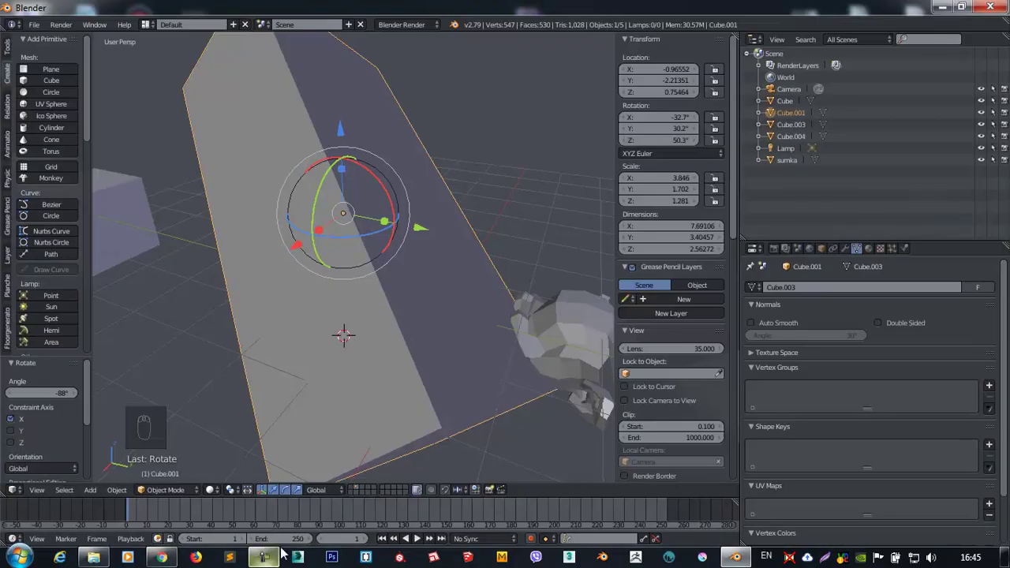
left_click_drag(317, 206, 339, 214)
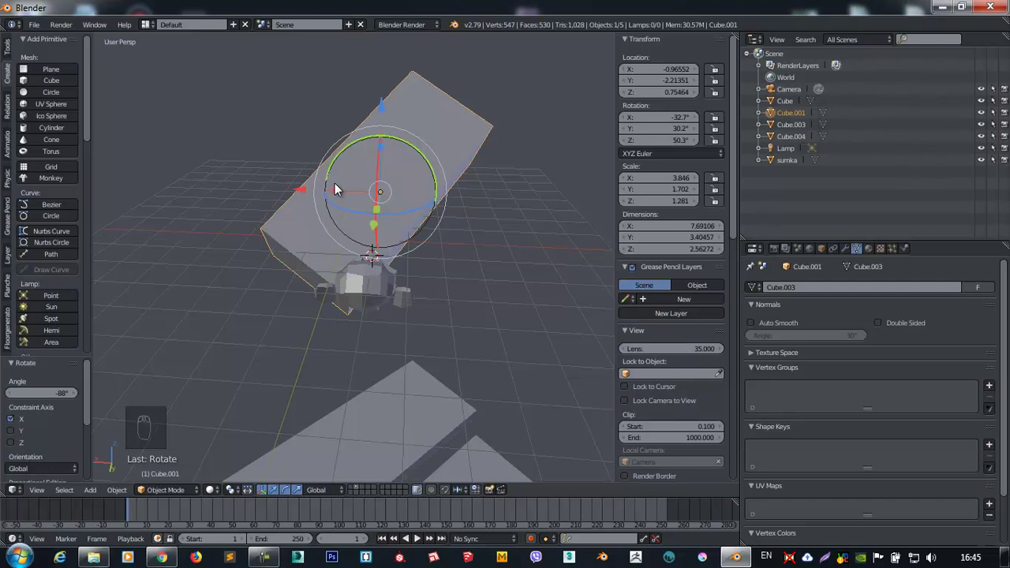
left_click_drag(38, 29, 30, 30)
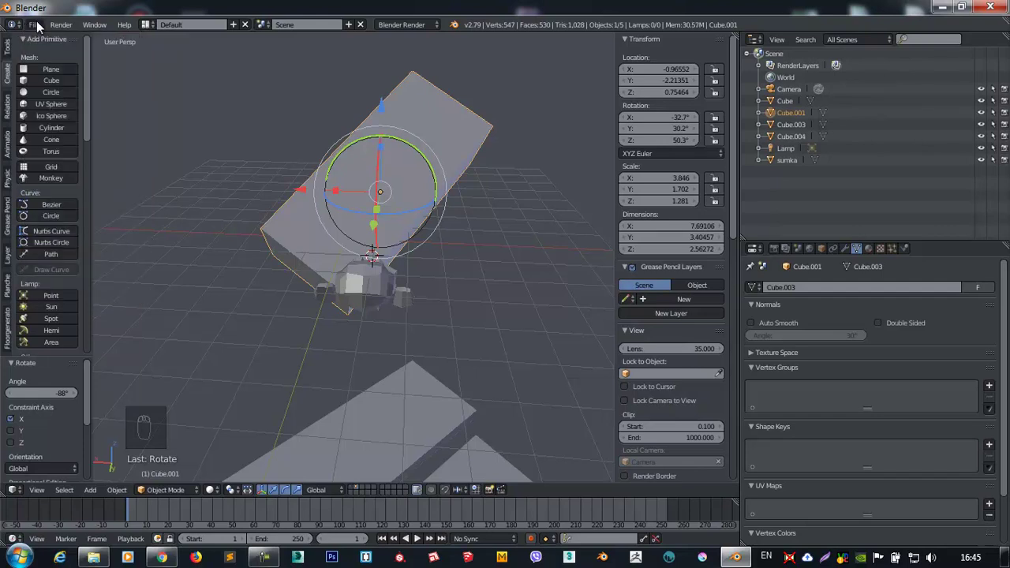
Open the File menu and bring up User Preferences on the interface settings.
left_click_drag(42, 27, 375, 213)
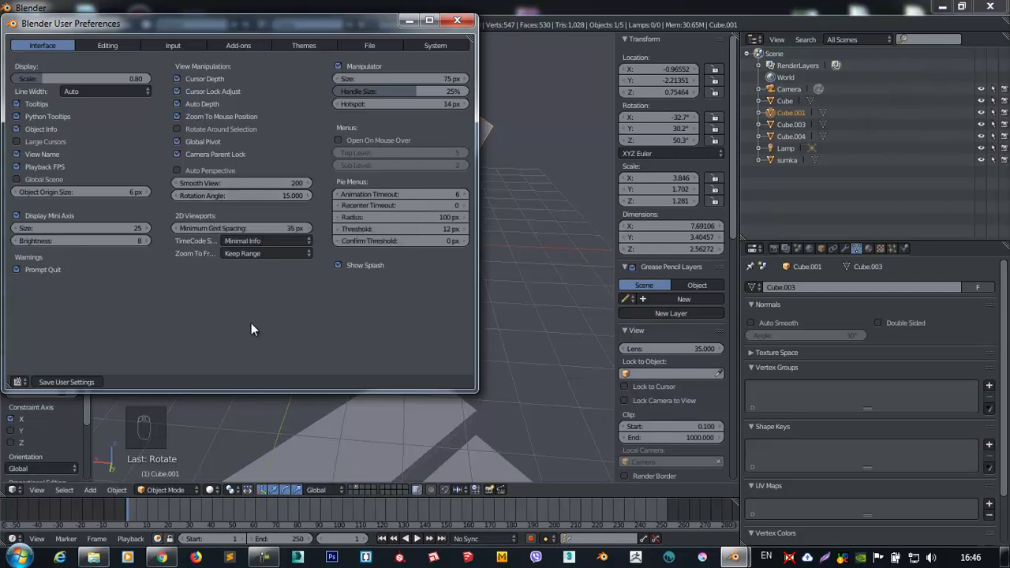
left_click_drag(48, 31, 107, 194)
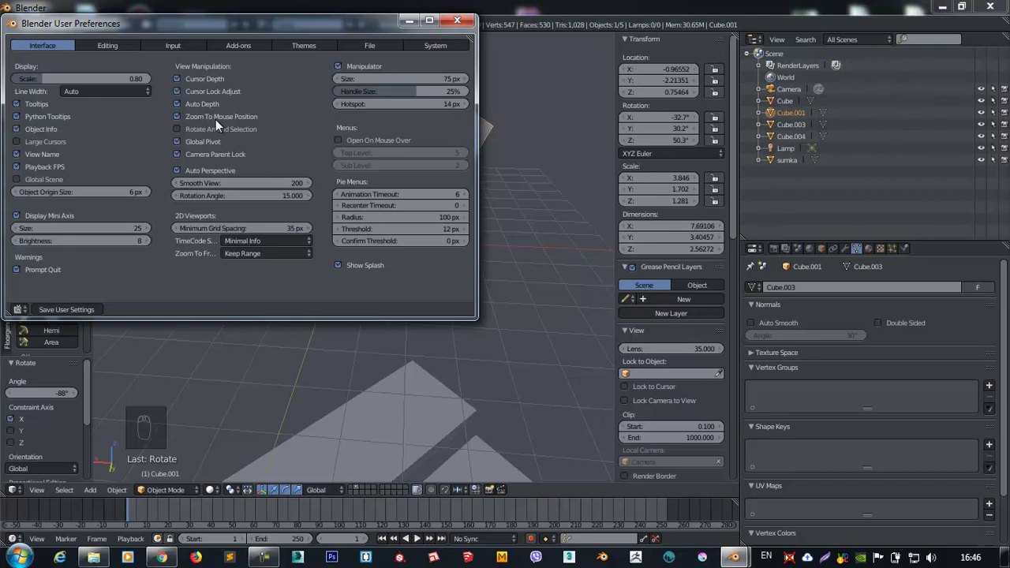
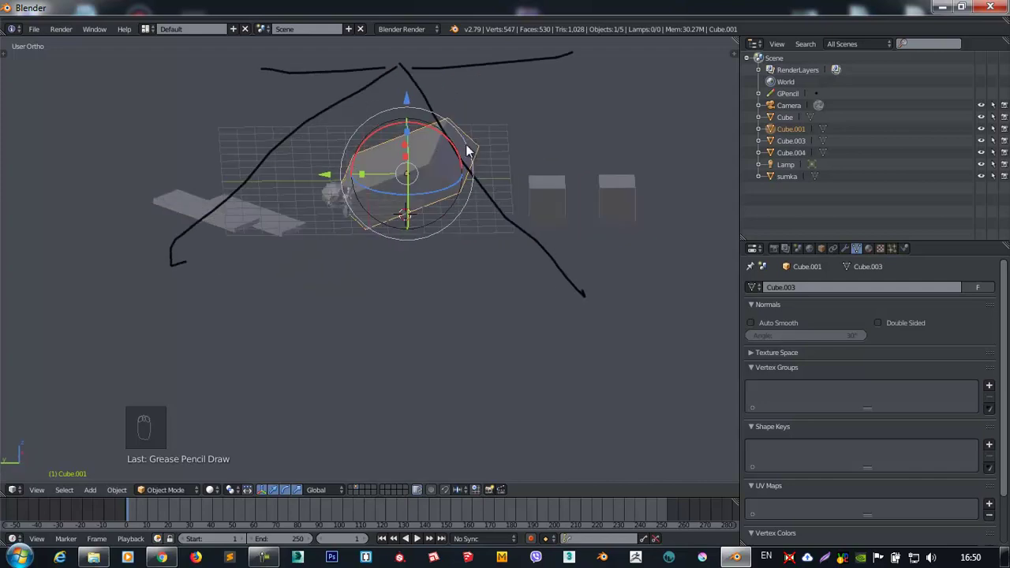
Orbit the 3D view around the structure to a new perspective angle.
left_click_drag(446, 157, 534, 264)
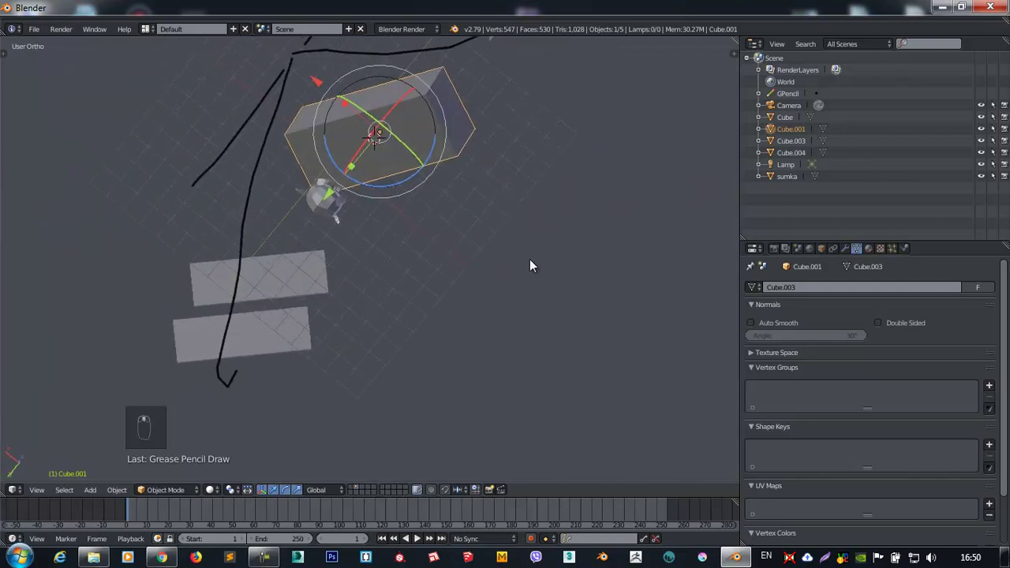
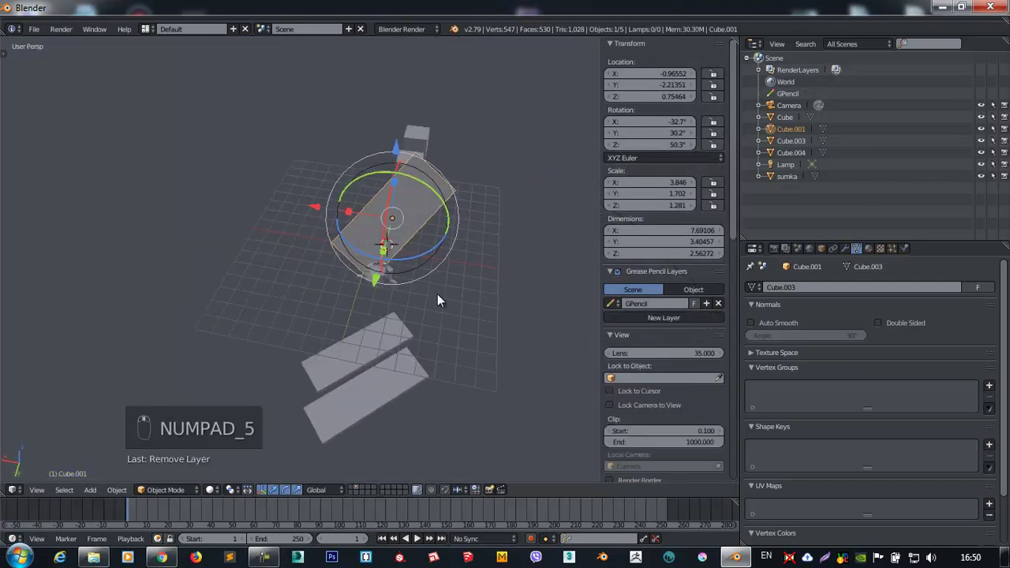
From top view, delete every object and add a Suzanne monkey head at the origin.
key("KP_7")
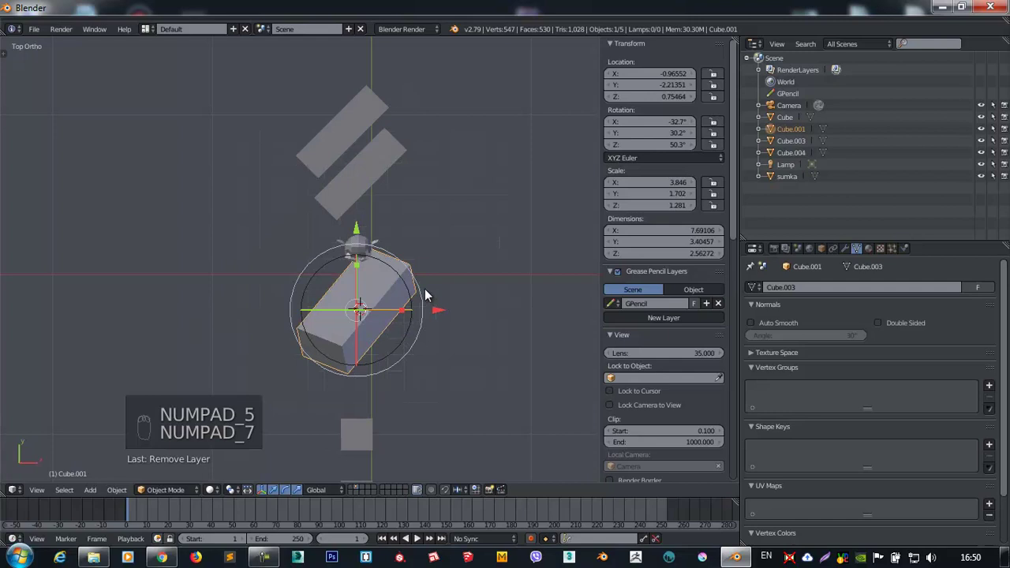
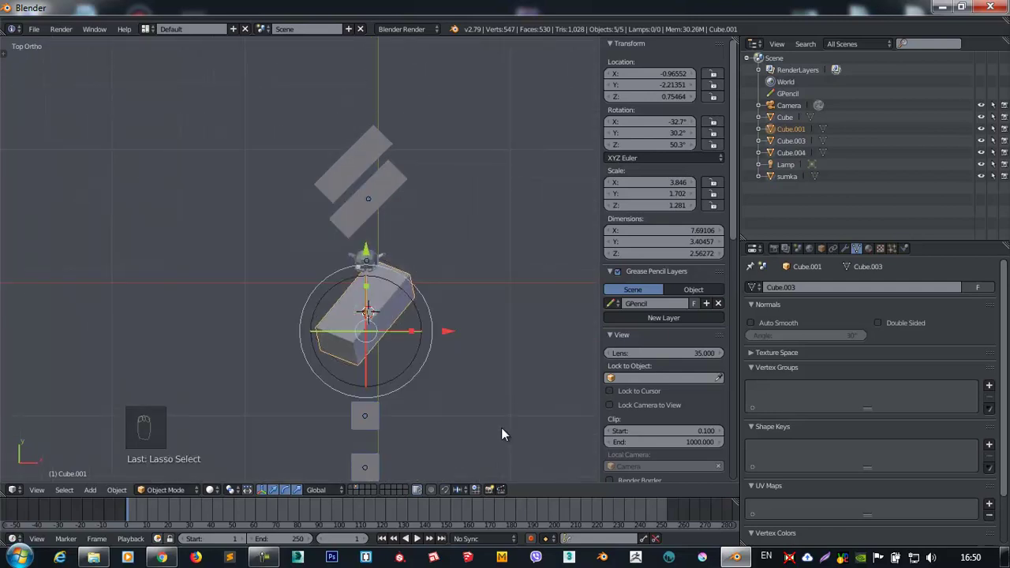
key("shift+c")
key("shift+a")
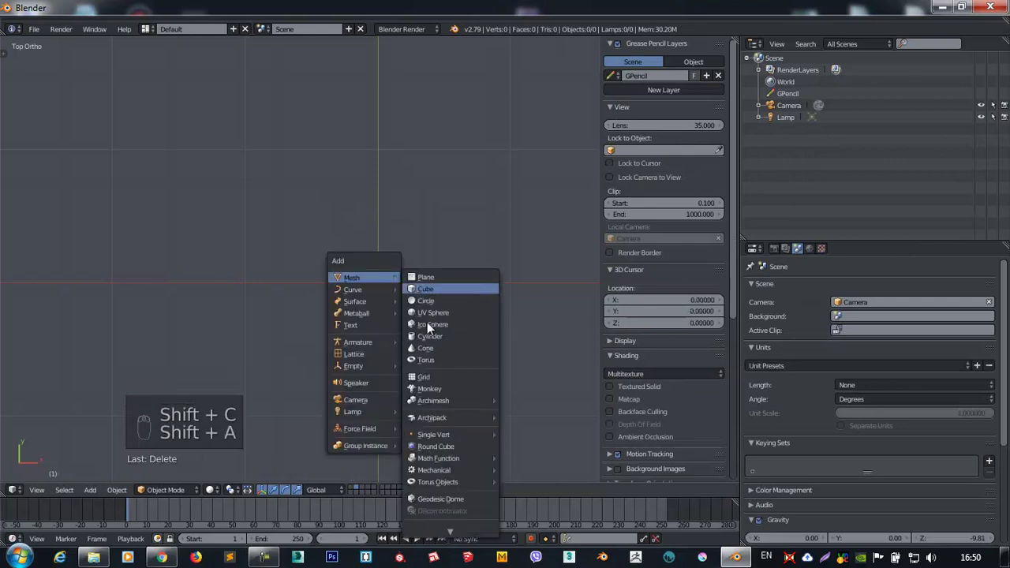
key("ctrl+4")
left_click_drag(360, 185, 343, 198)
middle_click(343, 198)
key("KP_7")
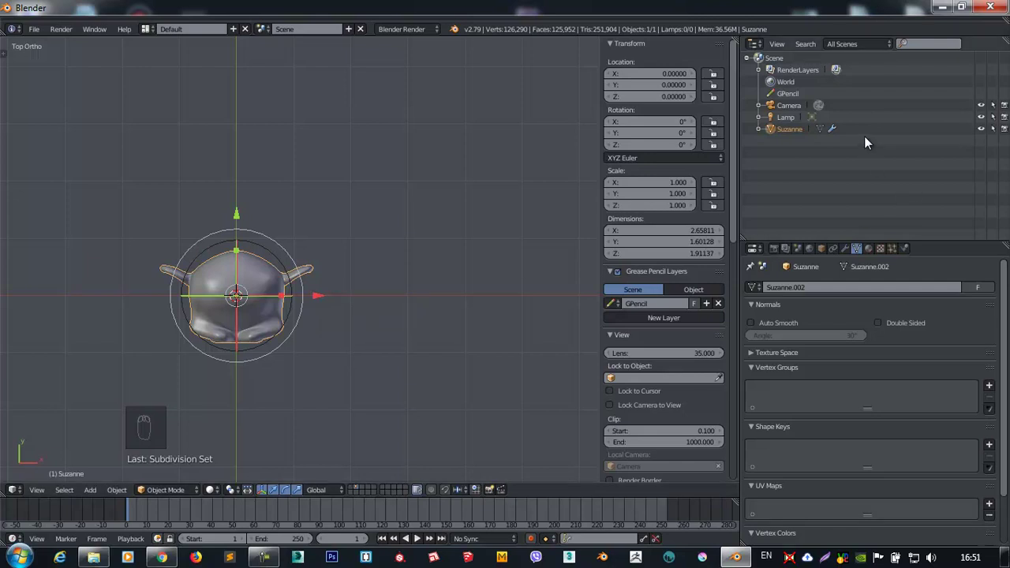
key("KP_7")
key("KP_1")
key("KP_1")
key("KP_1")
key("KP_1")
key("KP_1")
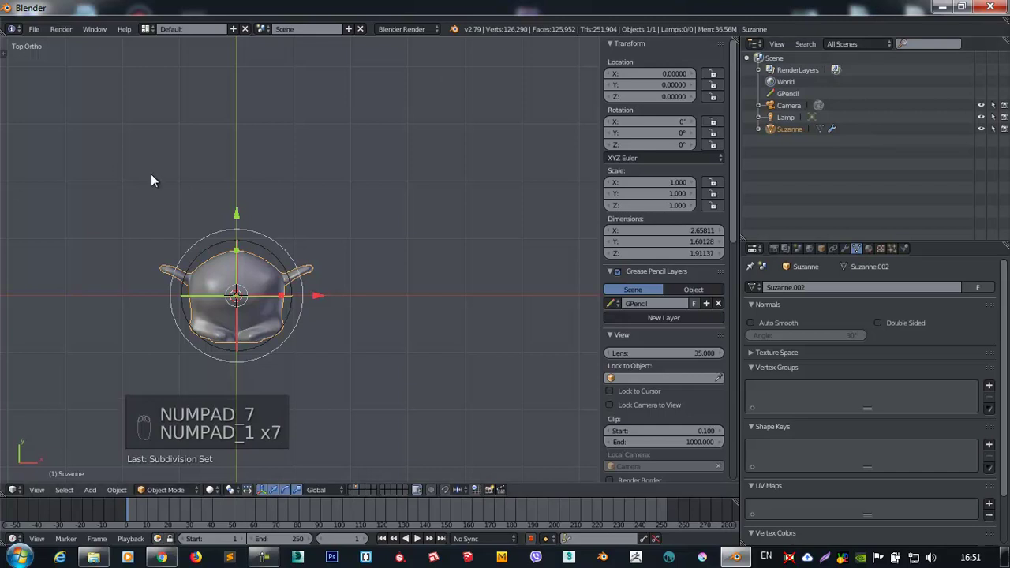
key("KP_1")
key("KP_Enter")
key("KP_Decimal")
key("KP_3")
key("KP_1")
key("KP_3")
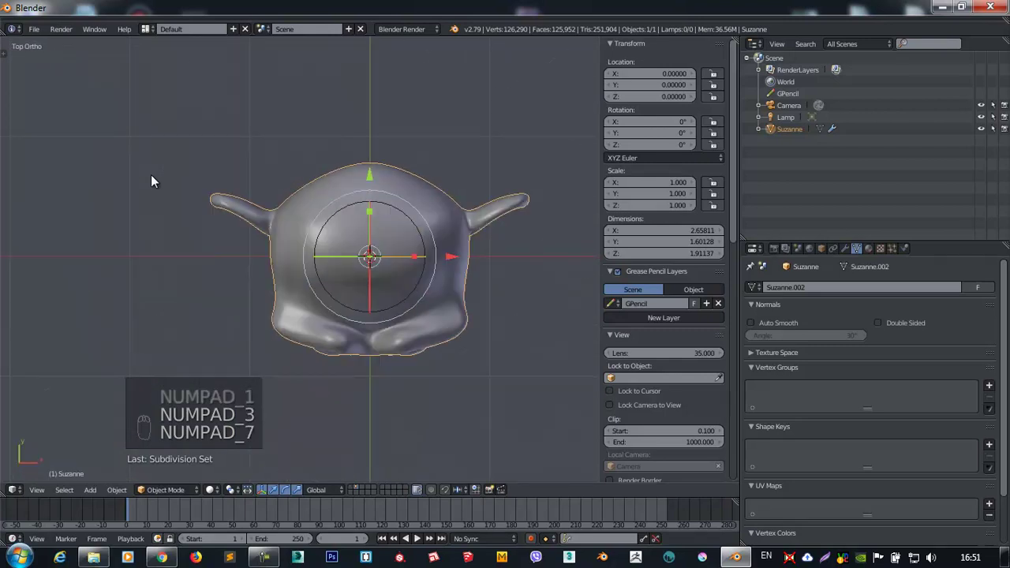
key("ctrl+KP_7")
key("KP_1")
key("ctrl+KP_1")
key("KP_3")
key("ctrl+KP_3")
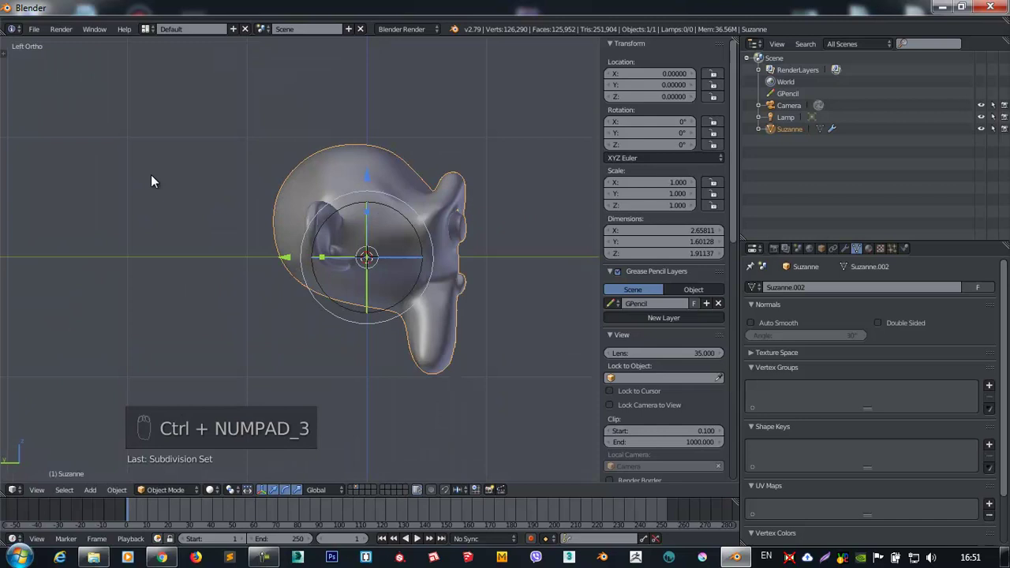
key("KP_4")
key("KP_6")
key("KP_6")
key("KP_6")
key("KP_6")
key("KP_4")
key("KP_4")
key("KP_4")
key("KP_8")
key("KP_2")
key("KP_2")
key("KP_2")
key("KP_2")
key("KP_8")
key("KP_8")
key("KP_8")
key("KP_5")
key("KP_5")
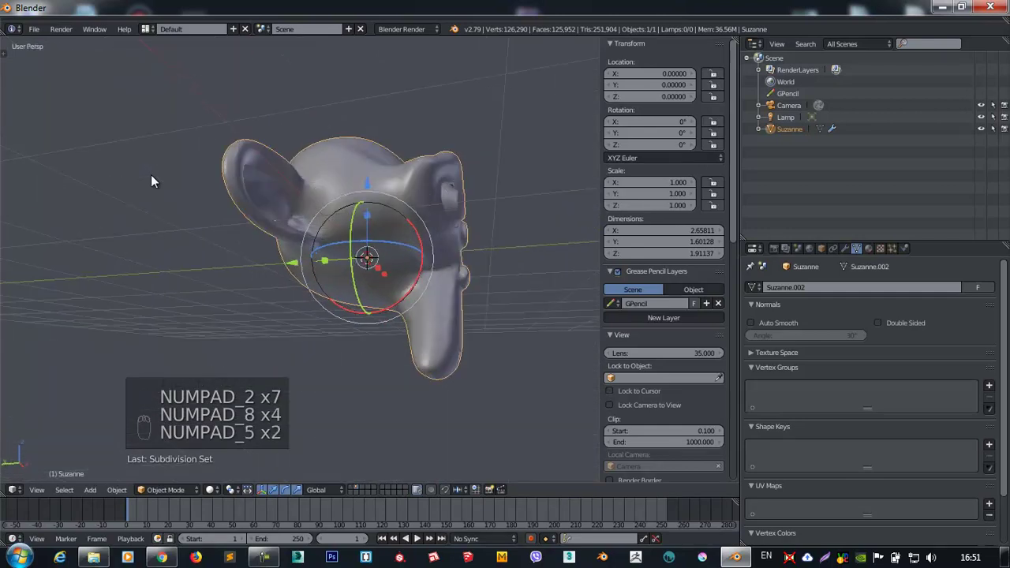
key("KP_5")
key("KP_5")
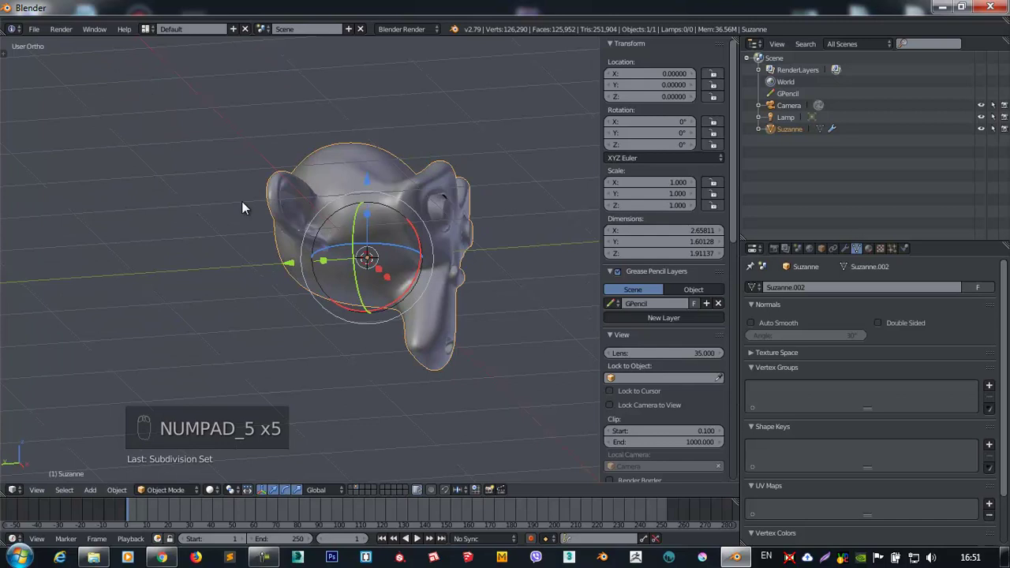
key("KP_7")
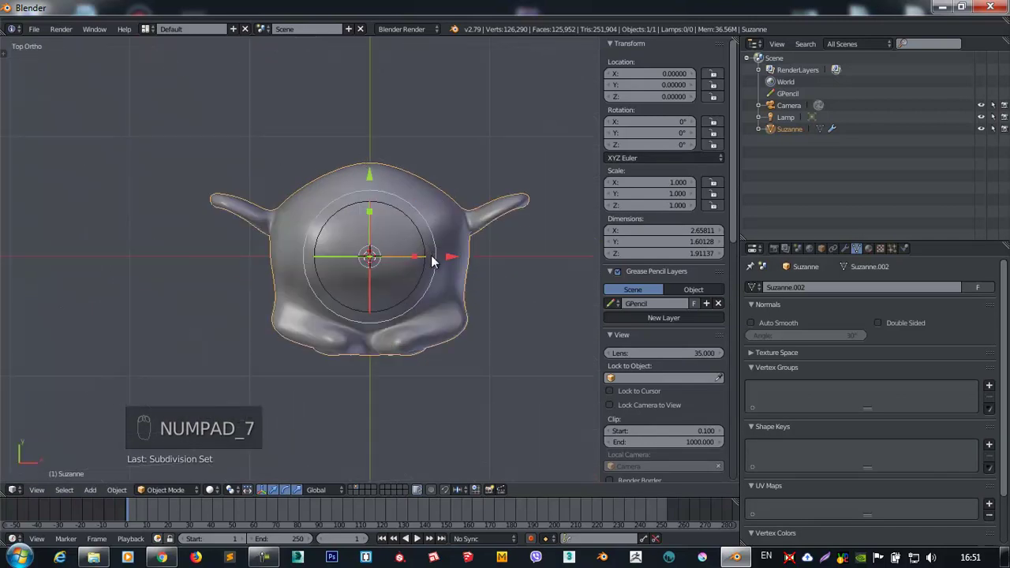
left_click(422, 265)
middle_click(476, 87)
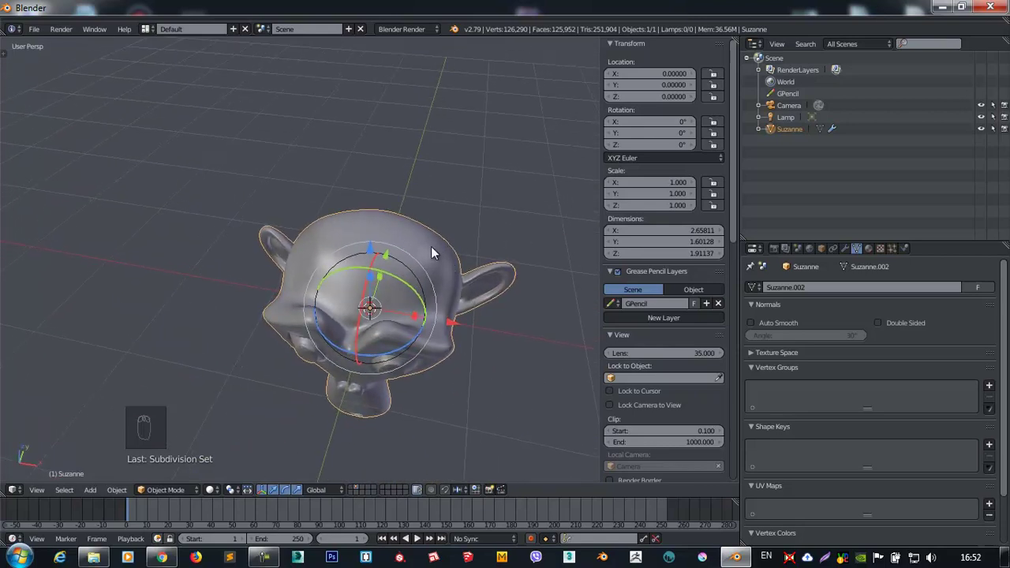
Duplicate Suzanne four times into Suzanne.001–.004 and move the copies apart.
middle_click(451, 267)
key("shift+d")
left_click(351, 226)
key("shift+d")
key("shift+d")
key("shift+d")
left_click_drag(350, 231, 442, 283)
left_click_drag(444, 285, 309, 245)
middle_click(309, 245)
middle_click(113, 207)
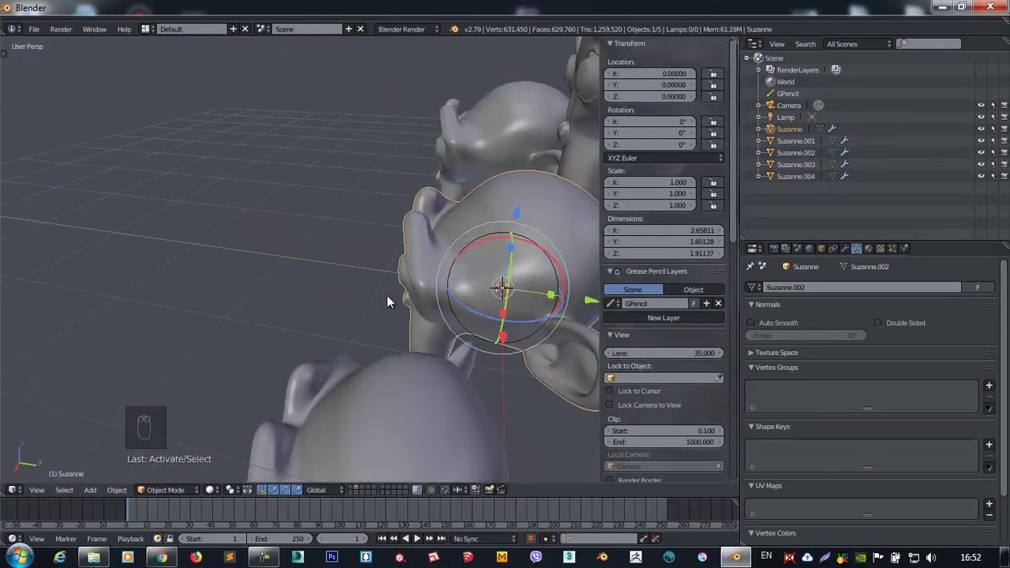
Orbit around the five monkey heads, toggling local view and the side shelves.
left_click_drag(473, 291, 991, 173)
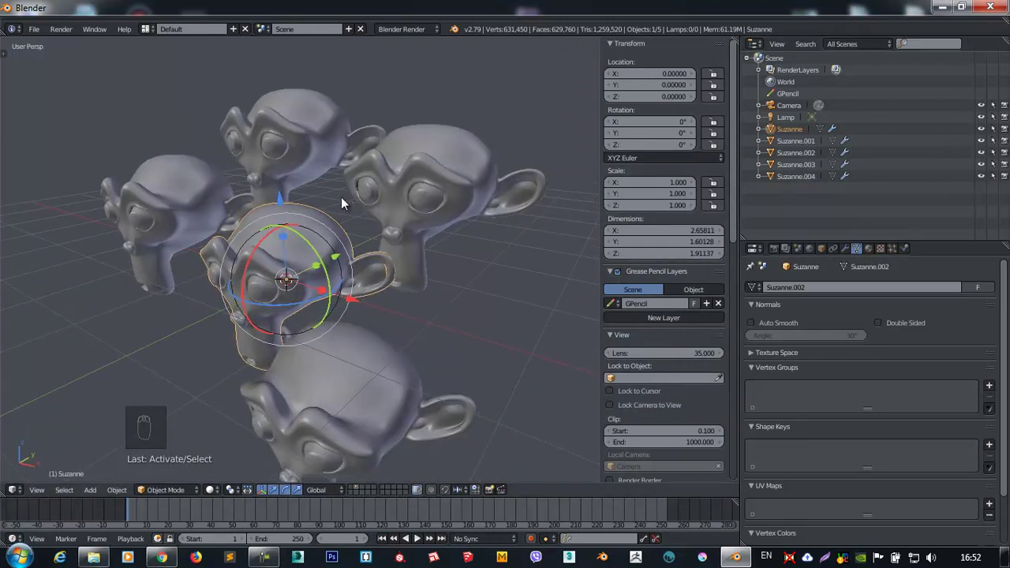
left_click_drag(316, 206, 308, 214)
left_click_drag(308, 215, 307, 221)
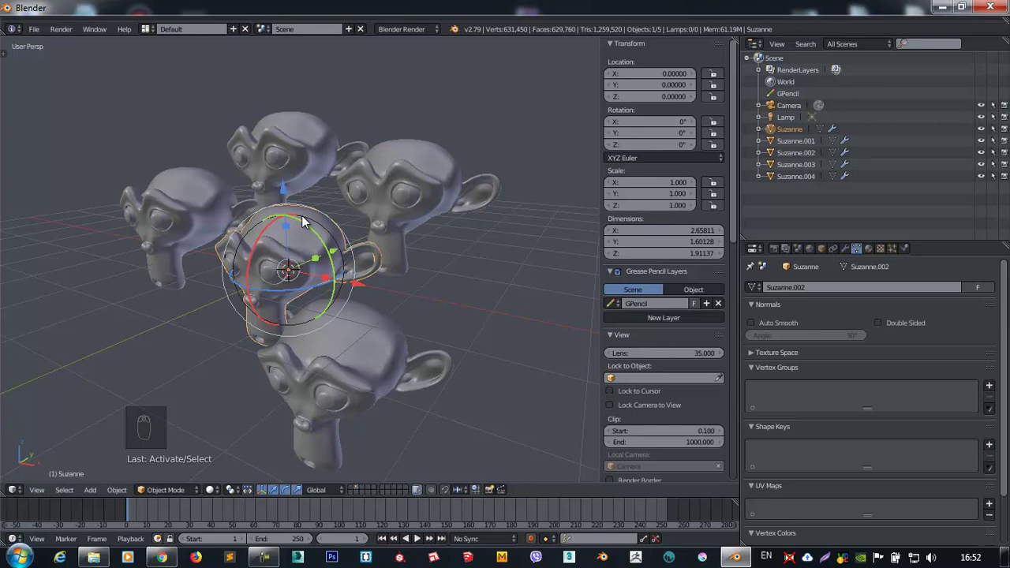
key("KP_Divide")
left_click_drag(349, 199, 427, 194)
key("t")
key("t")
key("n")
key("KP_Divide")
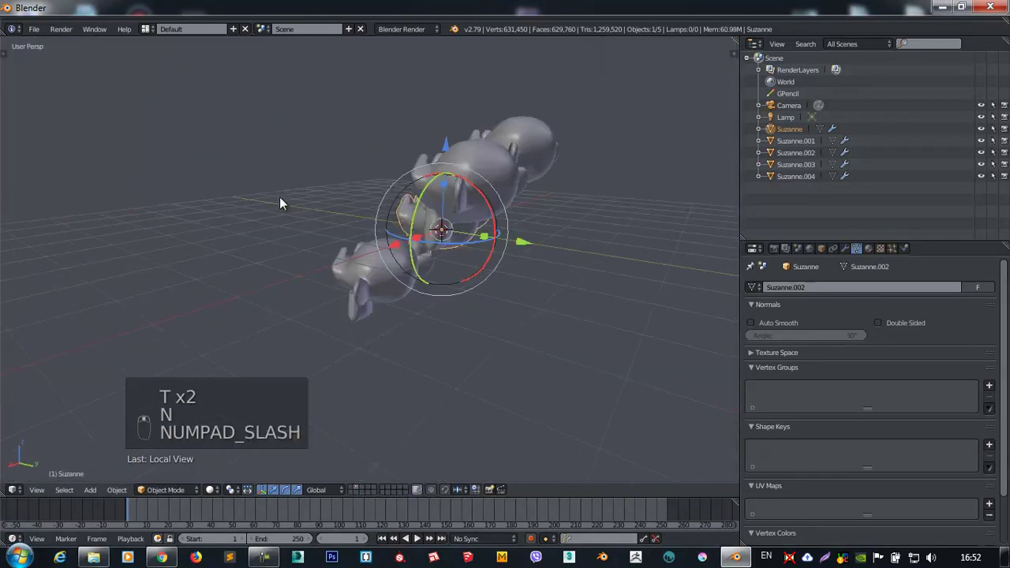
key("KP_Divide")
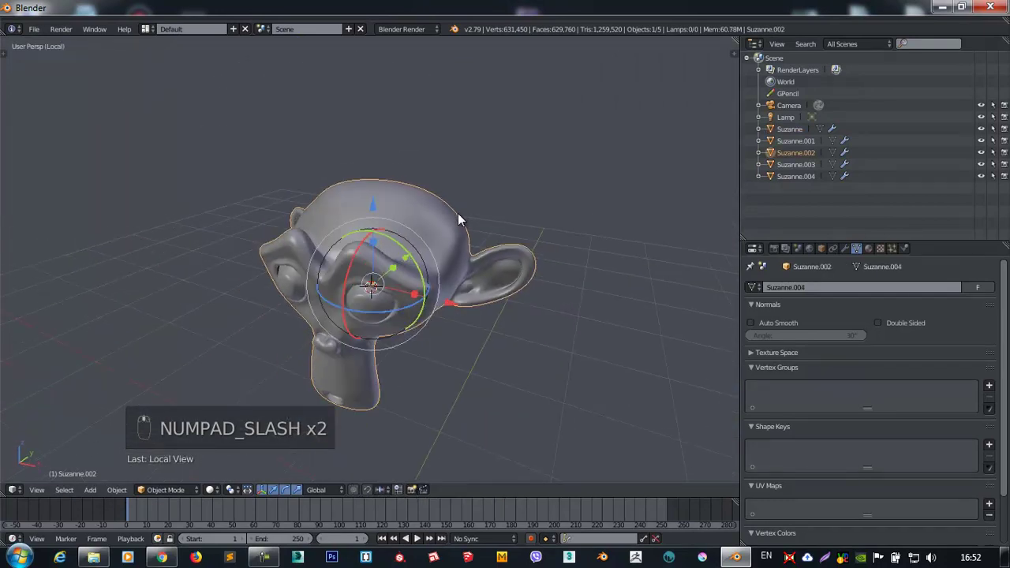
key("KP_Divide")
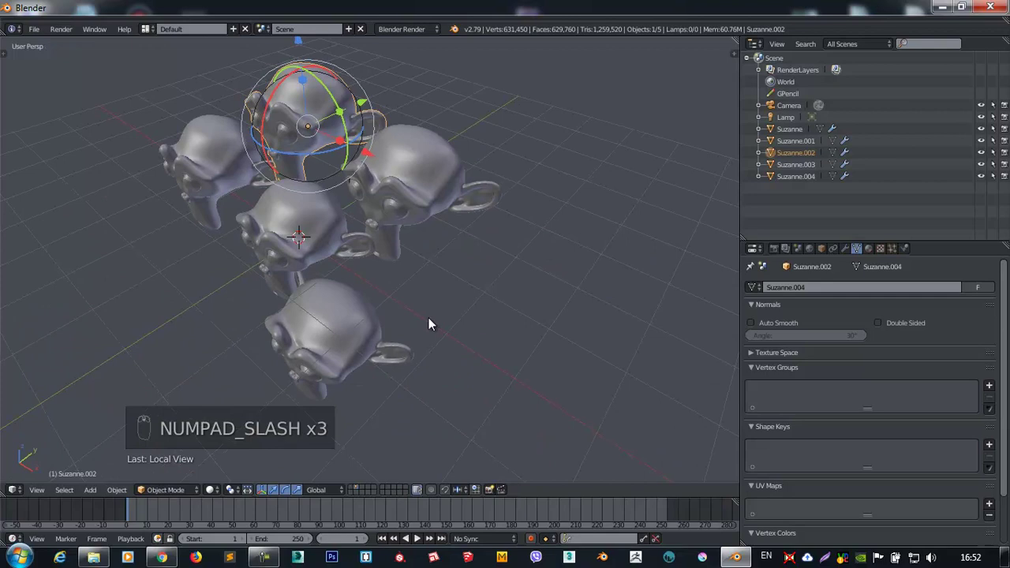
left_click_drag(203, 161, 208, 169)
key("KP_Decimal")
left_click_drag(601, 376, 409, 242)
middle_click(399, 244)
middle_click(442, 209)
left_click_drag(443, 228, 403, 221)
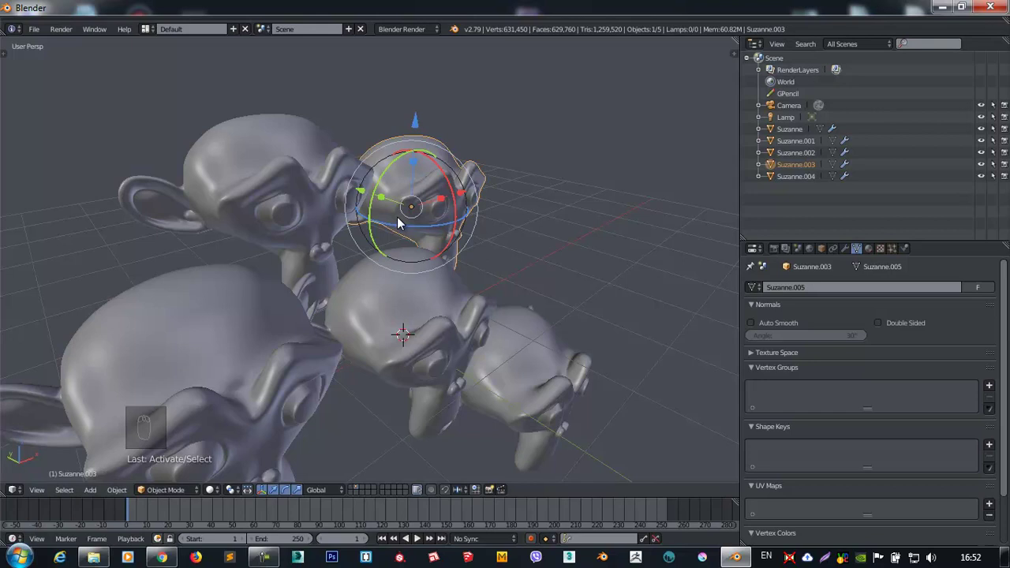
left_click_drag(370, 226, 469, 194)
key("h")
left_click(468, 194)
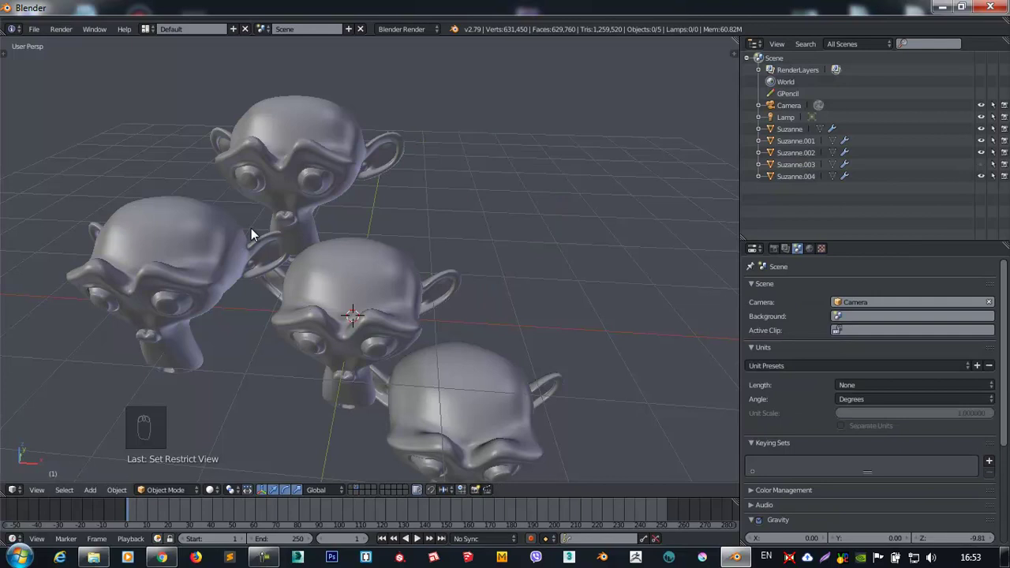
key("alt+h")
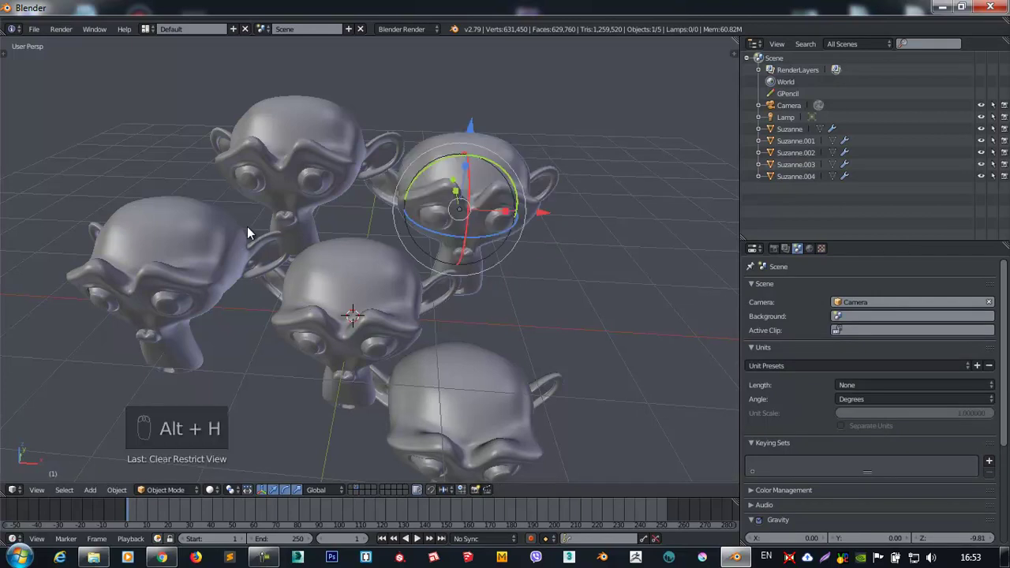
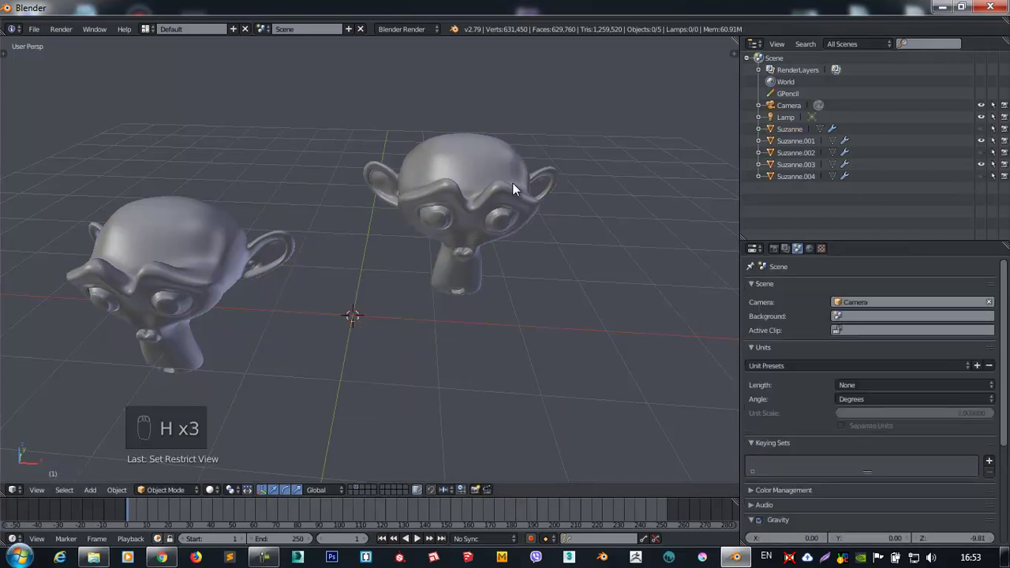
key("alt+h")
left_click_drag(474, 167, 463, 137)
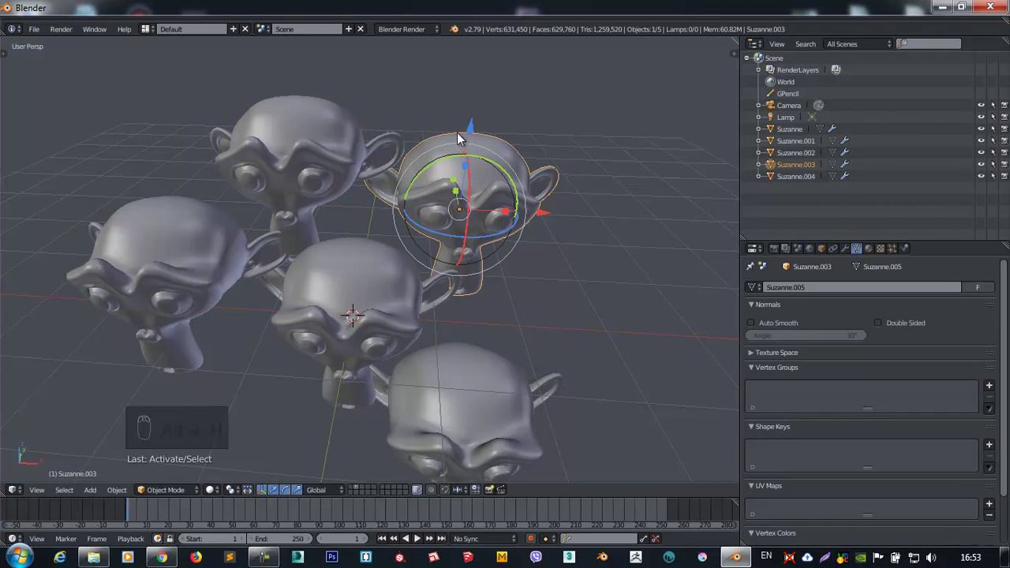
key("shift+h")
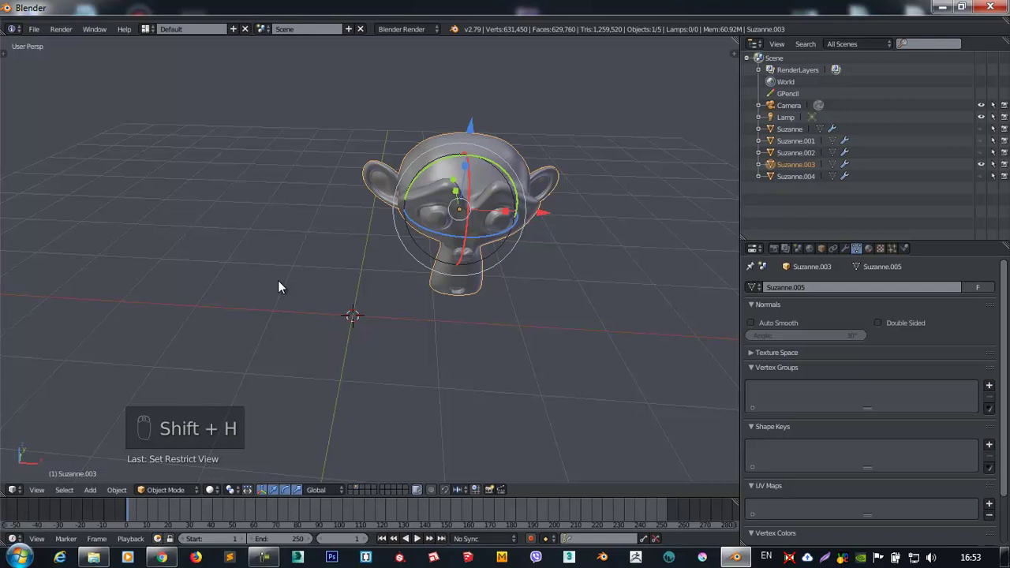
Unhide all monkey heads and look at the scene through the camera.
key("alt+h")
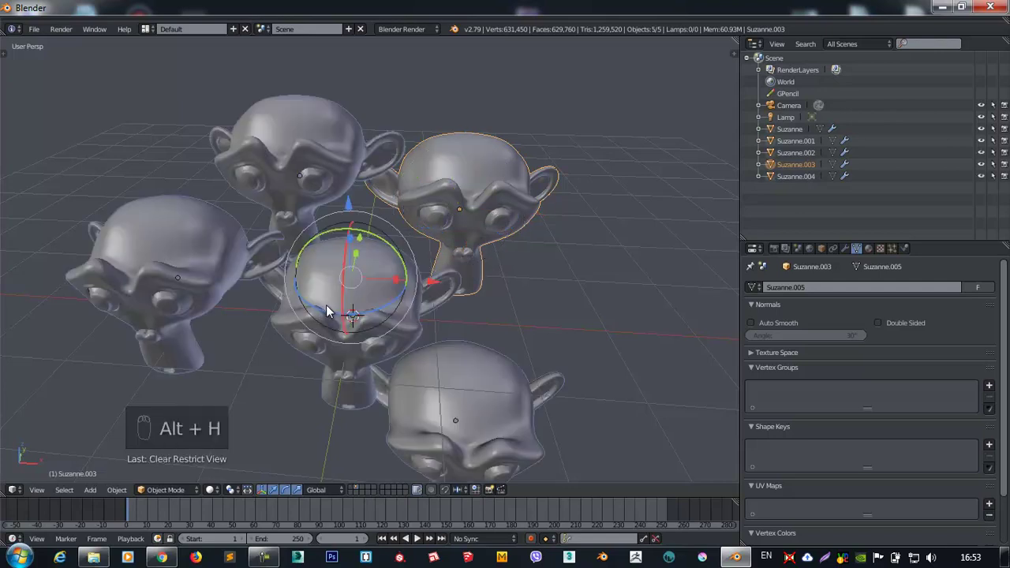
left_click_drag(315, 153, 347, 196)
left_click_drag(347, 196, 314, 184)
key("KP_0")
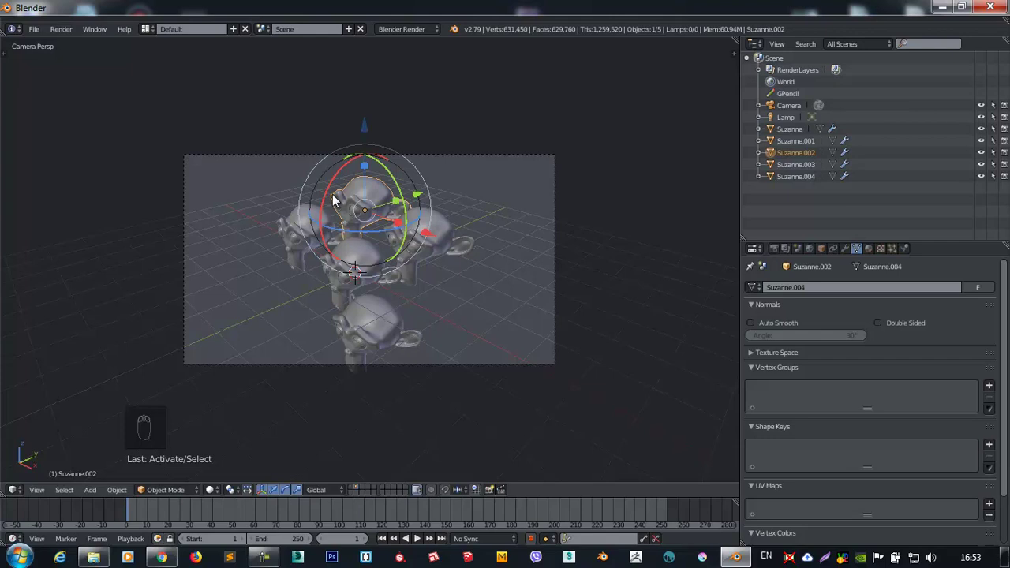
left_click_drag(364, 250, 507, 217)
Duplicate more Suzanne copies into a row, then select all and delete every monkey head.
key("shift+d")
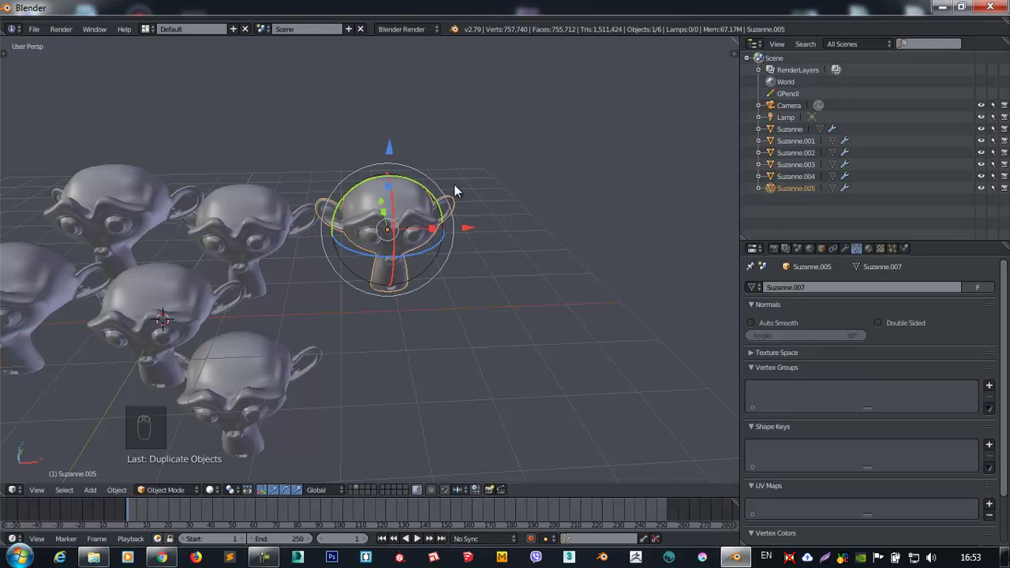
key("shift+r")
key("shift+r")
left_click_drag(459, 198, 351, 243)
left_click(351, 243)
left_click_drag(367, 222, 369, 230)
middle_click(369, 230)
key("alt+d")
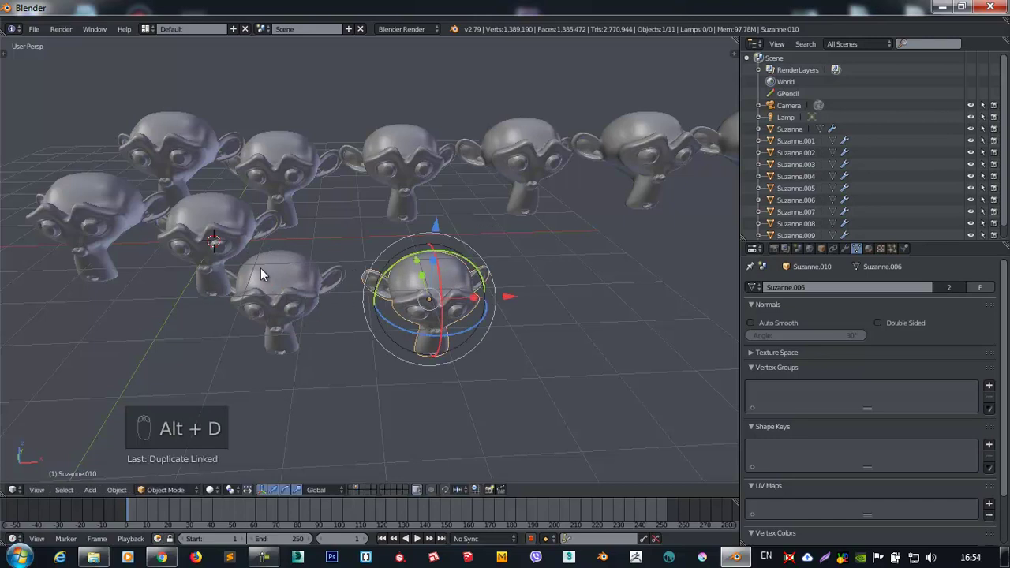
left_click_drag(395, 259, 430, 248)
Delete all the monkey heads and add a single cube to the empty scene.
key("a")
key("a")
key("x")
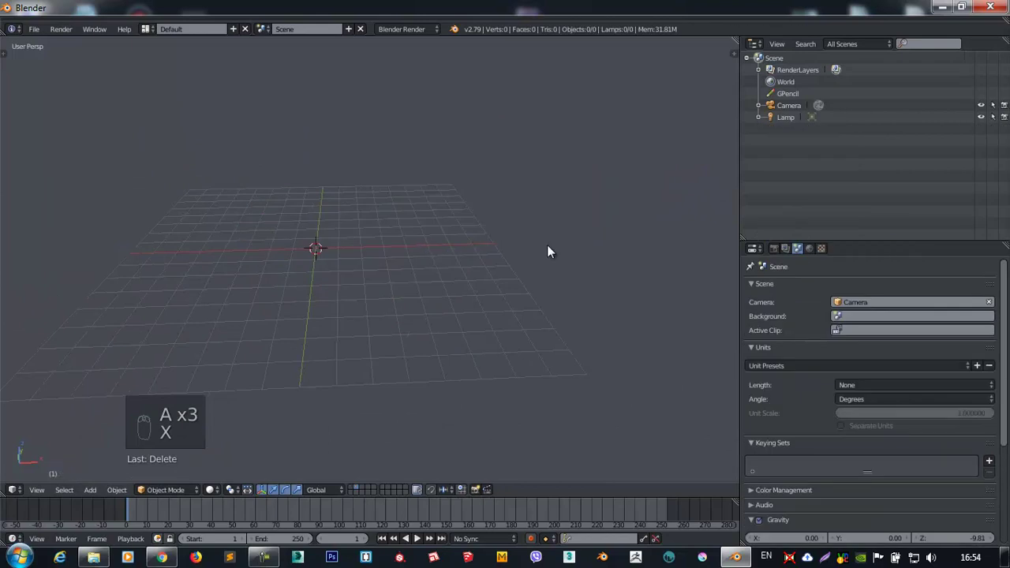
key("shift+a")
left_click_drag(355, 234, 365, 239)
Try Shift+D and Alt+D copies of the cube, undoing each one.
key("shift+d")
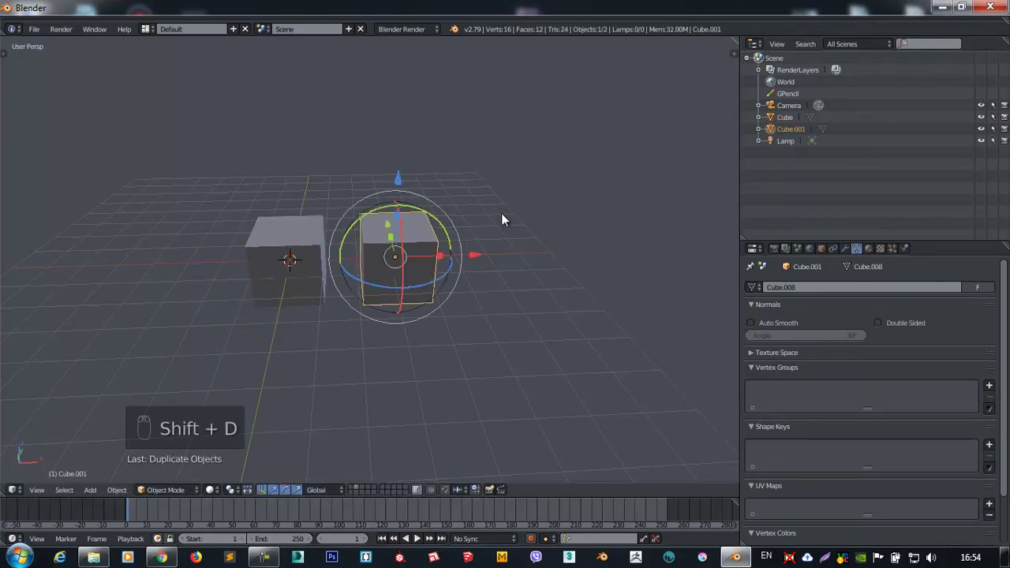
key("shift+r")
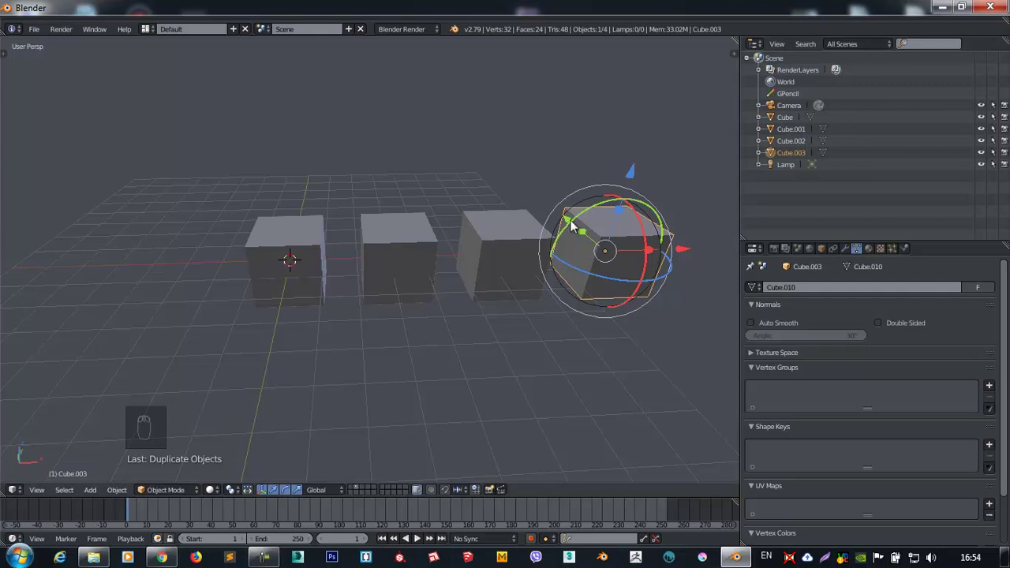
key("ctrl+z")
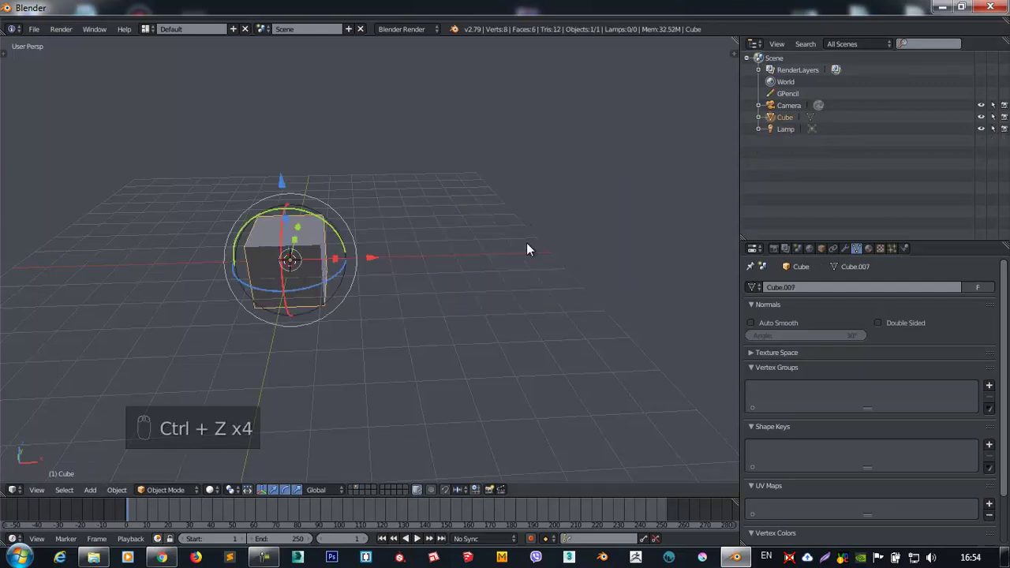
key("alt+d")
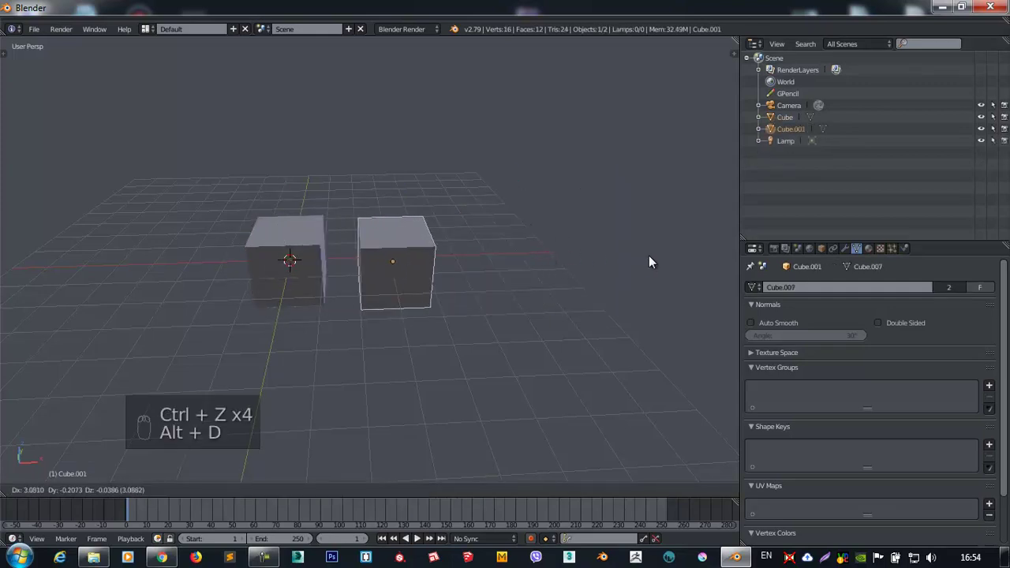
key("ctrl+z")
key("shift+d")
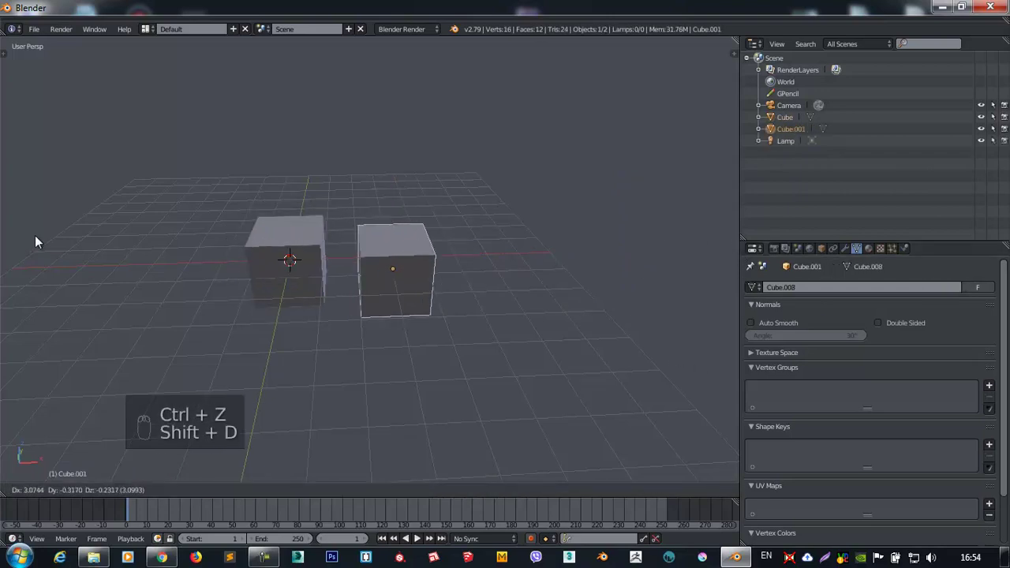
key("shift+r")
Duplicate the cube once more, then undo until only the original Cube remains.
key("shift+r")
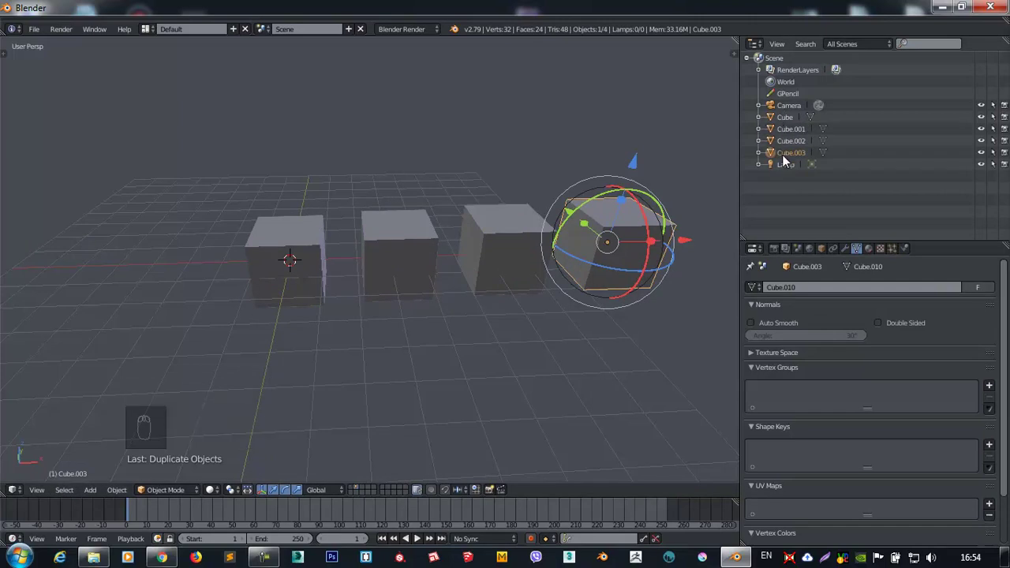
left_click_drag(765, 133, 804, 147)
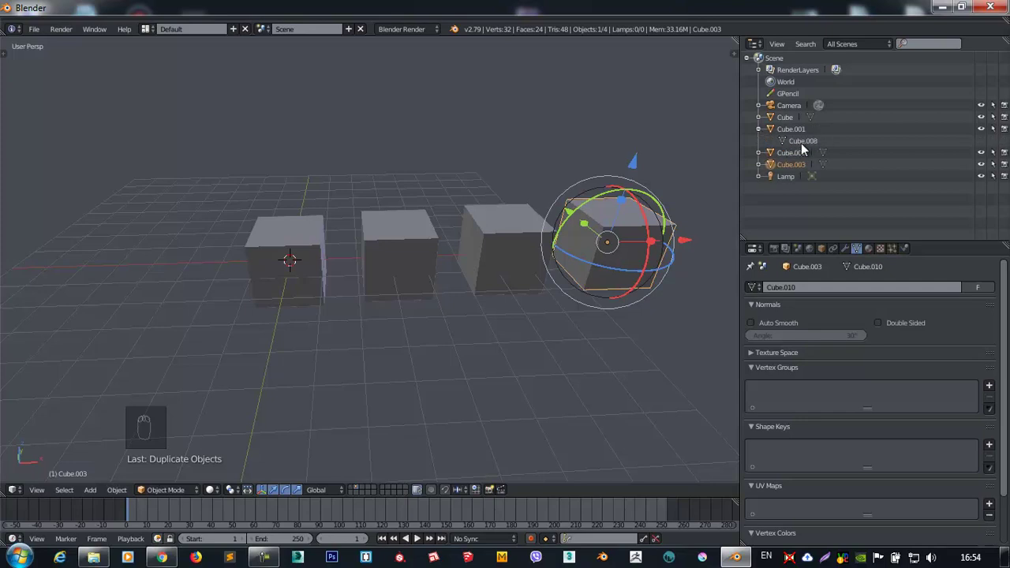
left_click_drag(764, 159, 464, 332)
key("ctrl+z")
key("ctrl+z")
key("ctrl+z")
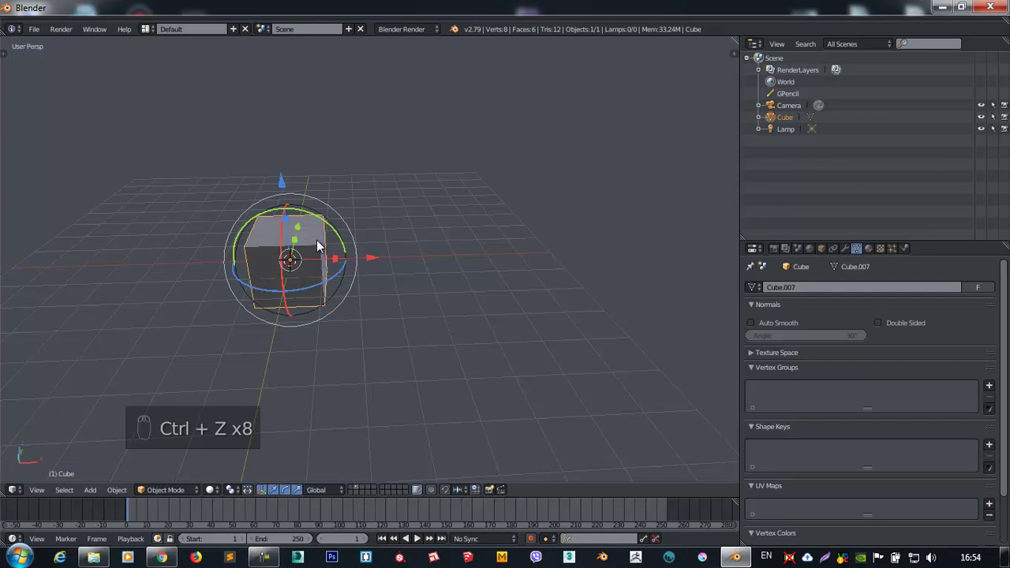
Make two Alt+D linked copies of the cube, then delete all three cubes.
key("alt+d")
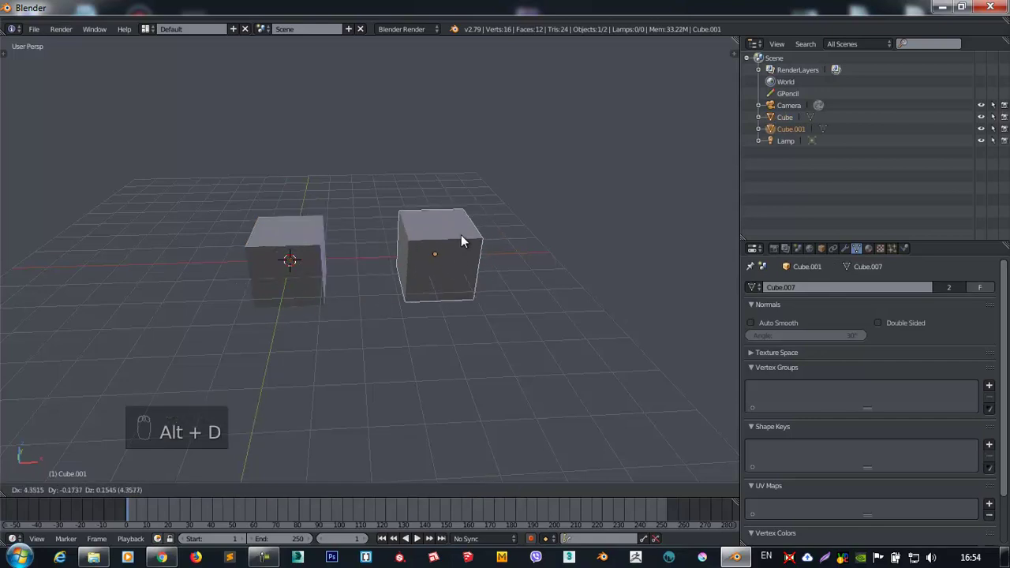
key("alt+d")
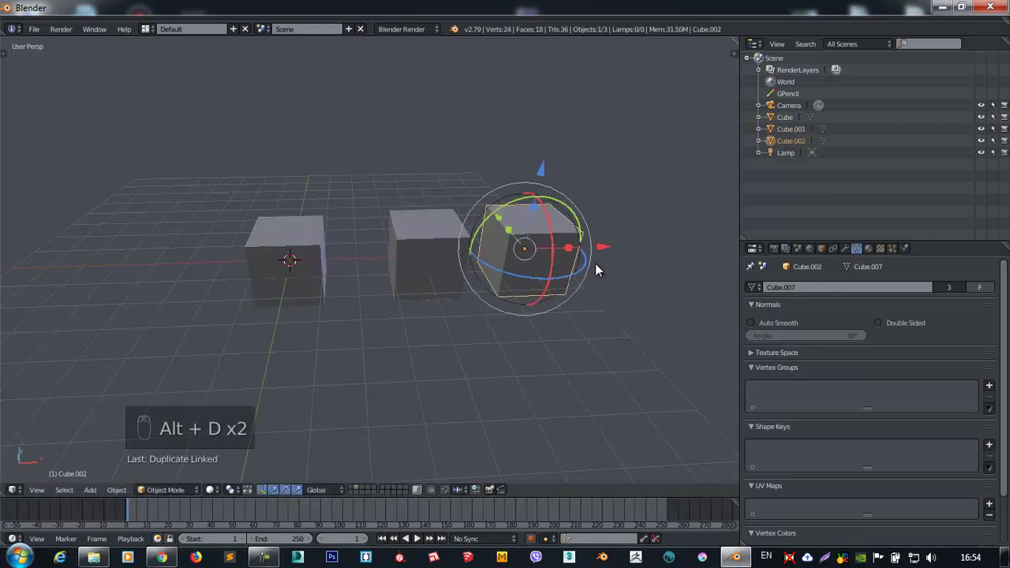
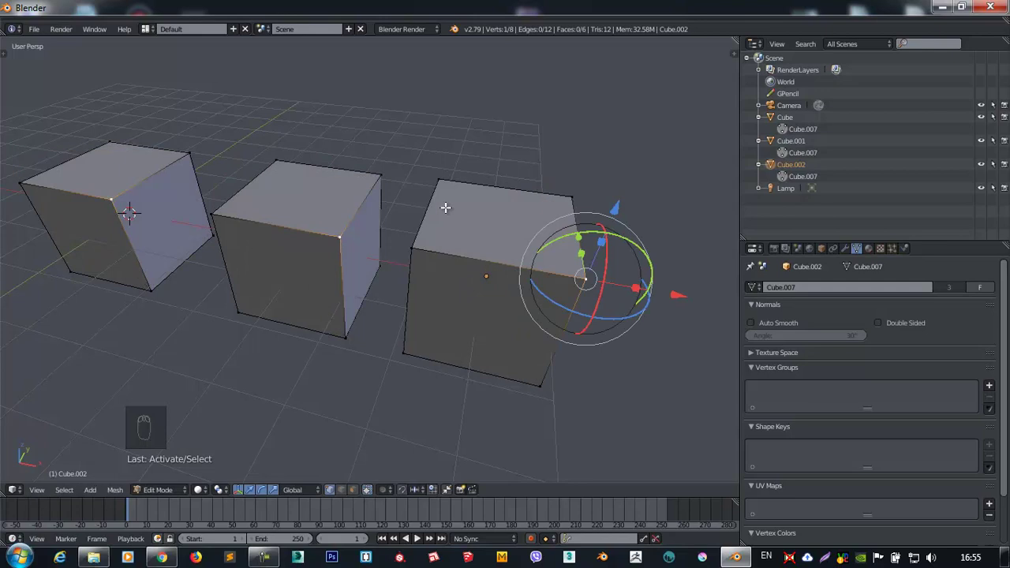
key("Tab")
left_click_drag(432, 219, 406, 223)
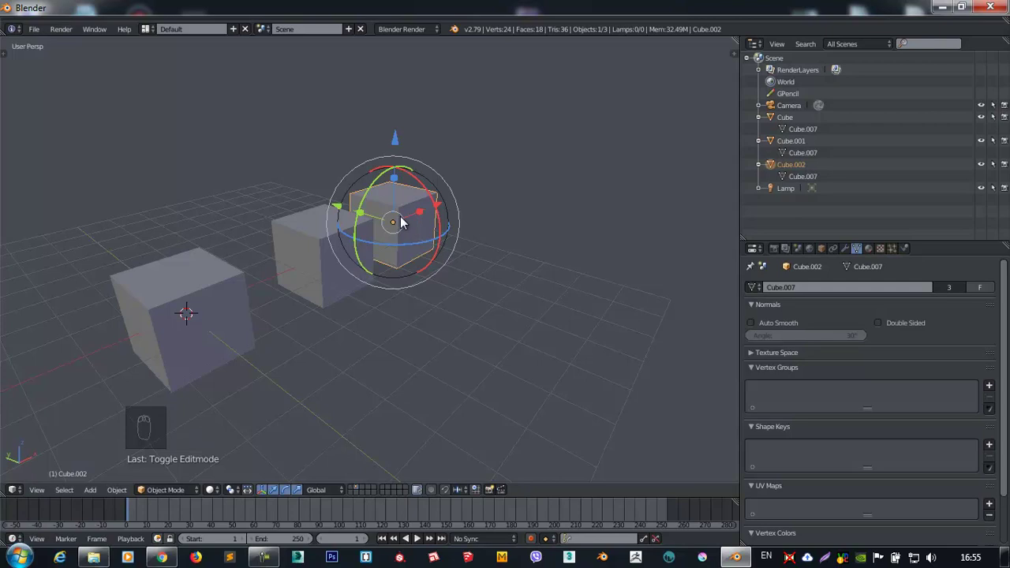
key("x")
key("x")
key("x")
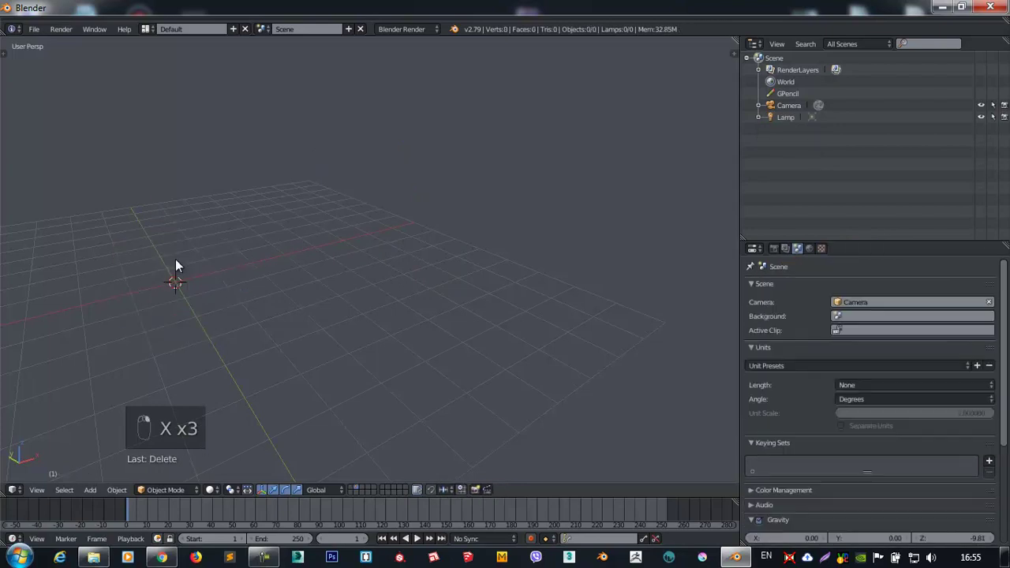
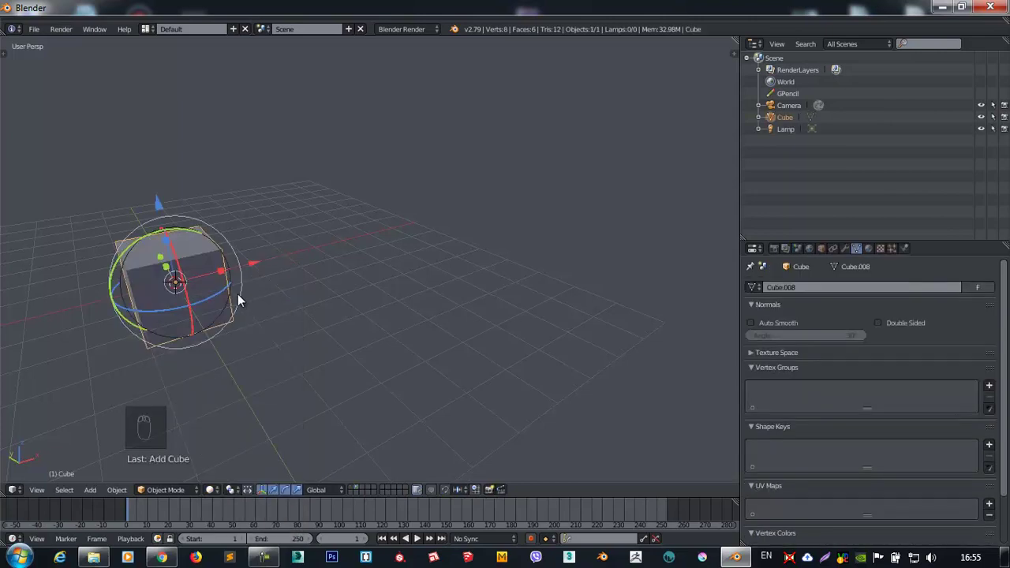
Add a fresh cube to the scene beside the camera and lamp.
left_click_drag(277, 494, 269, 294)
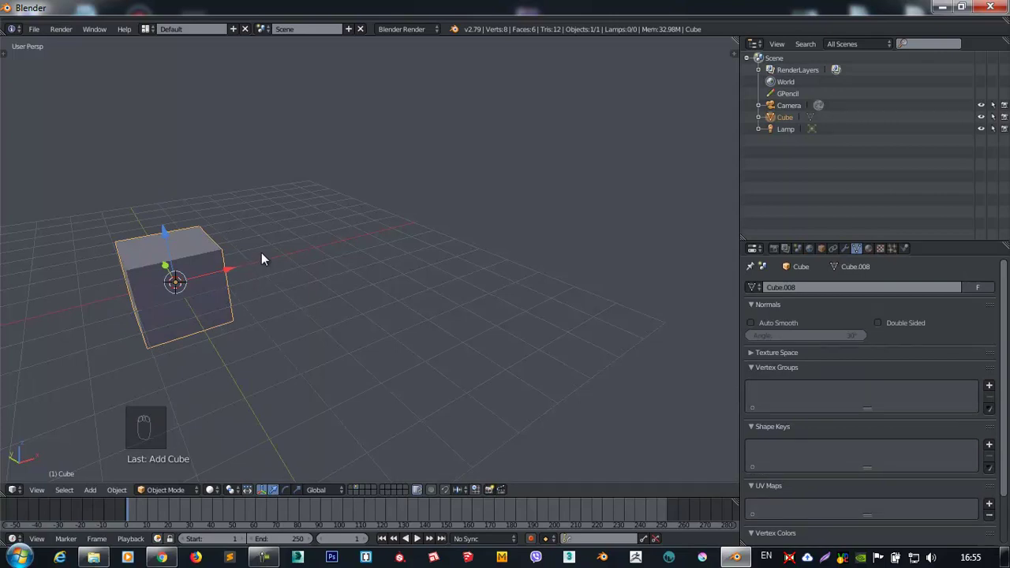
In front view, scale the cube into a wide, thin base slab.
key("KP_1")
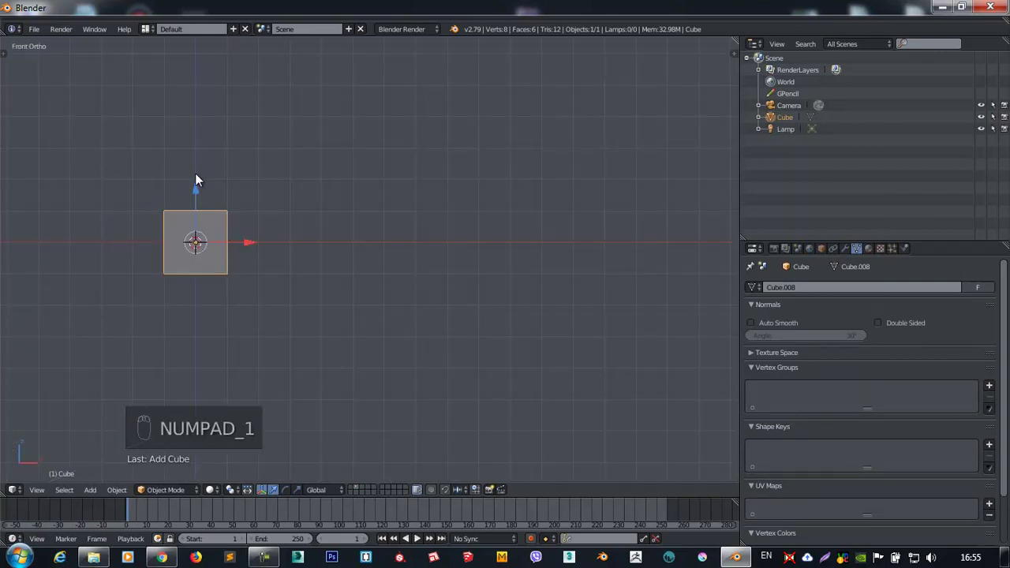
key("KP_Decimal")
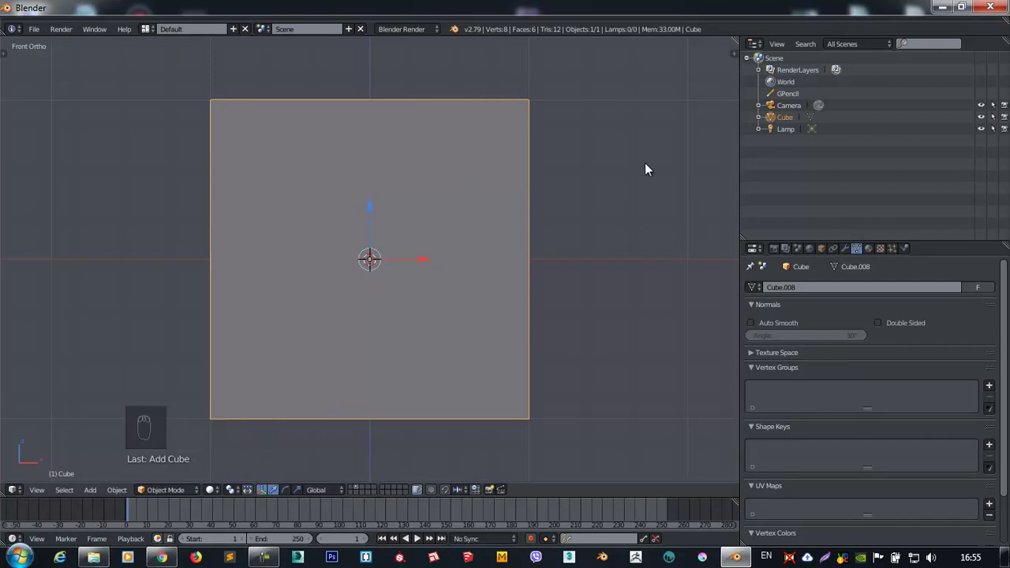
key("s")
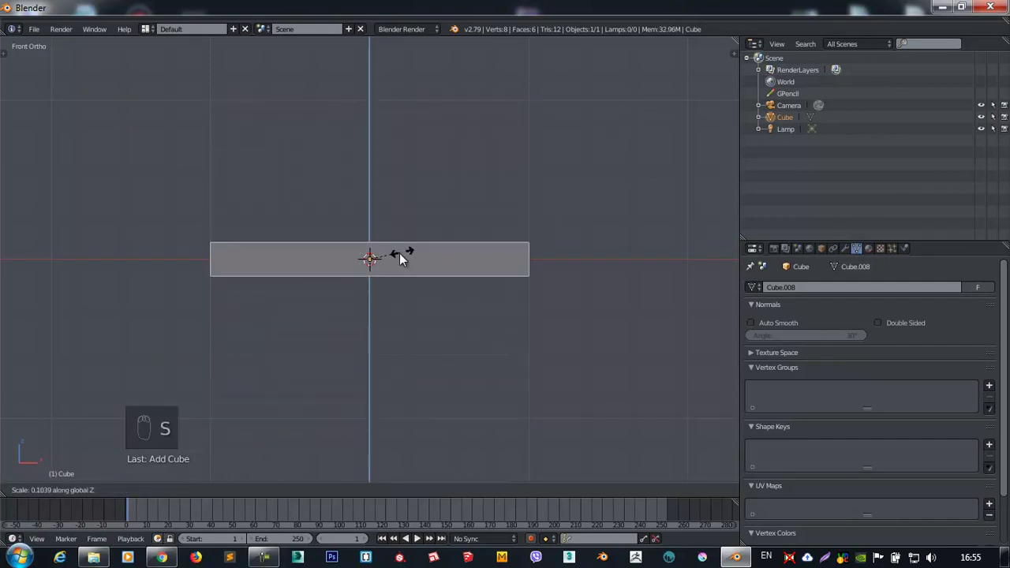
left_click_drag(368, 192, 475, 261)
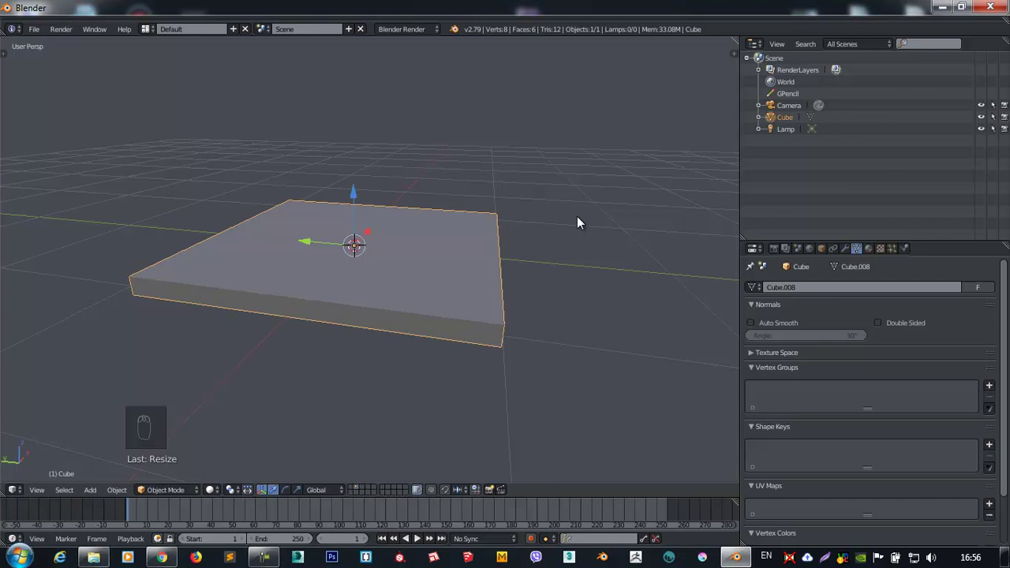
Duplicate the slab as Cube.001 and start scaling the copy, checking the ortho views.
key("shift+d")
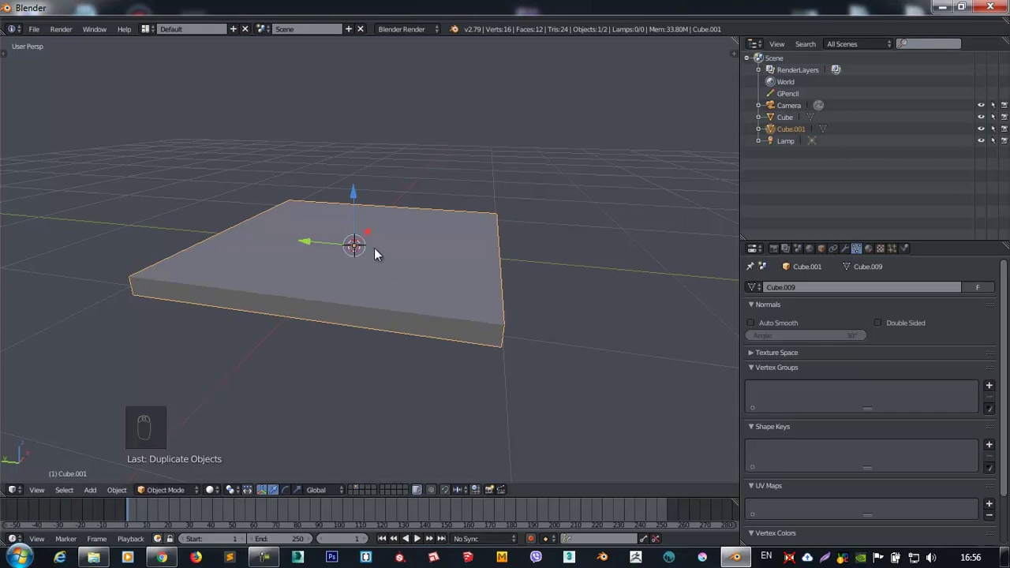
left_click_drag(353, 222, 651, 299)
key("s")
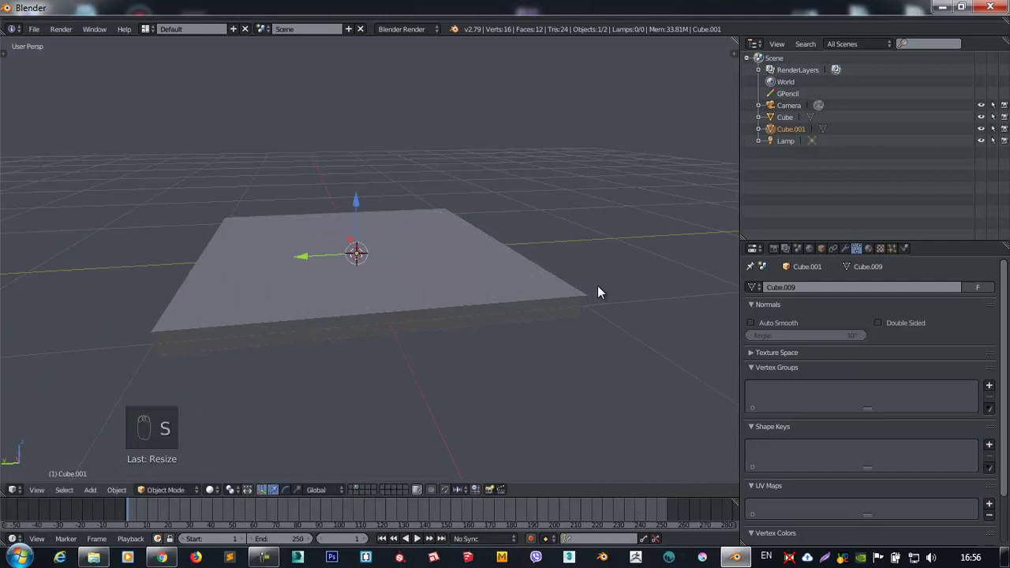
left_click_drag(450, 223, 486, 345)
key("KP_7")
key("KP_1")
key("KP_3")
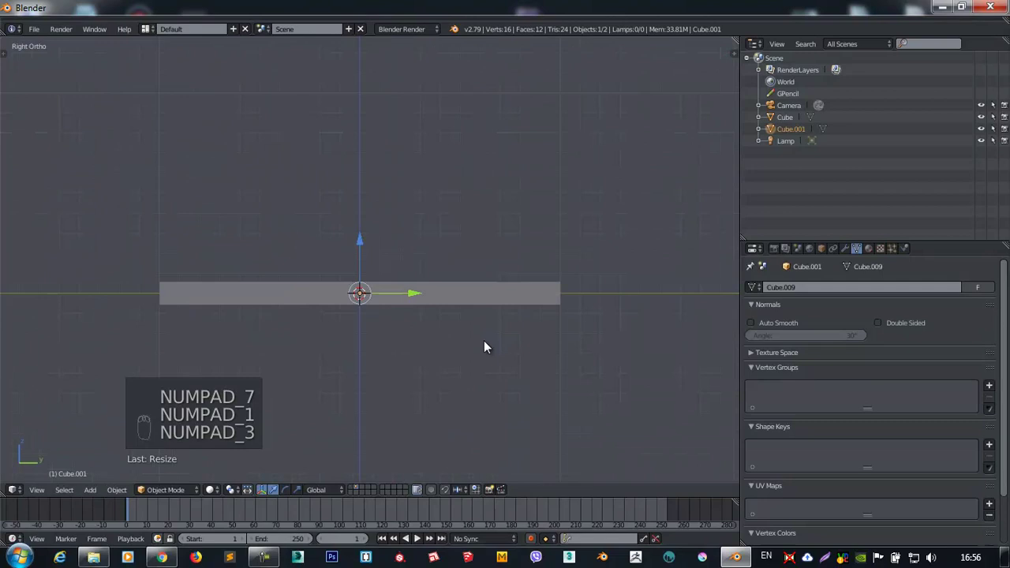
key("KP_1")
key("KP_7")
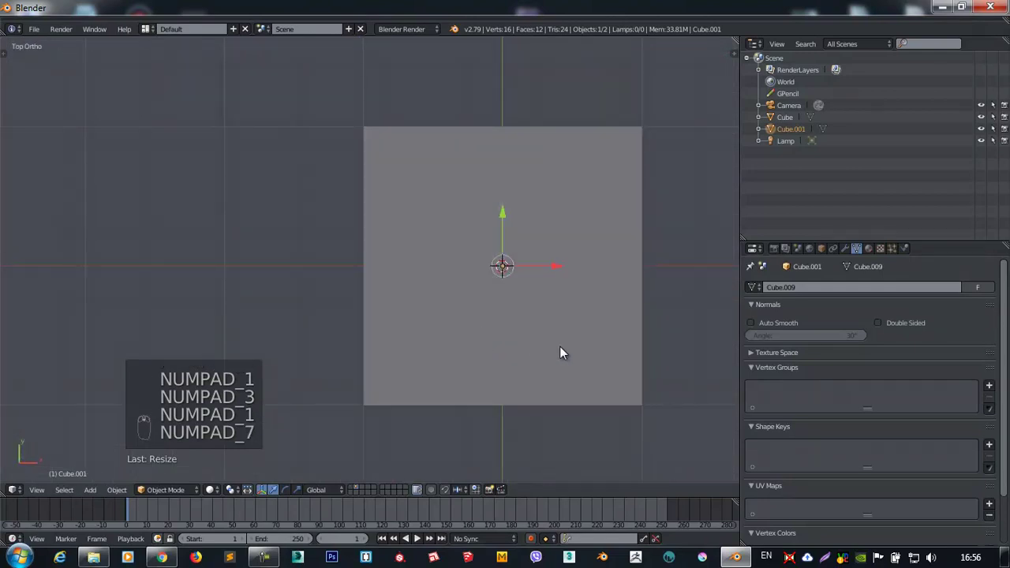
Inspect the two slabs from several angles with wireframe shading toggled.
left_click(218, 493)
left_click(248, 406)
left_click(254, 400)
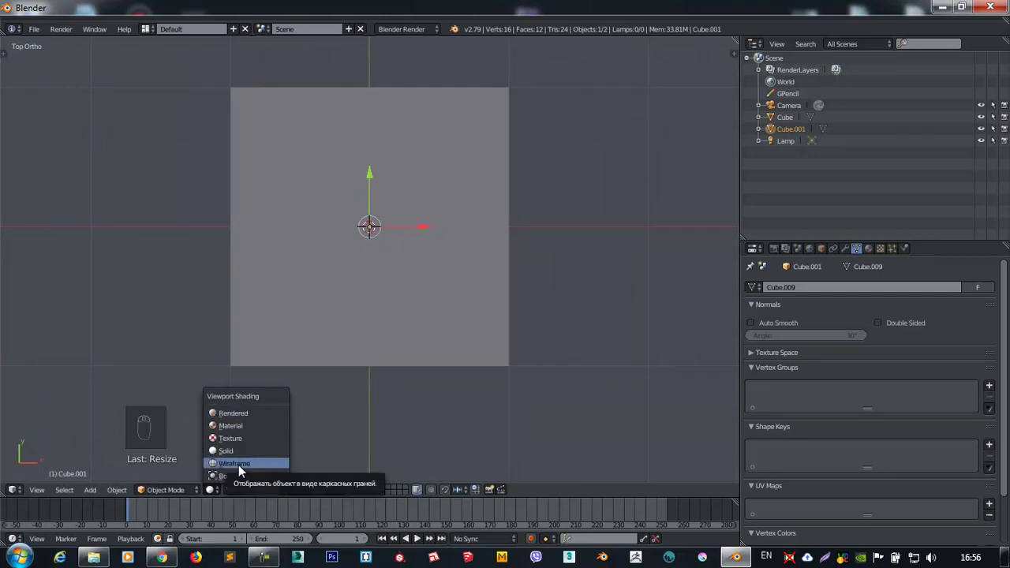
left_click_drag(217, 491, 328, 201)
left_click_drag(328, 201, 411, 187)
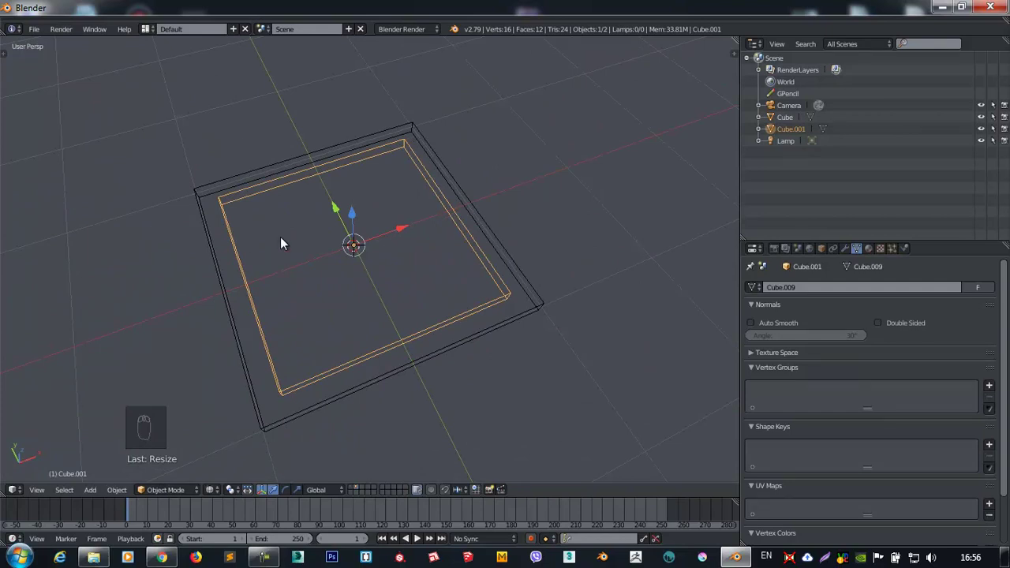
left_click_drag(217, 496, 226, 482)
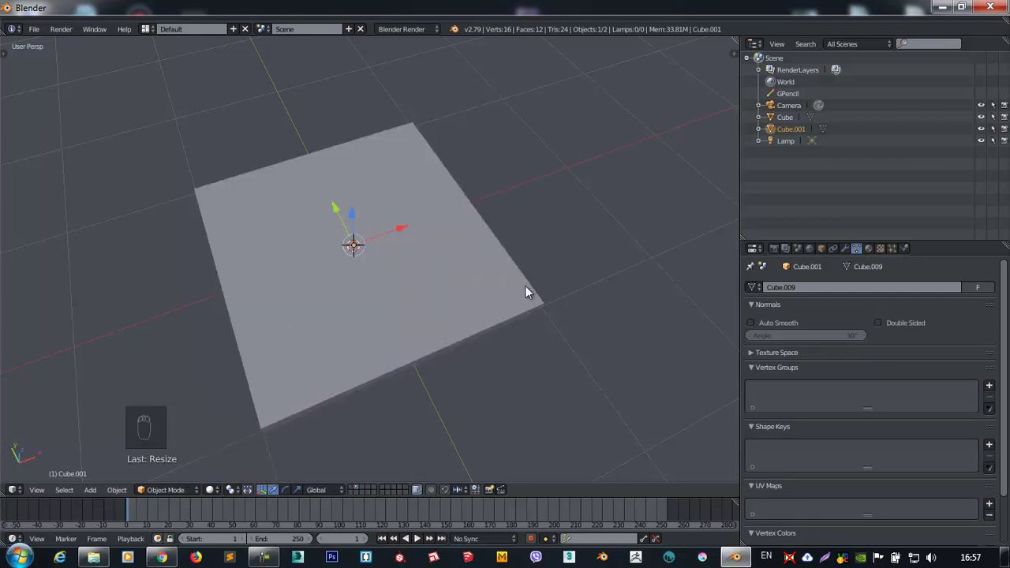
key("z")
key("z")
key("z")
key("z")
left_click_drag(471, 238, 314, 220)
key("z")
left_click_drag(314, 220, 362, 165)
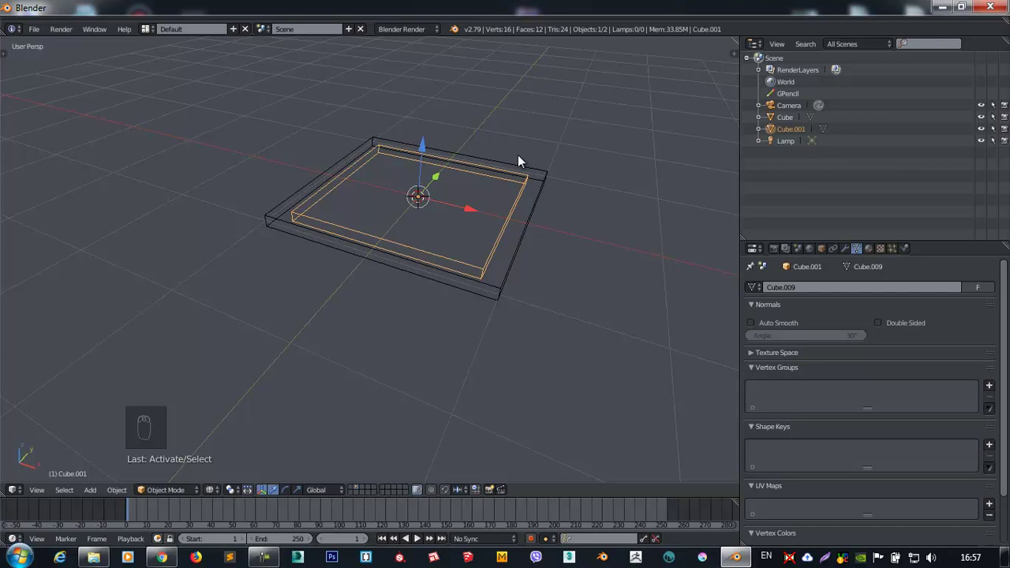
Reset the copy's scale and shrink it into a small block in front view.
key("alt+s")
middle_click(514, 164)
key("z")
key("KP_1")
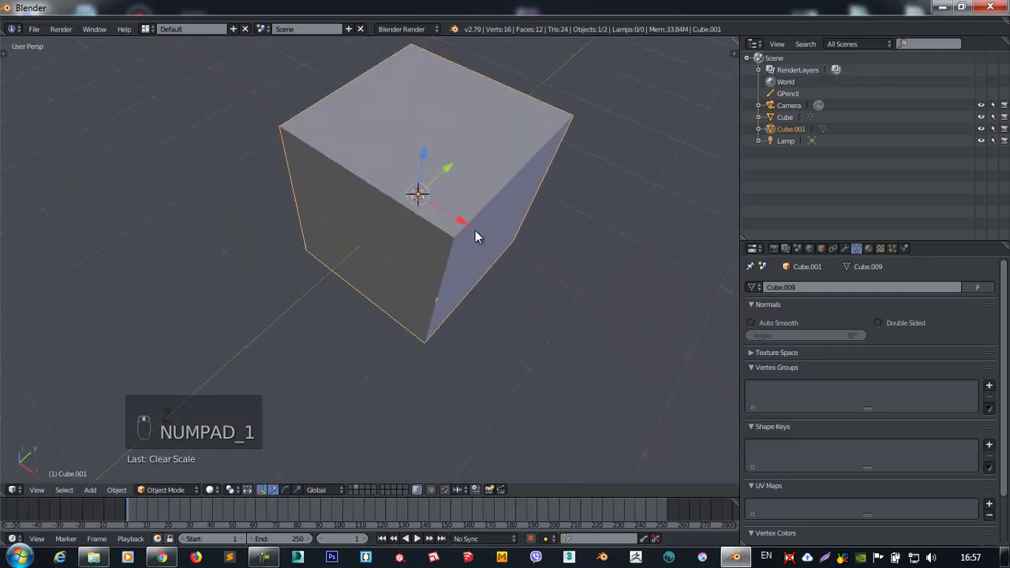
middle_click(499, 241)
key("s")
middle_click(592, 234)
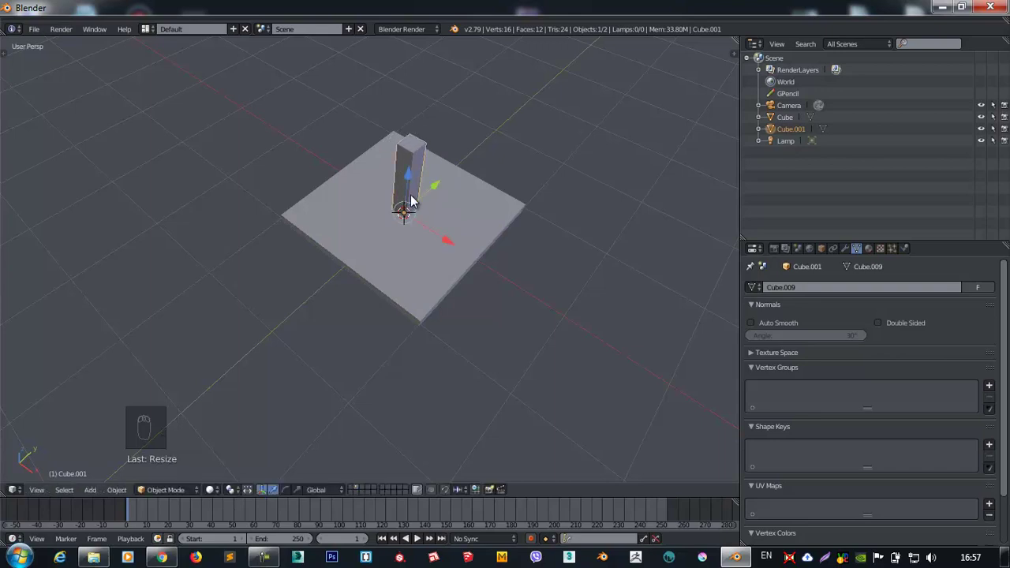
key("KP_7")
key("KP_1")
middle_click(532, 163)
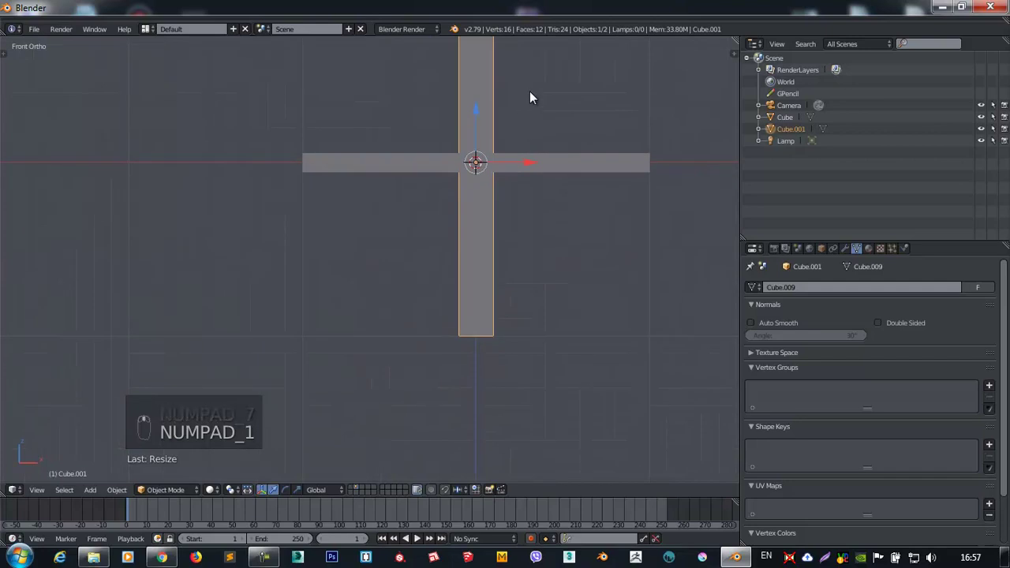
Move the small block to the top-left of the base and resize it.
key("g")
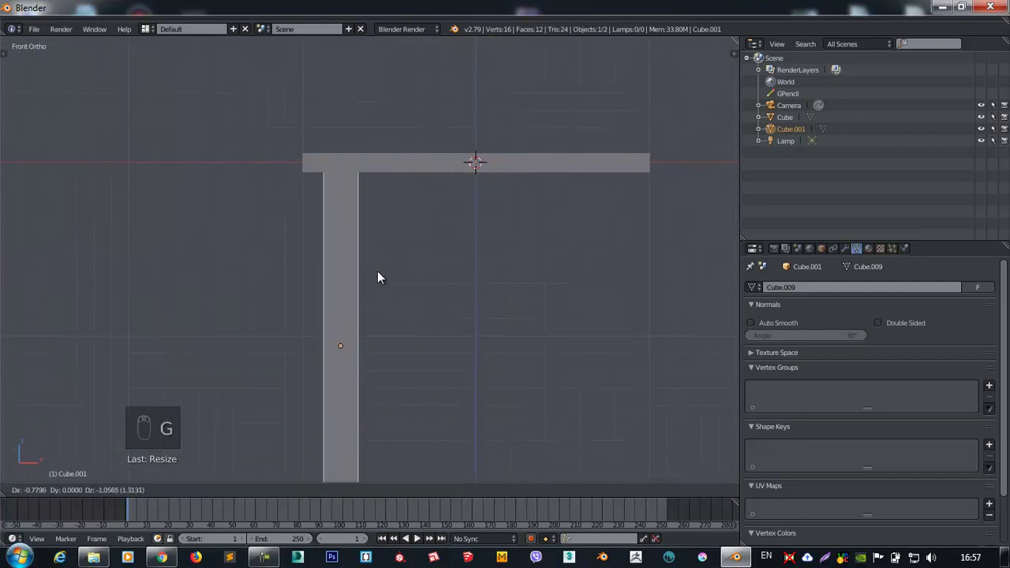
key("KP_7")
left_click_drag(391, 209, 344, 185)
key("z")
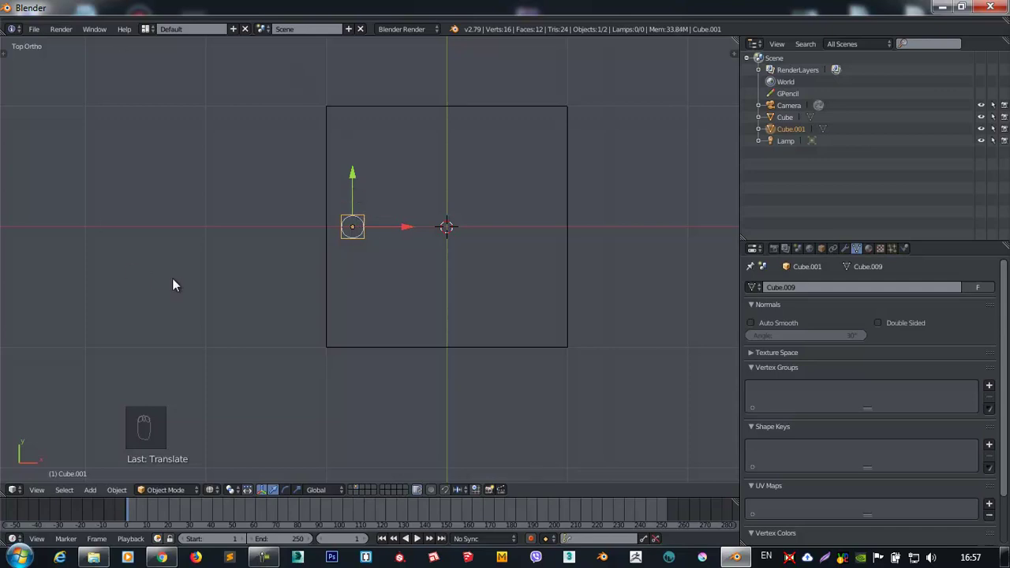
left_click_drag(355, 128, 353, 87)
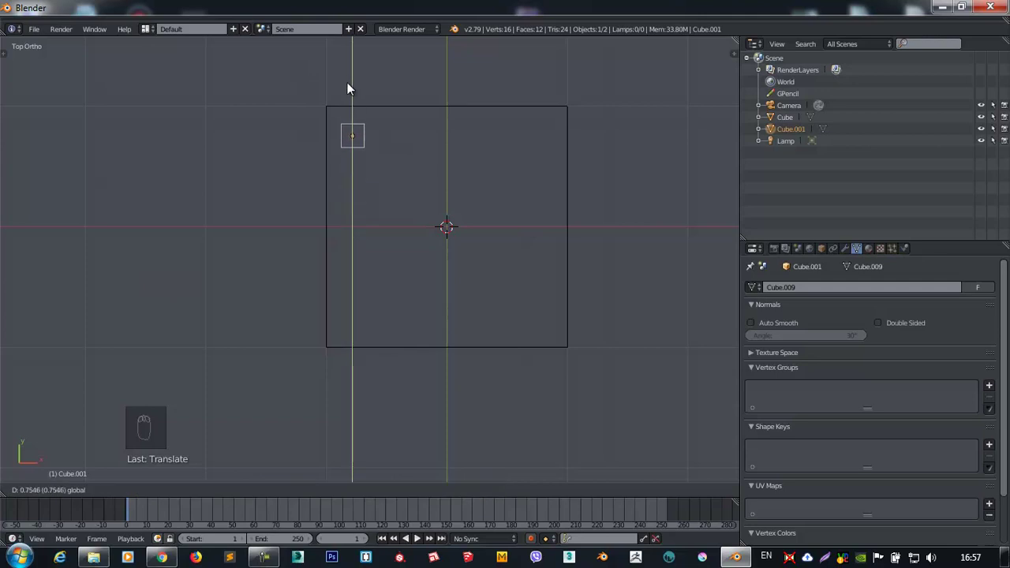
key("s")
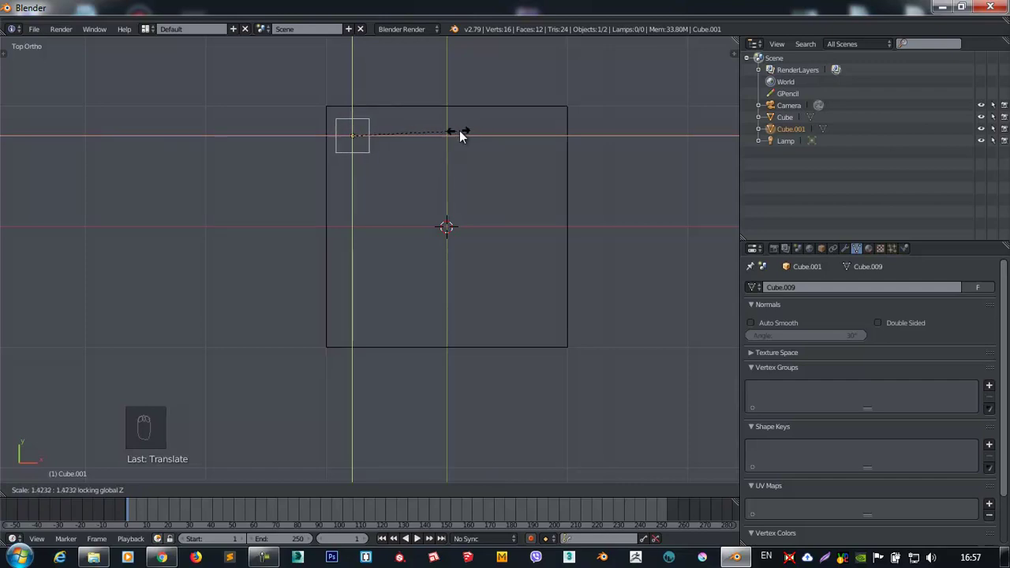
key("g")
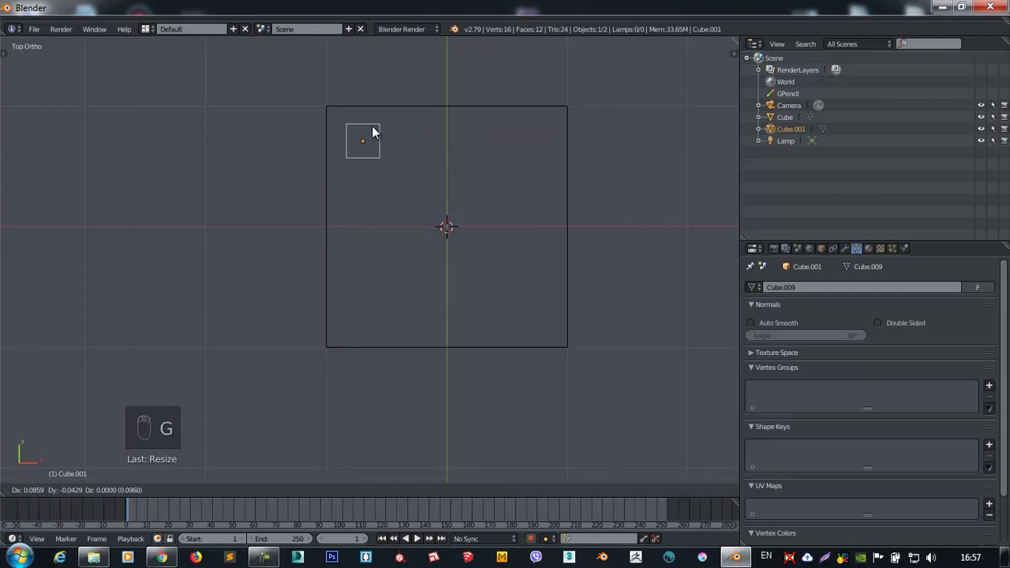
Place copies of the small block at the right corner and elsewhere on the base.
key("shift+d")
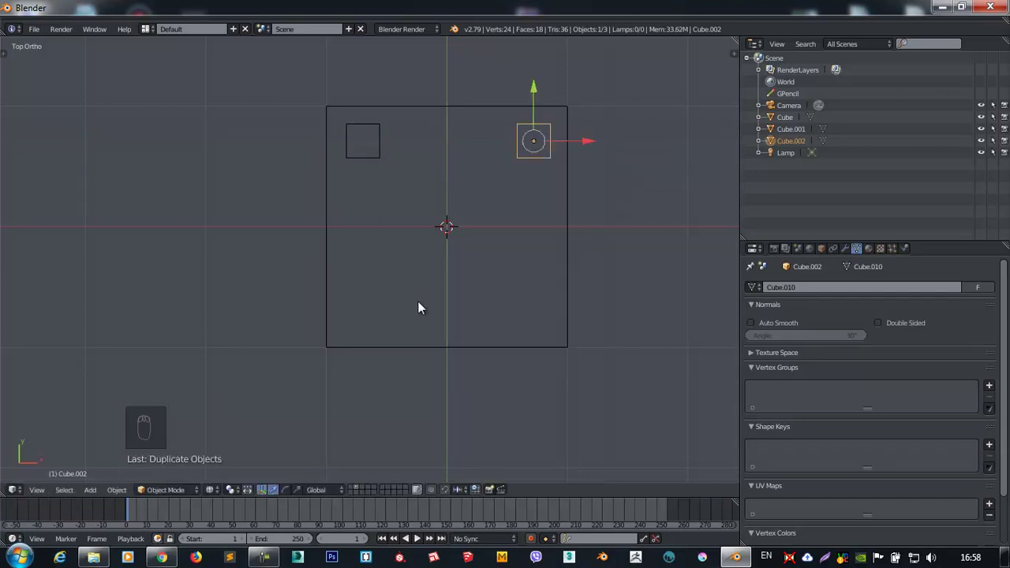
left_click_drag(365, 131, 646, 288)
key("shift+d")
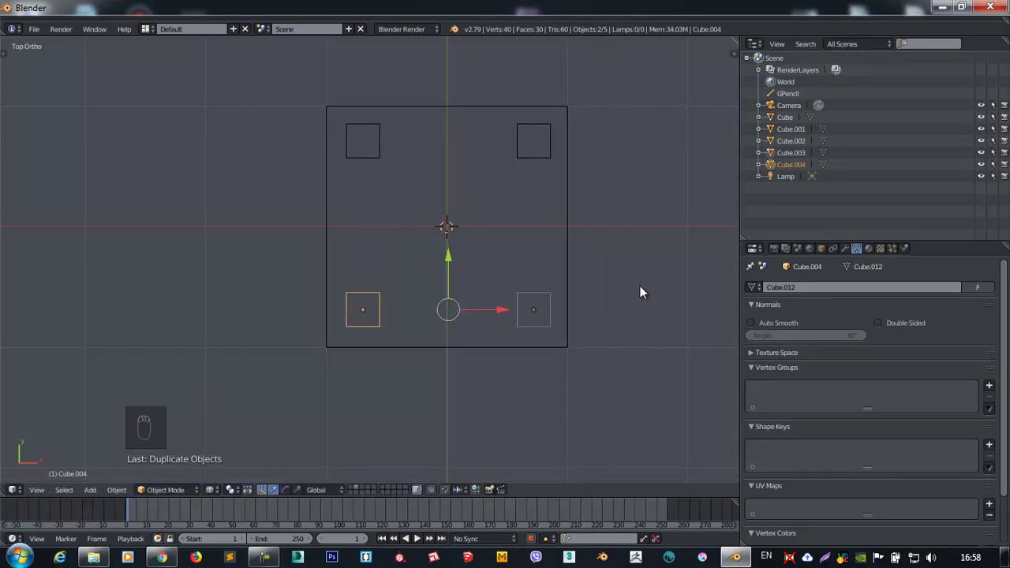
left_click_drag(538, 325, 564, 265)
left_click_drag(565, 265, 488, 226)
key("z")
middle_click(551, 161)
Duplicate a block and stretch it into a long thin bar, checked from above.
key("shift+d")
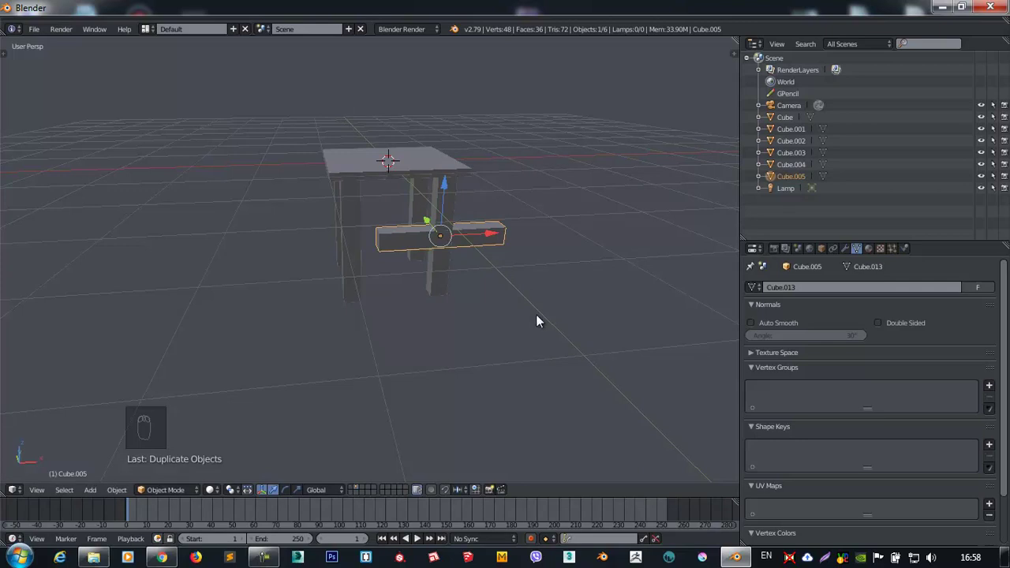
left_click_drag(496, 320, 570, 233)
key("s")
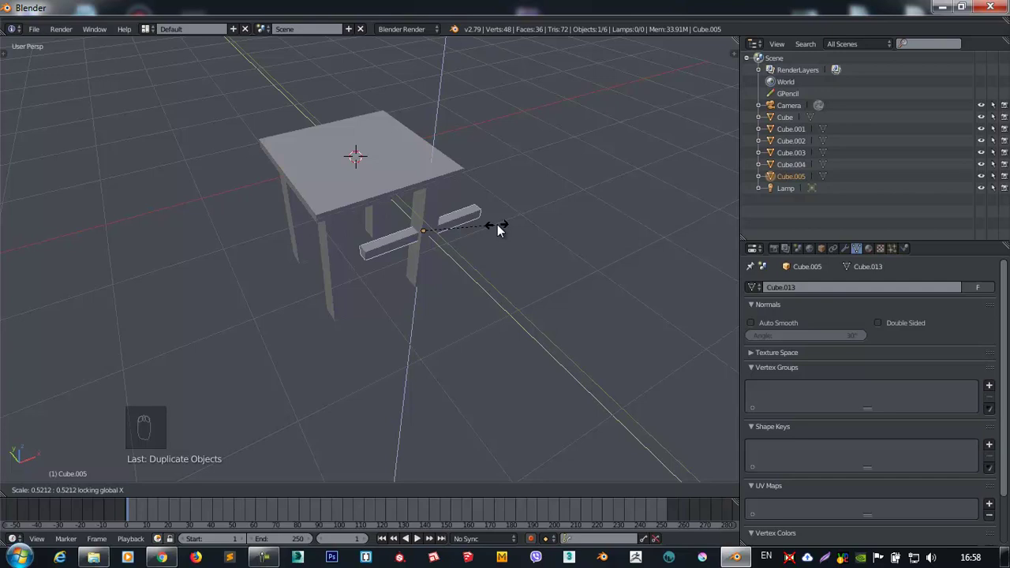
left_click_drag(415, 224, 400, 207)
key("KP_7")
key("z")
left_click_drag(534, 227, 567, 219)
left_click_drag(486, 220, 514, 221)
key("s")
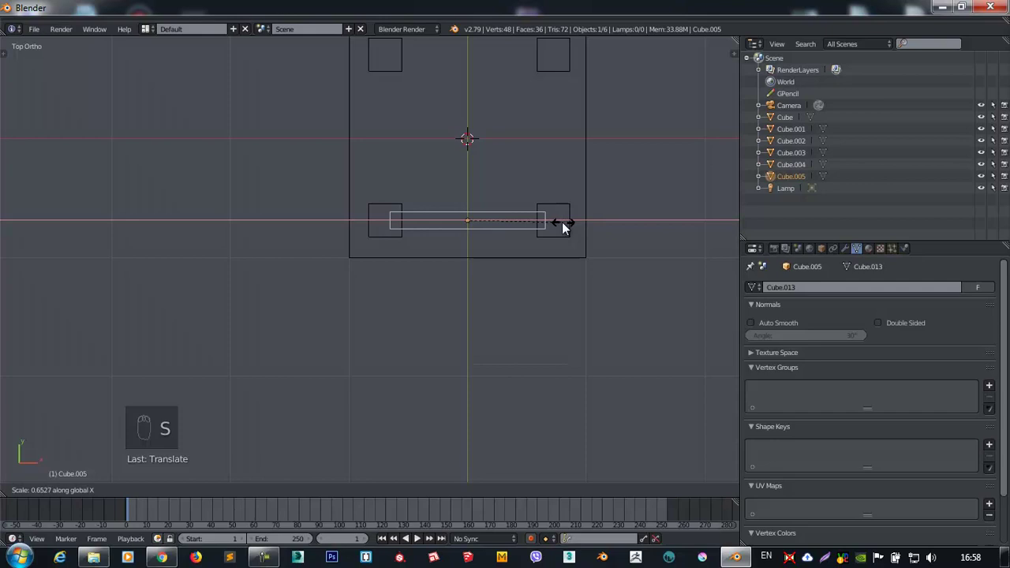
Duplicate the bar and position the copies between the corner blocks.
key("shift+d")
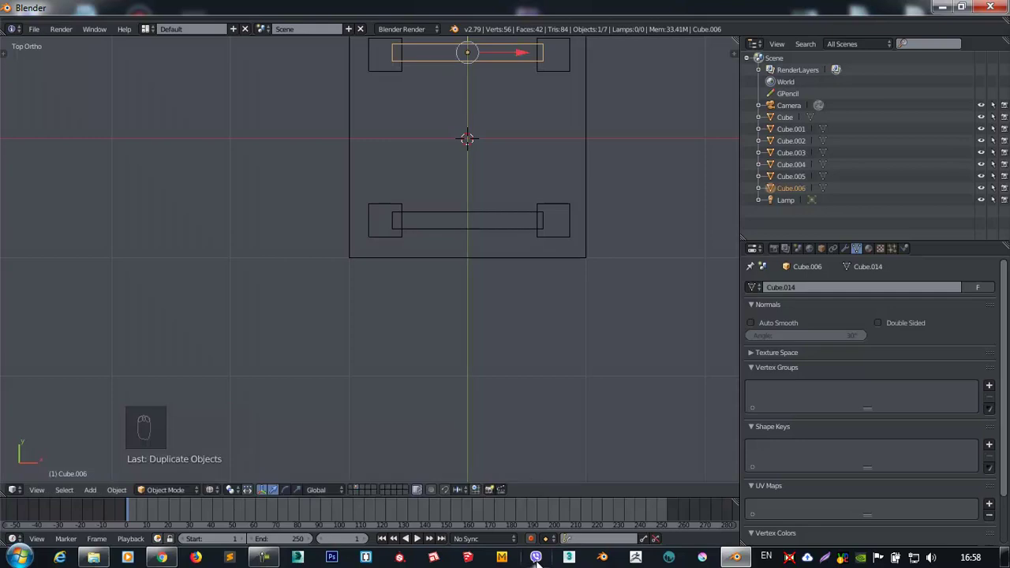
left_click_drag(534, 179, 456, 385)
left_click_drag(456, 385, 455, 264)
left_click_drag(456, 275, 463, 299)
key("KP_1")
key("KP_7")
middle_click(430, 355)
key("shift+d")
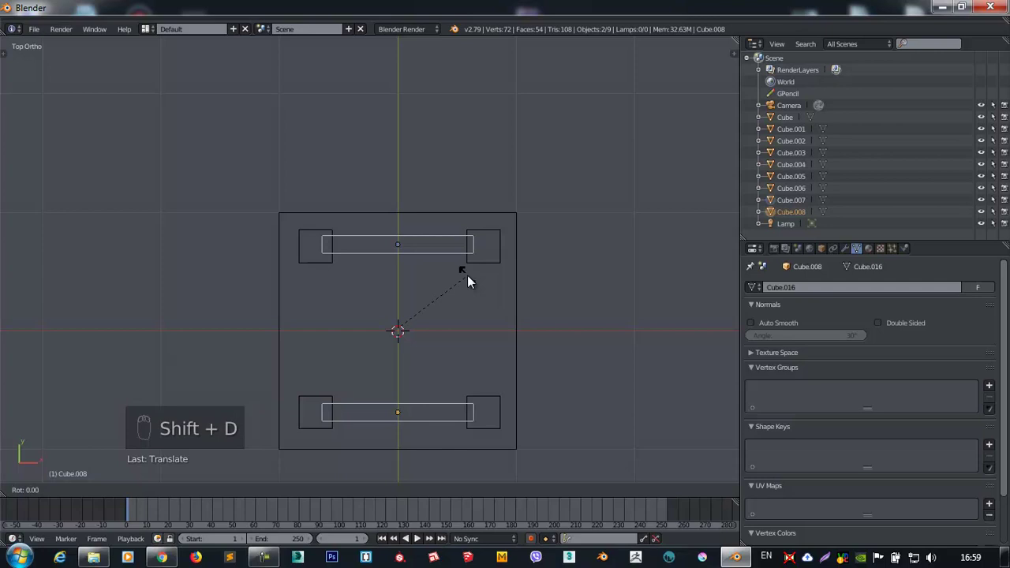
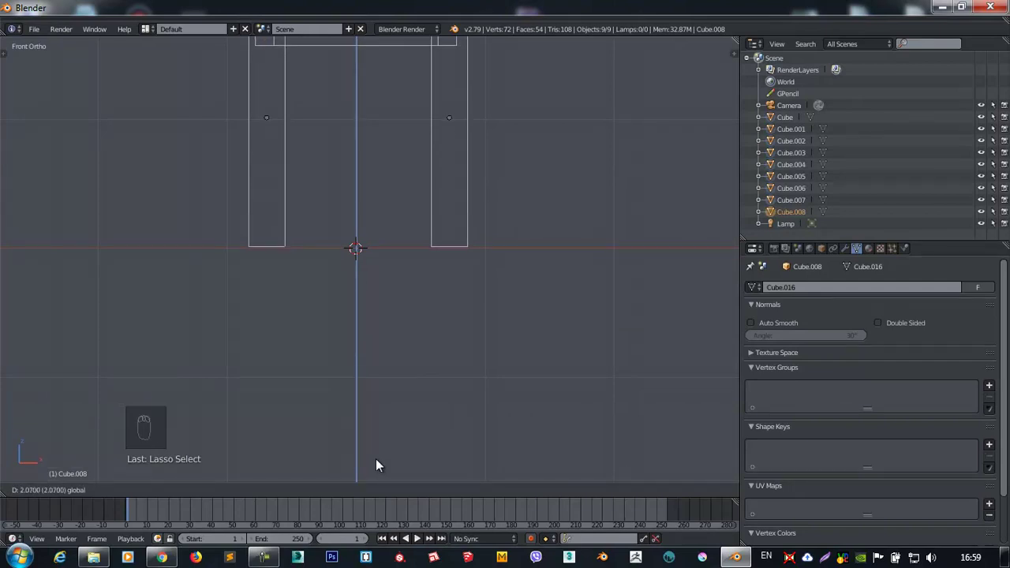
left_click_drag(439, 323, 396, 289)
Add a plane and scale it up into a large ground surface beneath the structure.
key("shift+a")
key("s")
key("z")
middle_click(326, 288)
left_click(251, 238)
left_click_drag(311, 286, 389, 497)
left_click_drag(357, 490, 590, 159)
middle_click(590, 159)
Look at the scene through the camera and browse the File menu.
key("KP_0")
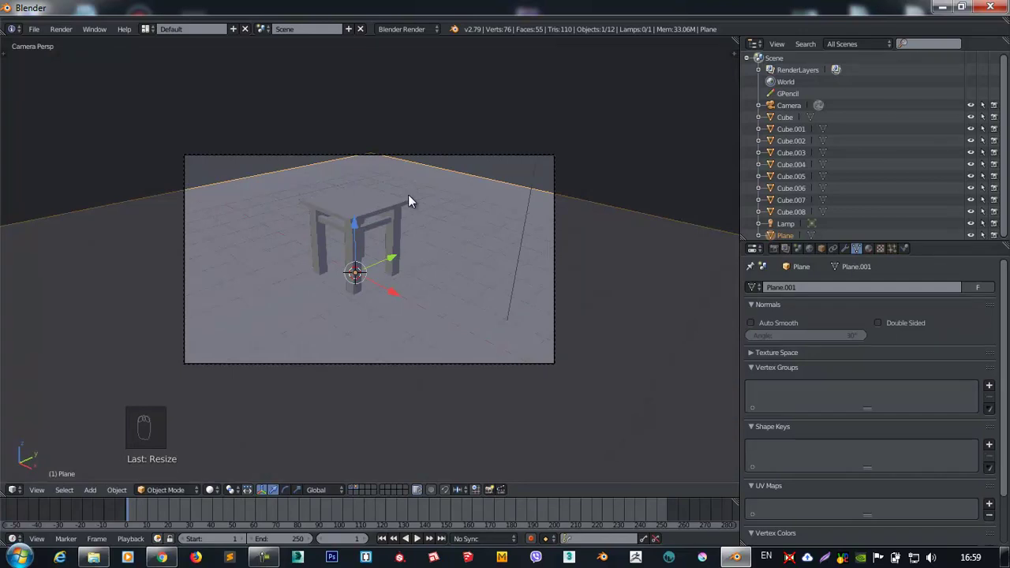
left_click_drag(436, 185, 675, 122)
key("s")
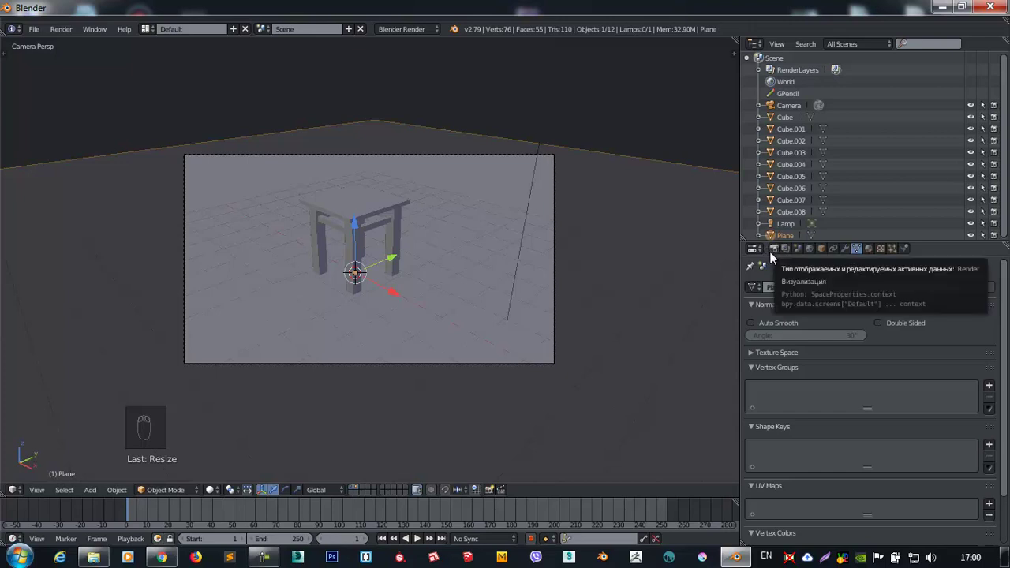
left_click_drag(38, 33, 49, 98)
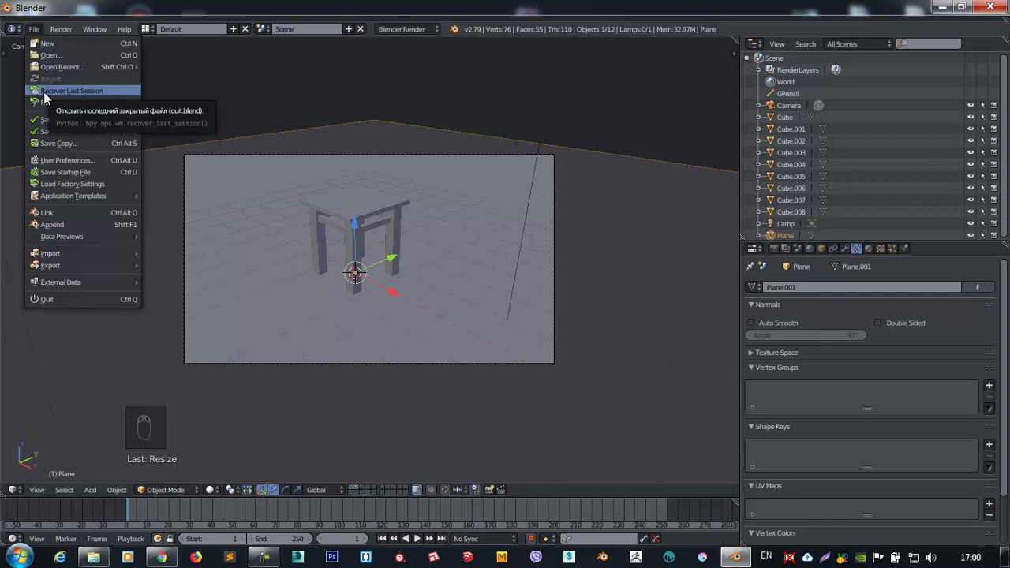
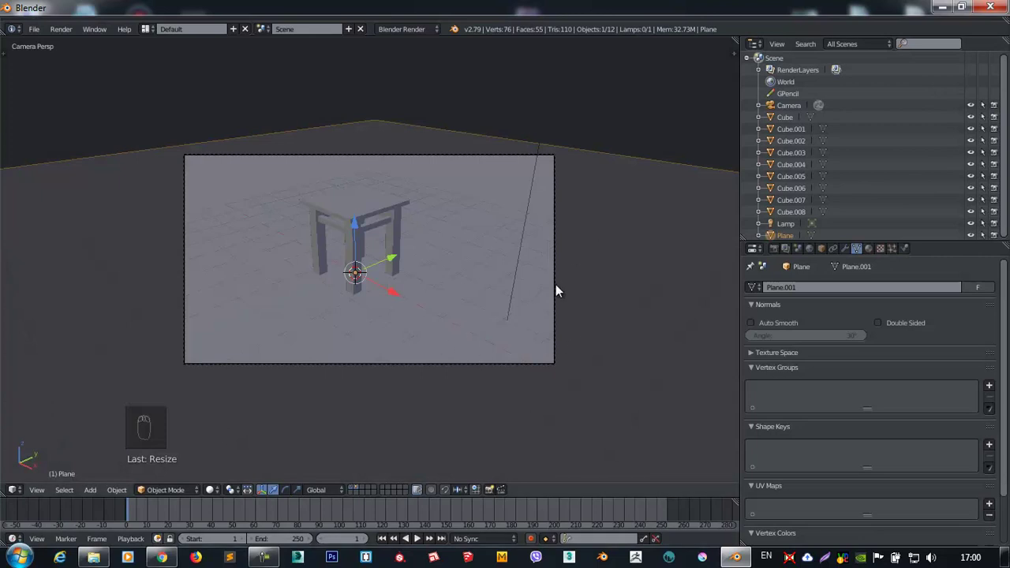
Lock the camera to view, frame the structure and set render resolution to 1000 × 1000.
key("n")
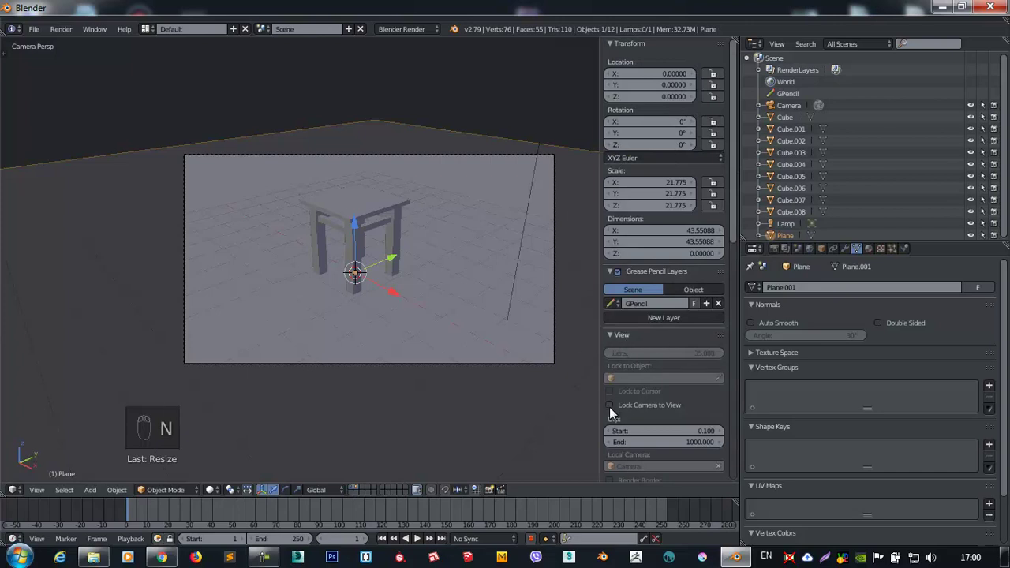
left_click_drag(615, 408, 402, 258)
left_click_drag(369, 233, 454, 226)
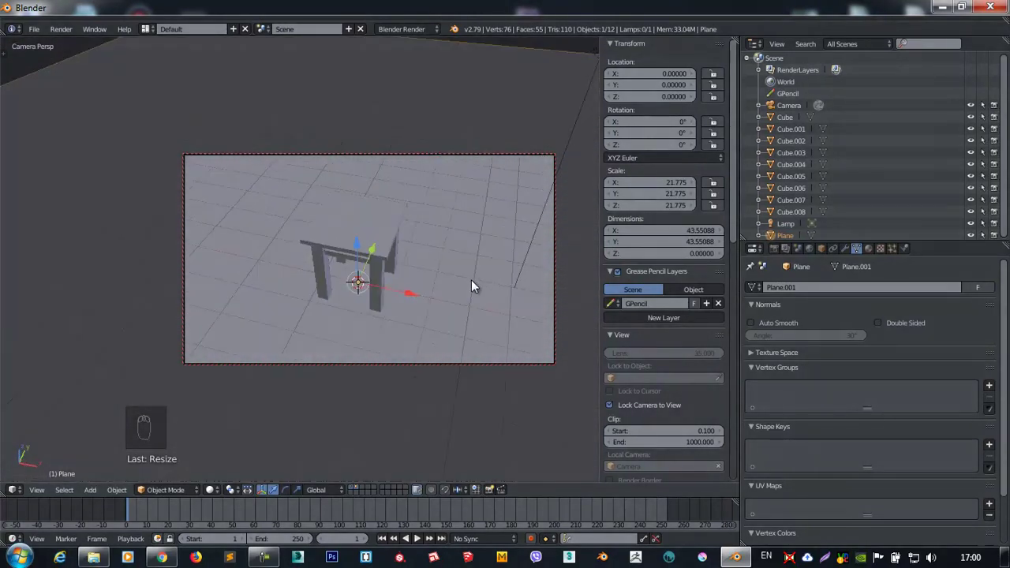
left_click_drag(445, 257, 778, 254)
left_click_drag(777, 254, 795, 383)
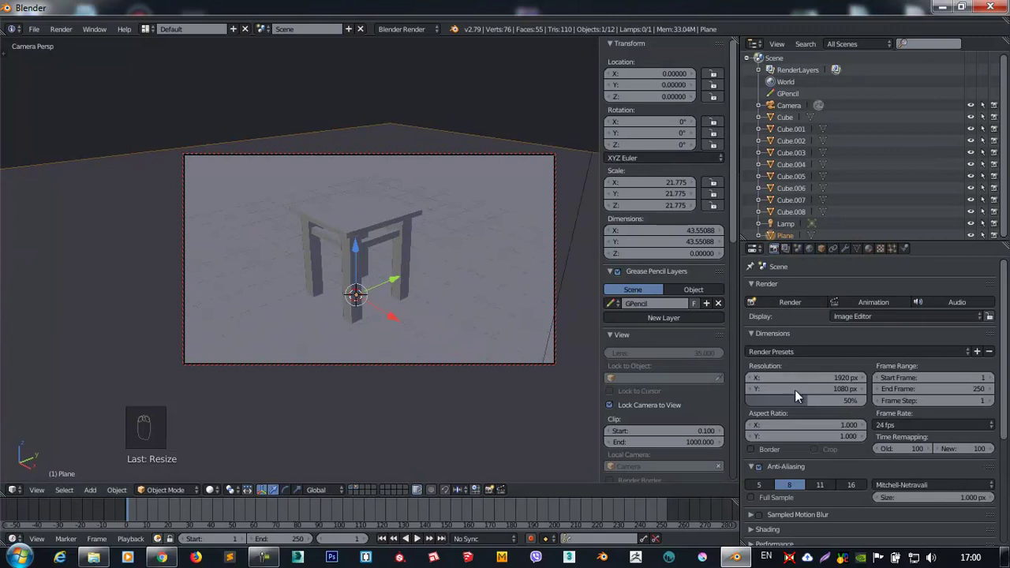
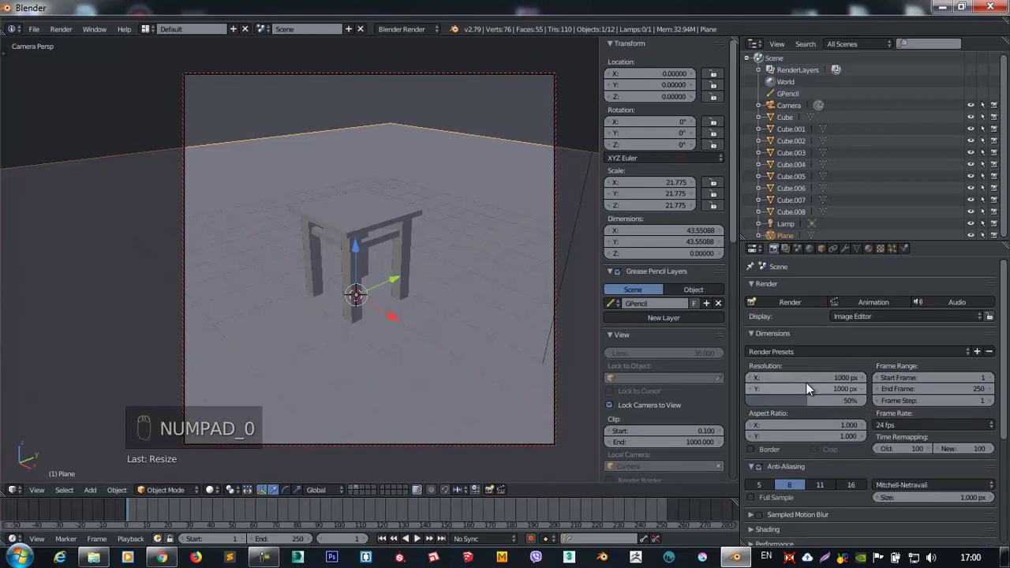
Fit the structure inside the camera border and turn camera lock-to-view off again.
left_click_drag(357, 254, 618, 397)
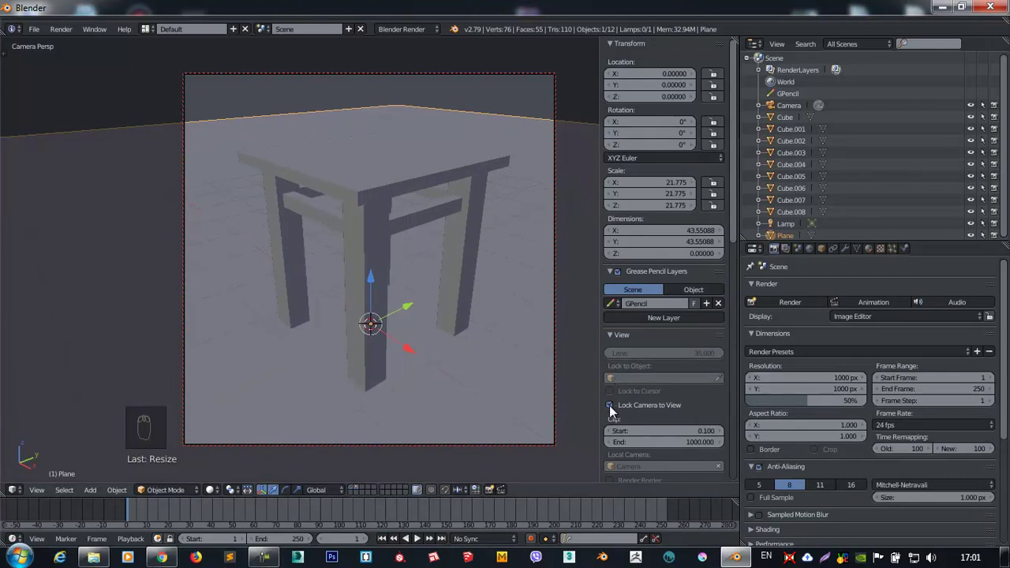
left_click_drag(615, 407, 372, 199)
left_click_drag(372, 199, 337, 205)
left_click_drag(337, 205, 352, 200)
Duplicate the lamp as Lamp.001 after checking the top and front views.
key("KP_7")
left_click_drag(353, 200, 351, 178)
key("KP_1")
key("shift+d")
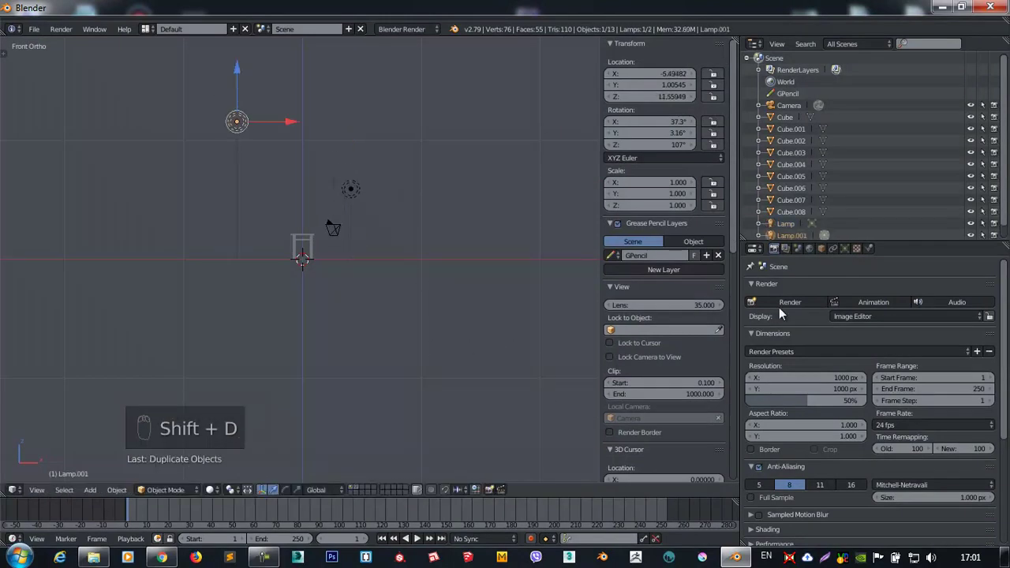